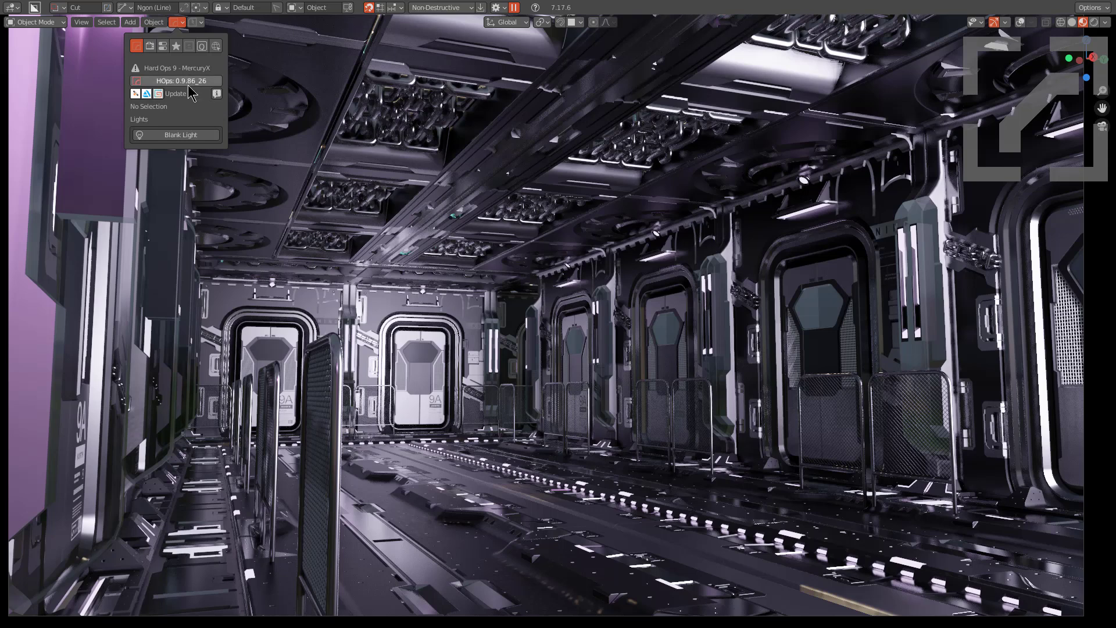
Show the Hard Ops credits, then subtract the second cube from the first with Difference.
left_click(191, 89)
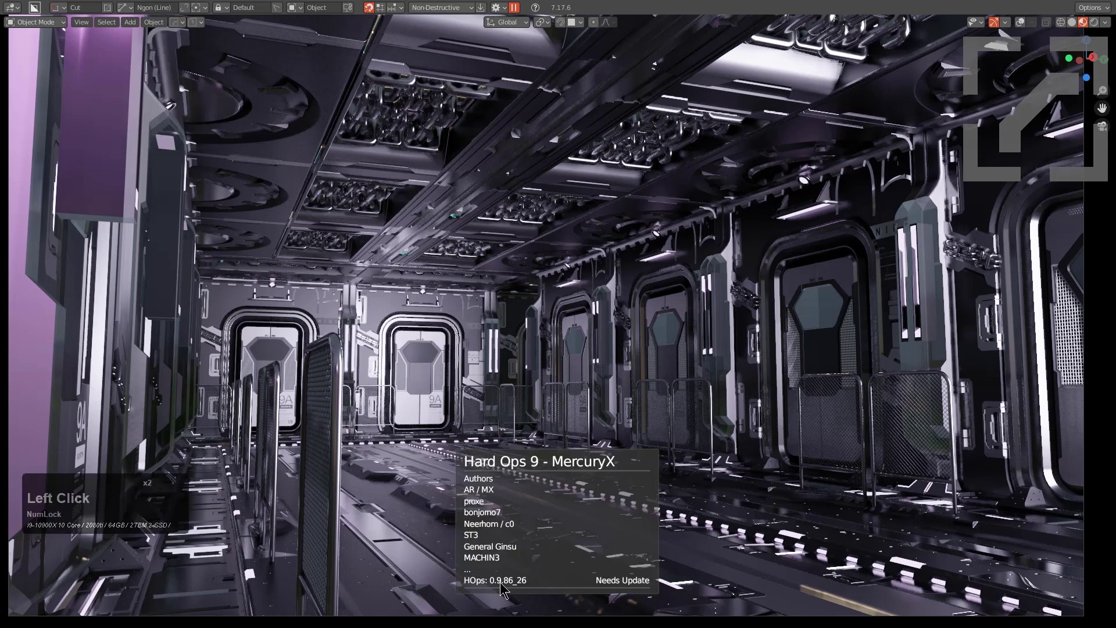
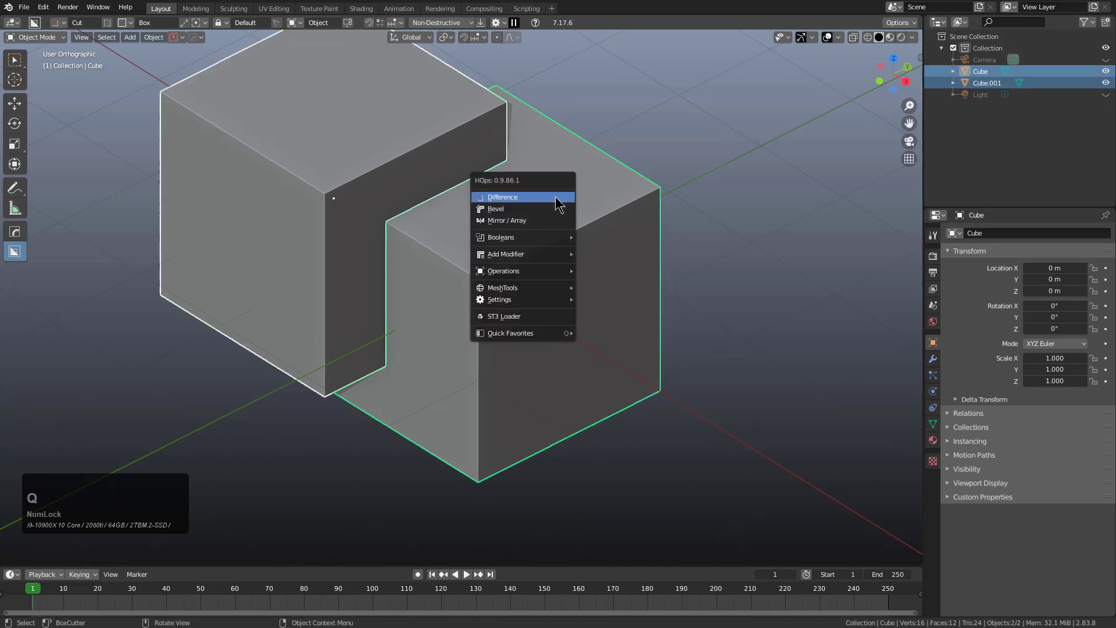
left_click(555, 202)
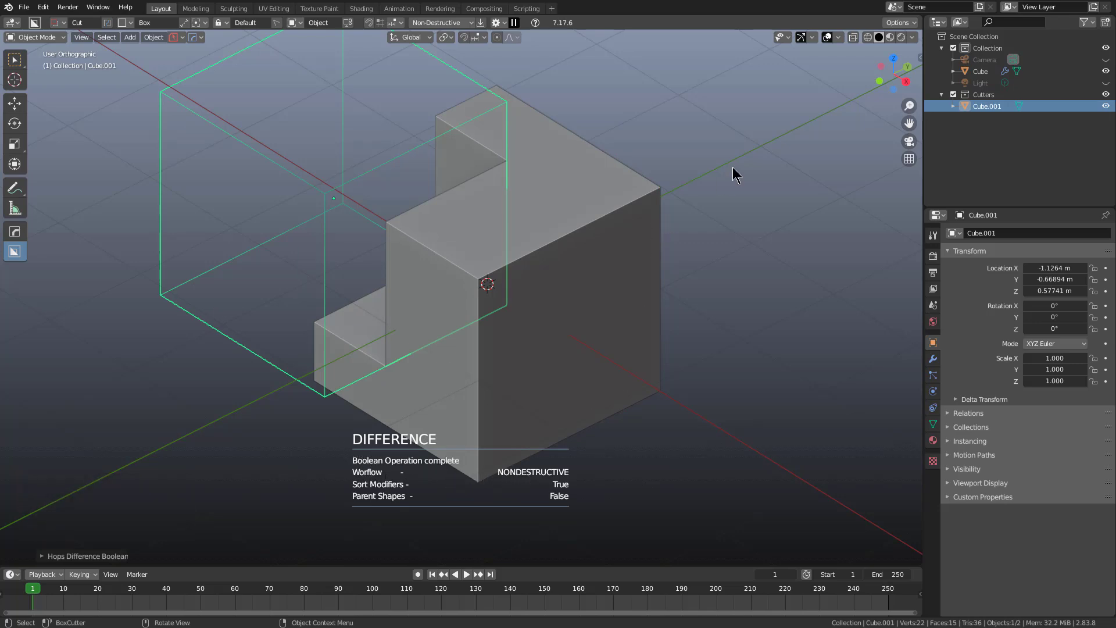
Review settings in the Hard Ops helper and close it.
key("ctrl+Num_Lock")
key("`")
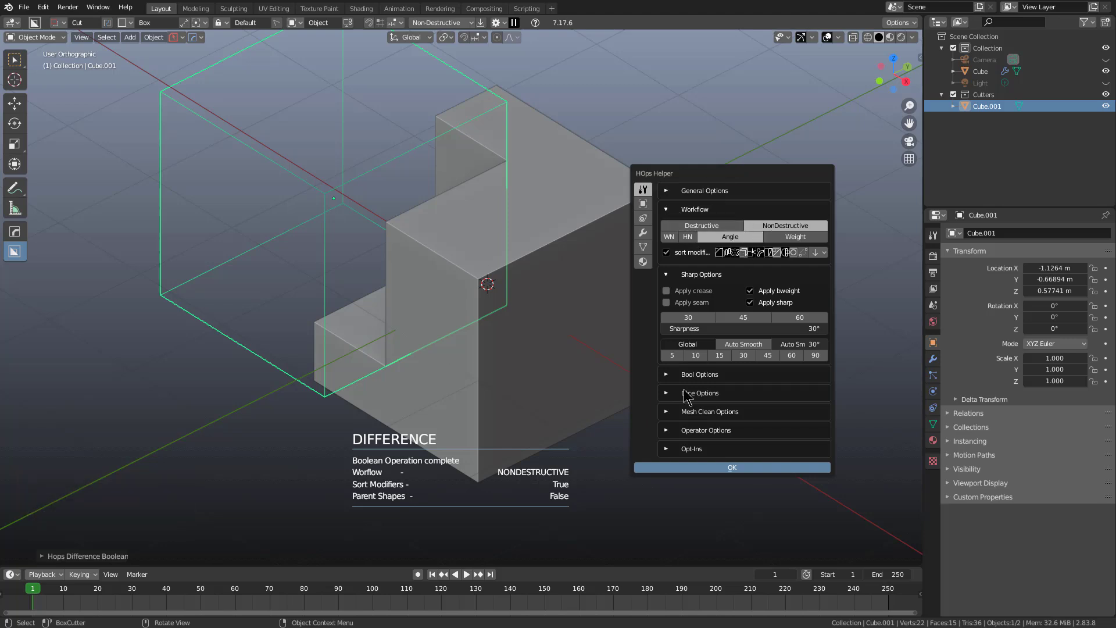
left_click(670, 378)
left_click(892, 390)
left_click(929, 362)
Select the cut cube and expand its Boolean modifier to inspect the cutter.
left_click(551, 309)
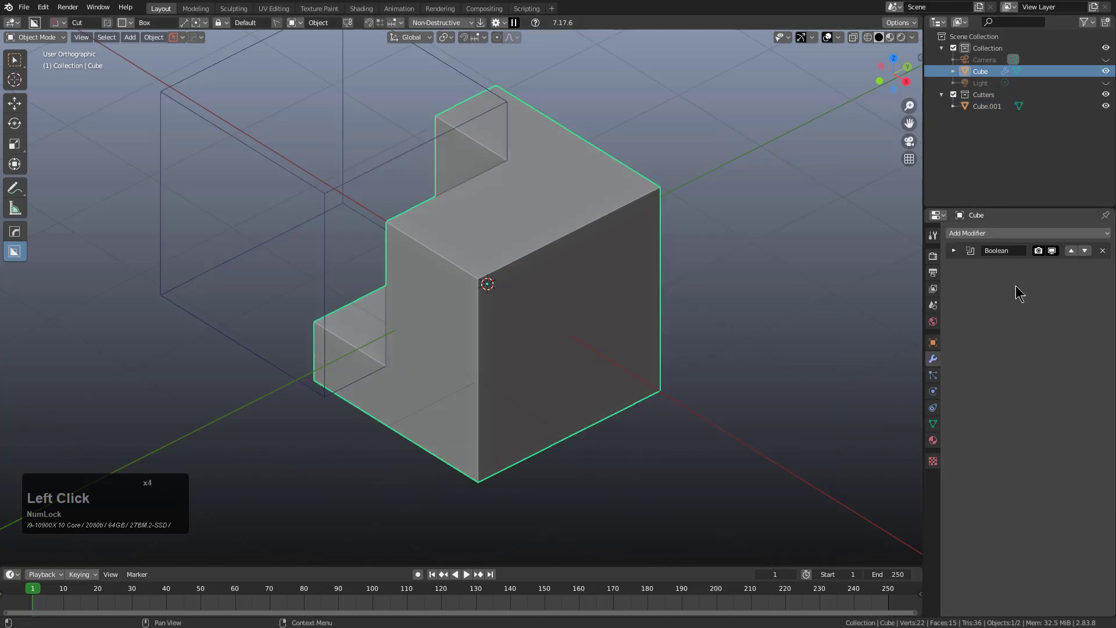
left_click(957, 247)
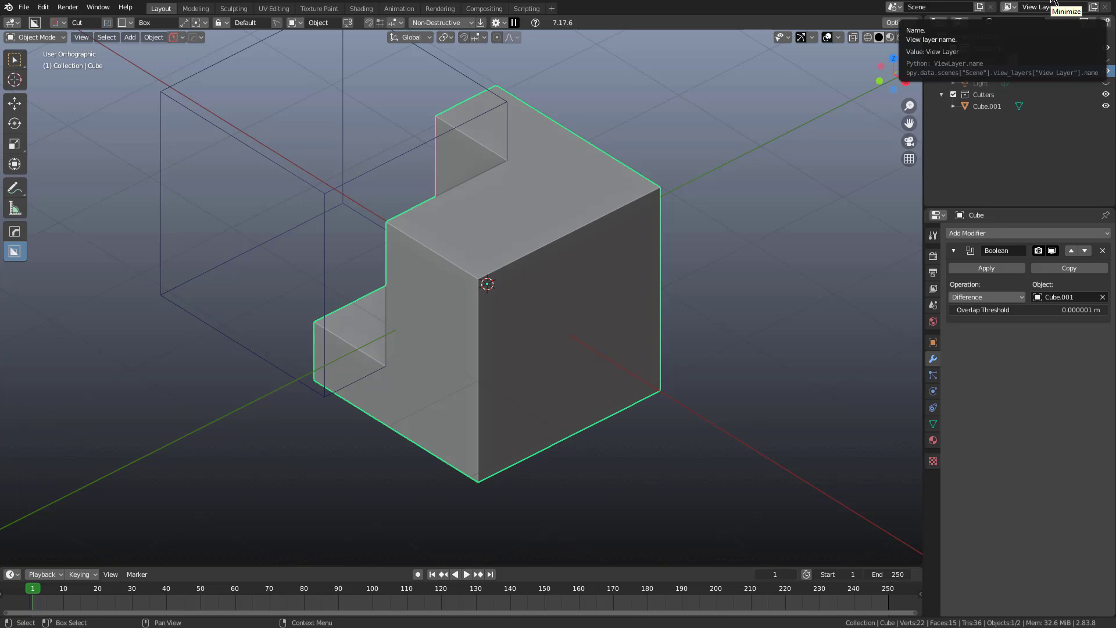
left_click(1056, 10)
Orbit and zoom around the cube to frame it.
middle_click(546, 296)
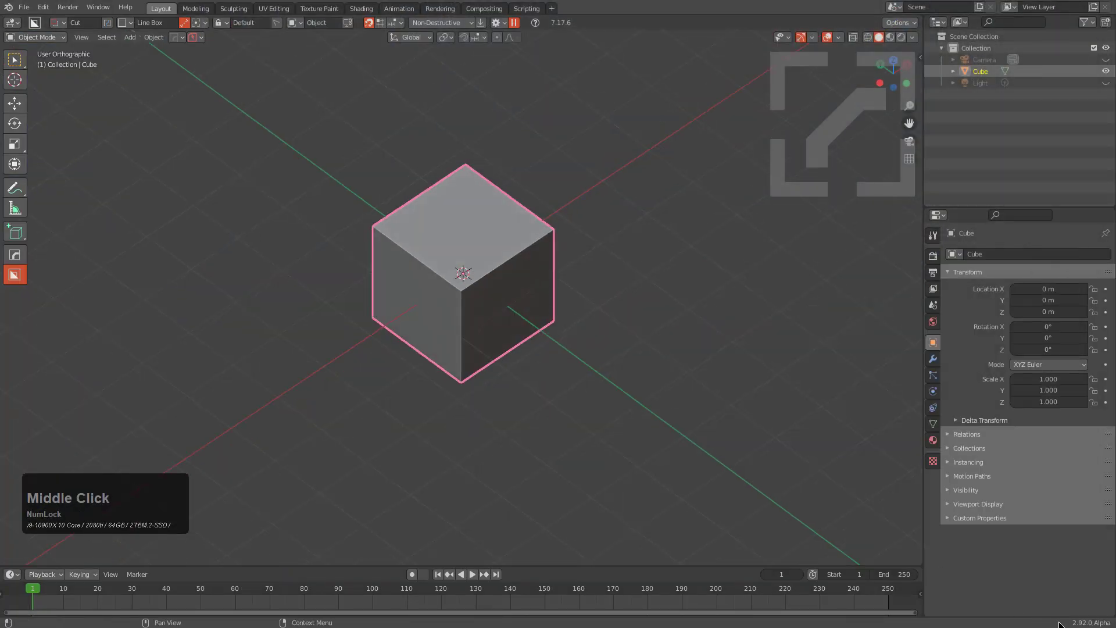
scroll("up", 3)
middle_click(510, 247)
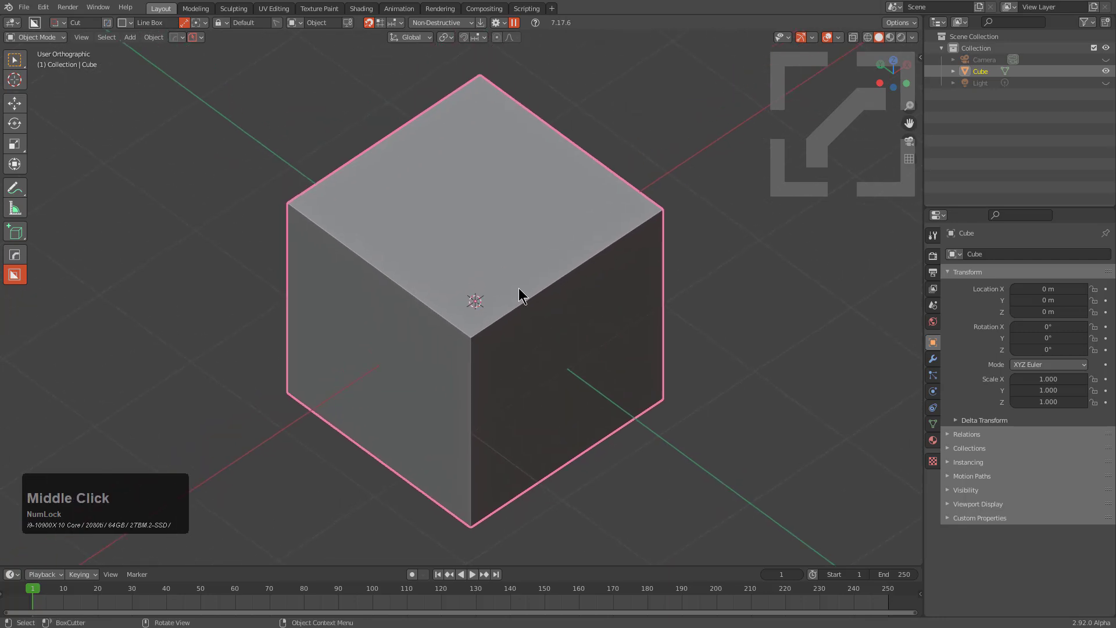
scroll("down", 3)
middle_click(562, 285)
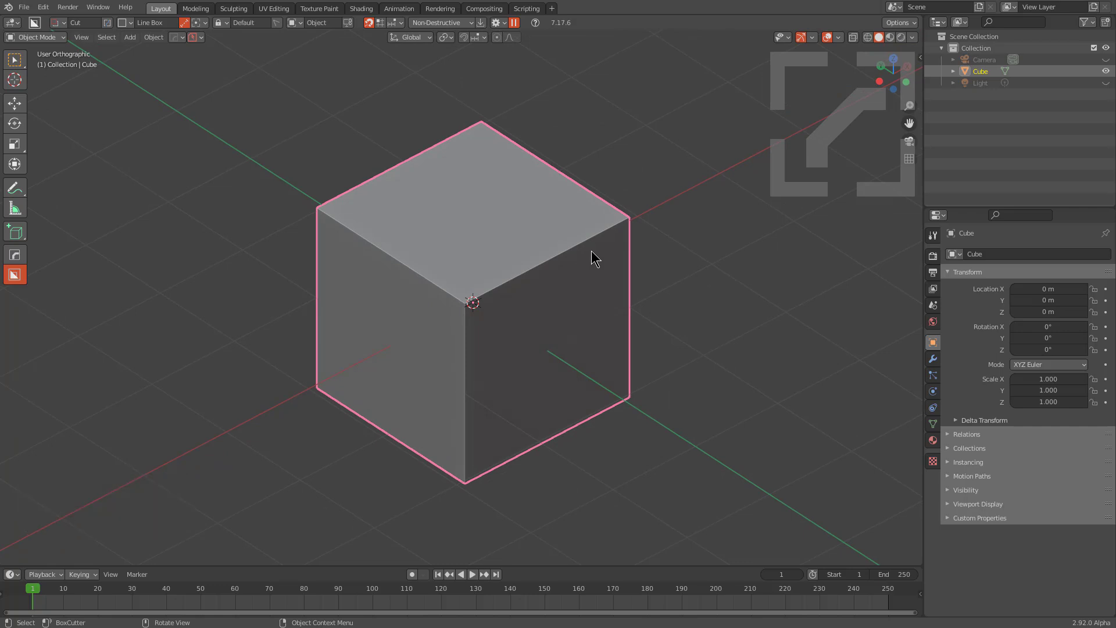
middle_click(641, 213)
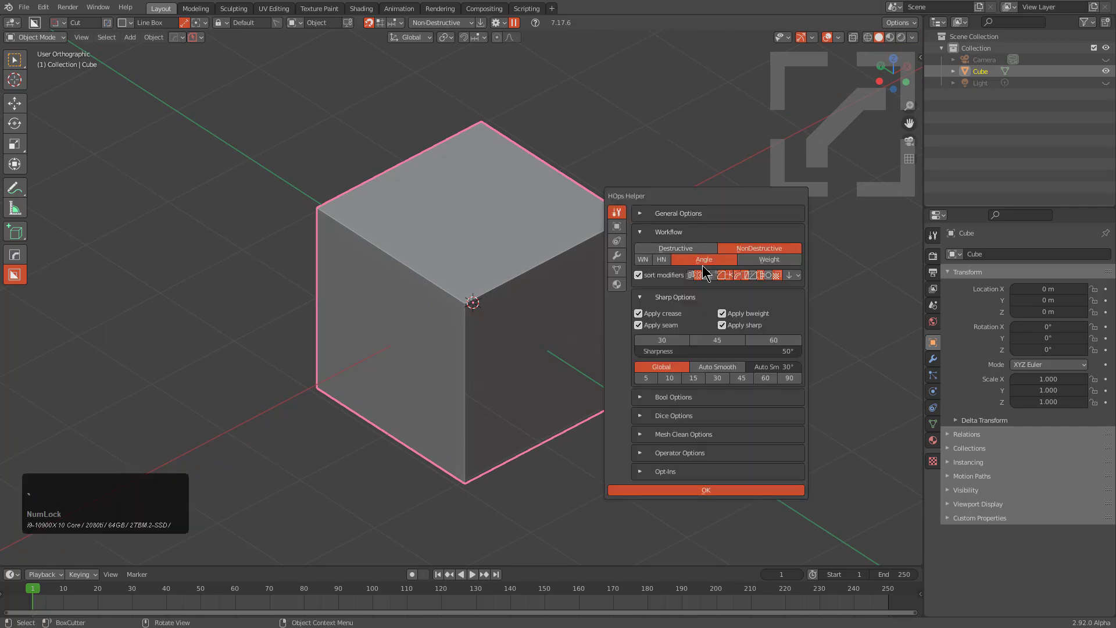
In the HOps Helper Bool Options, switch the solver from Exact to Fast and confirm.
left_click(652, 401)
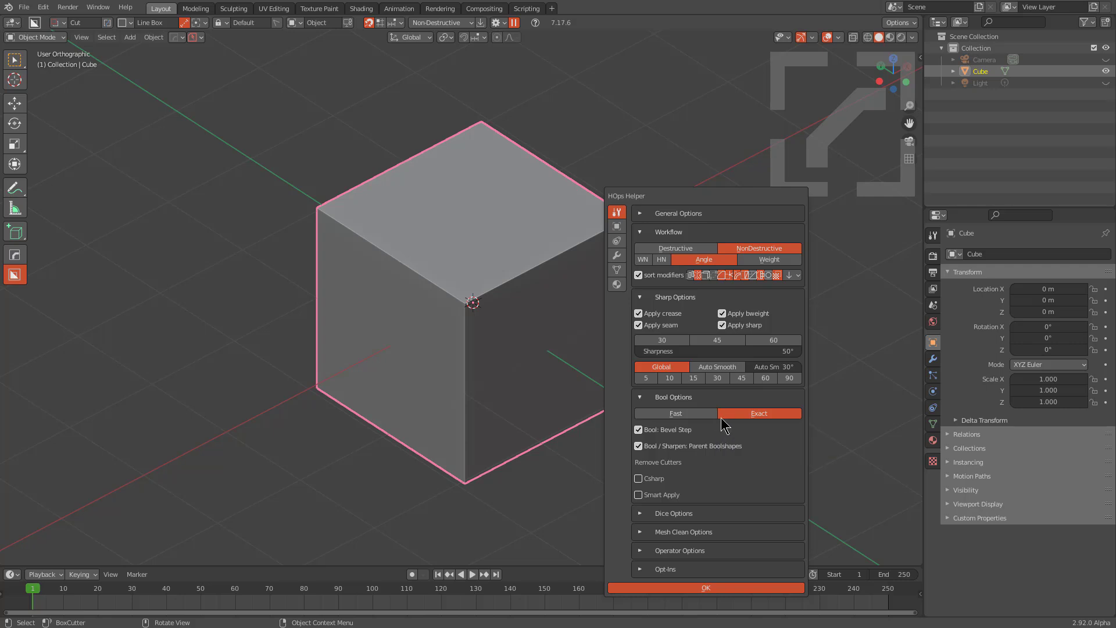
left_click(684, 417)
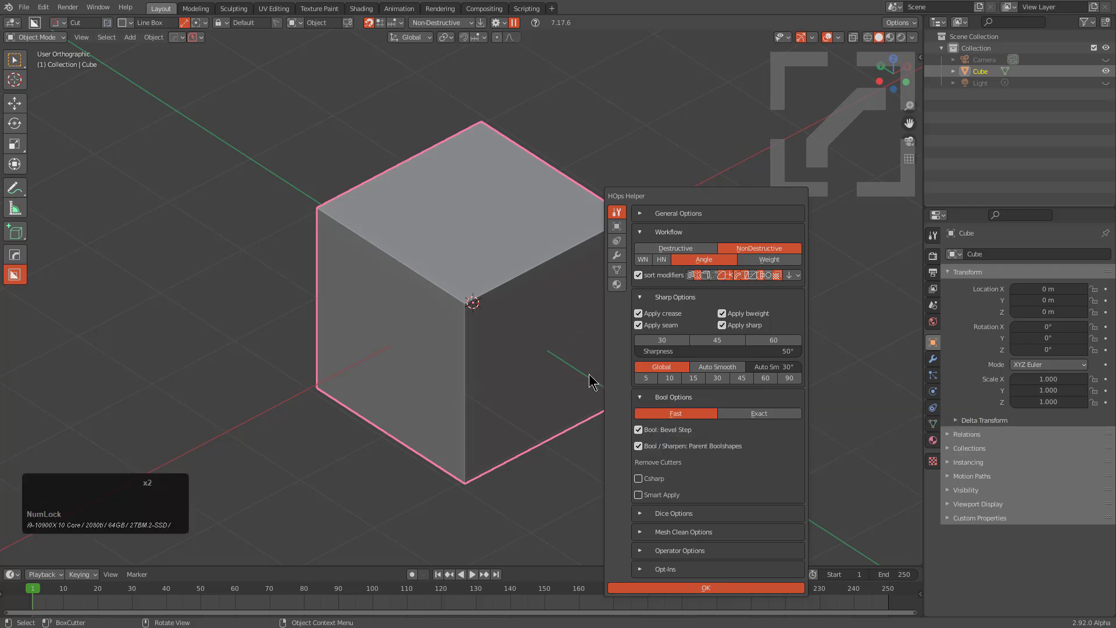
left_click(534, 344)
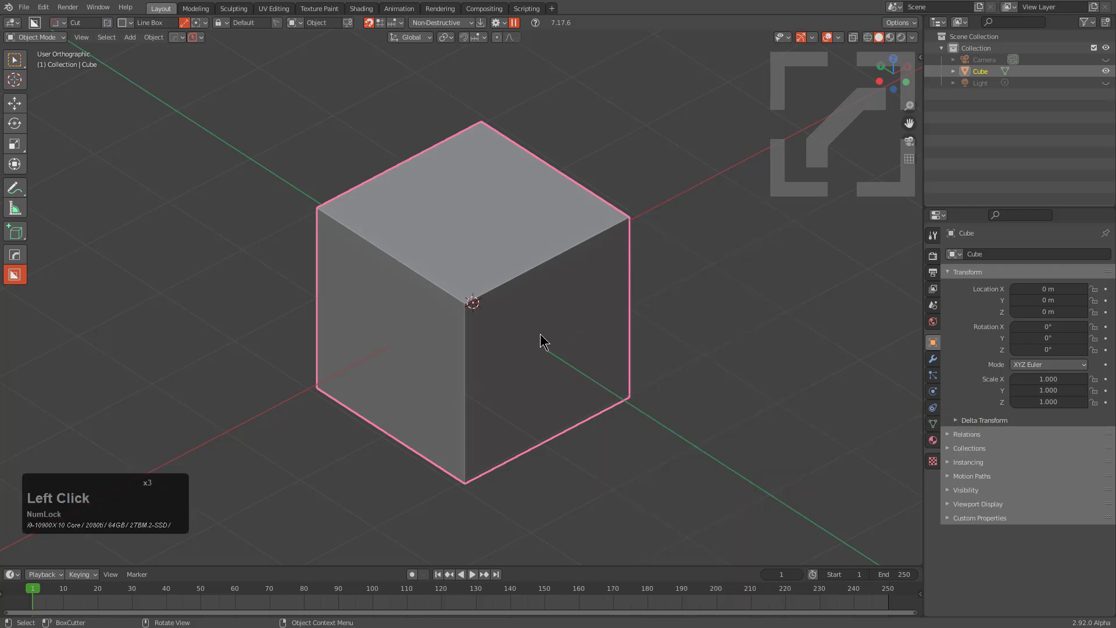
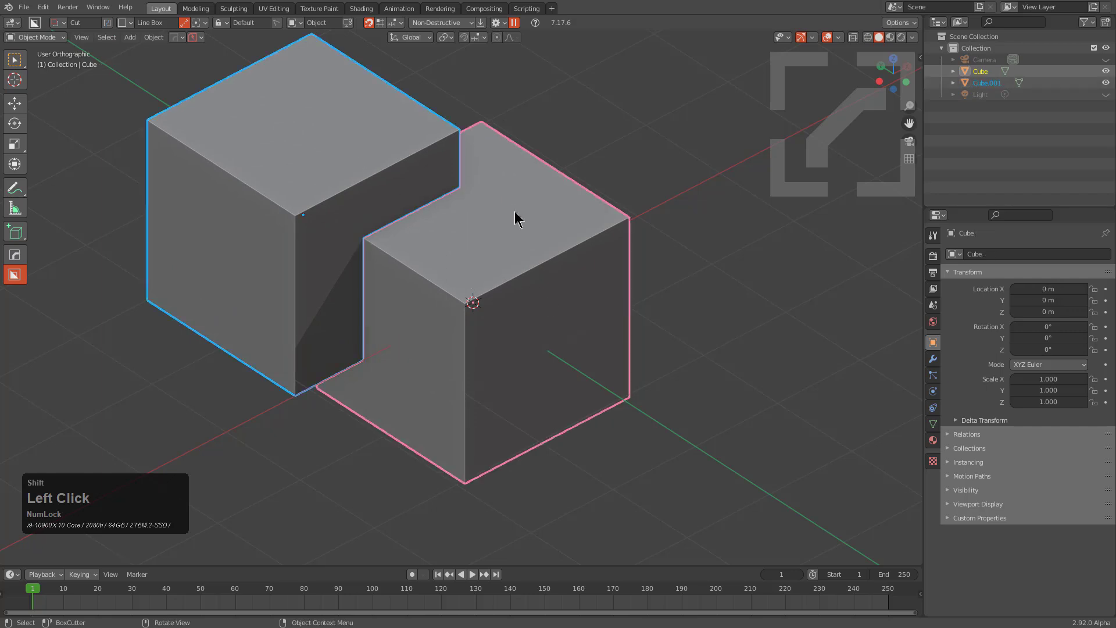
Subtract the second cube with Difference via the Q menu and show the cut cube's modifiers.
key("q")
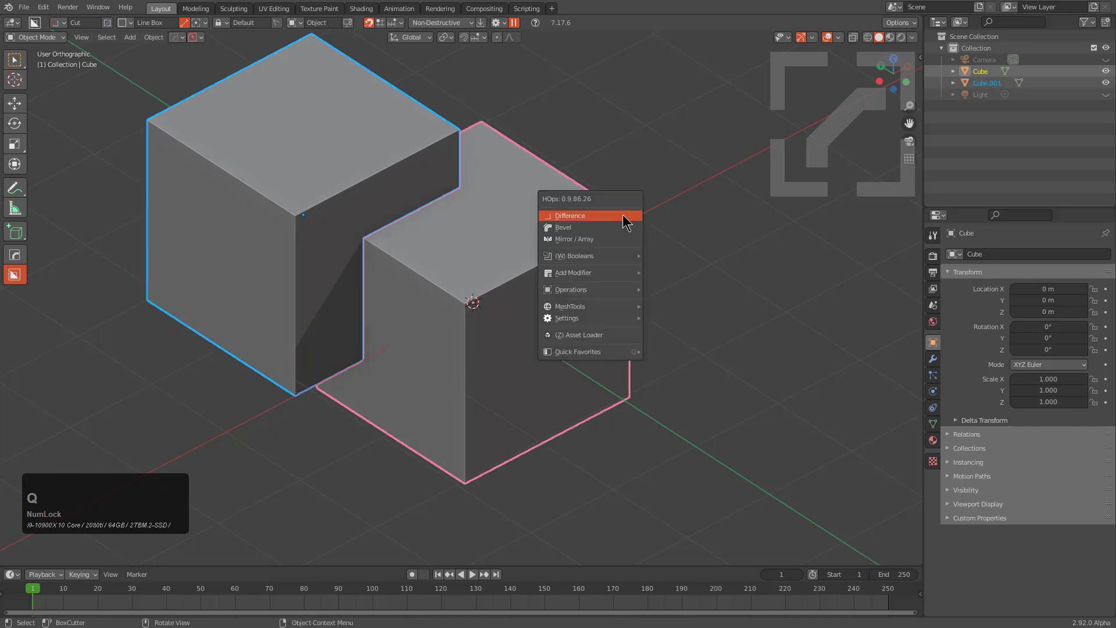
left_click(626, 216)
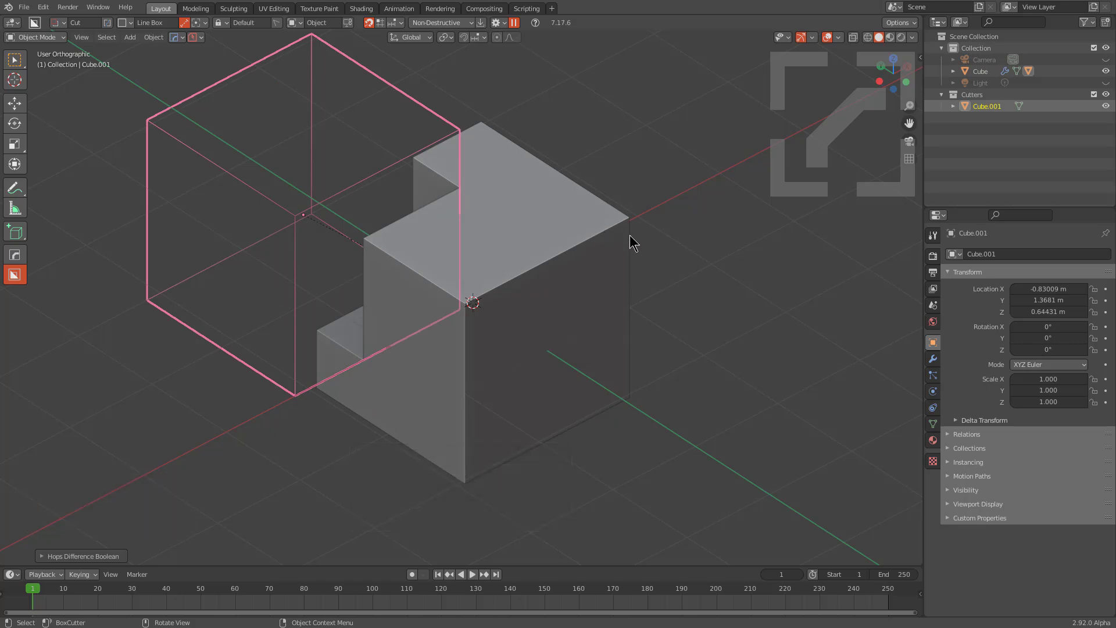
double_click(935, 370)
left_click(541, 275)
left_click(952, 277)
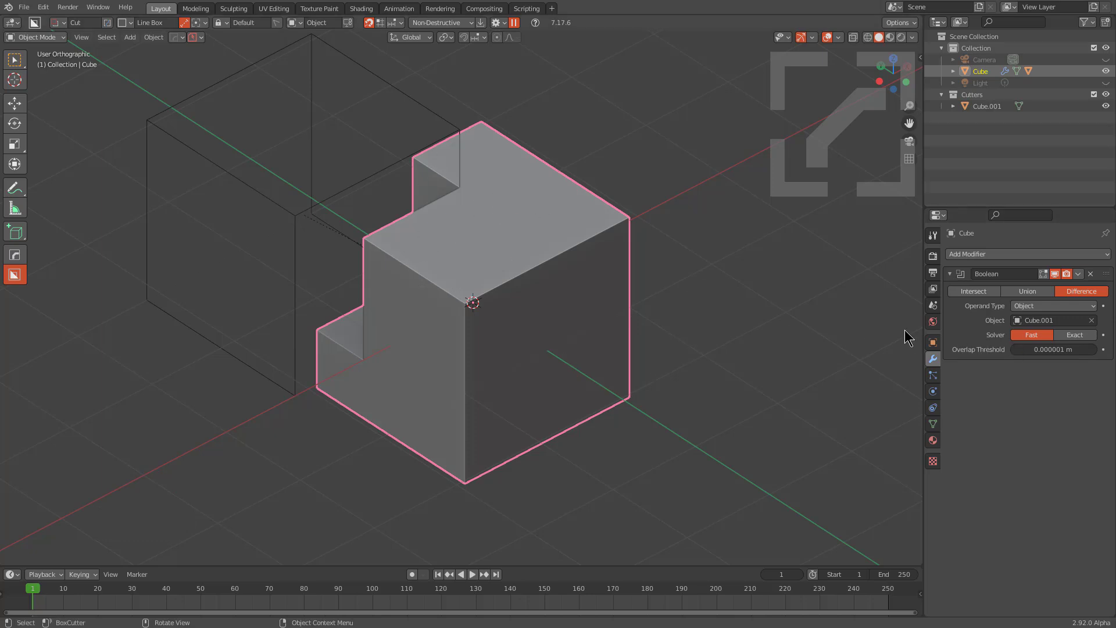
In the modifier helper, toggle the boolean solver between Fast and Exact repeatedly.
left_click(175, 45)
left_click(204, 66)
left_click(191, 136)
left_click(194, 150)
left_click(197, 122)
left_click(183, 123)
left_click(198, 124)
left_click(189, 125)
left_click(198, 124)
left_click(191, 125)
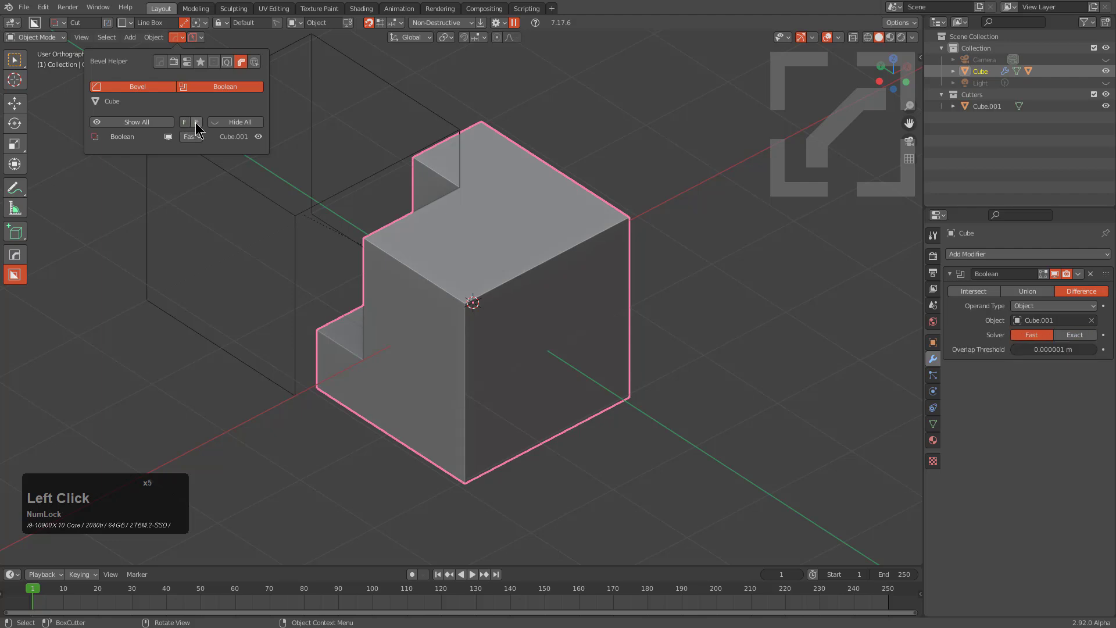
left_click(202, 126)
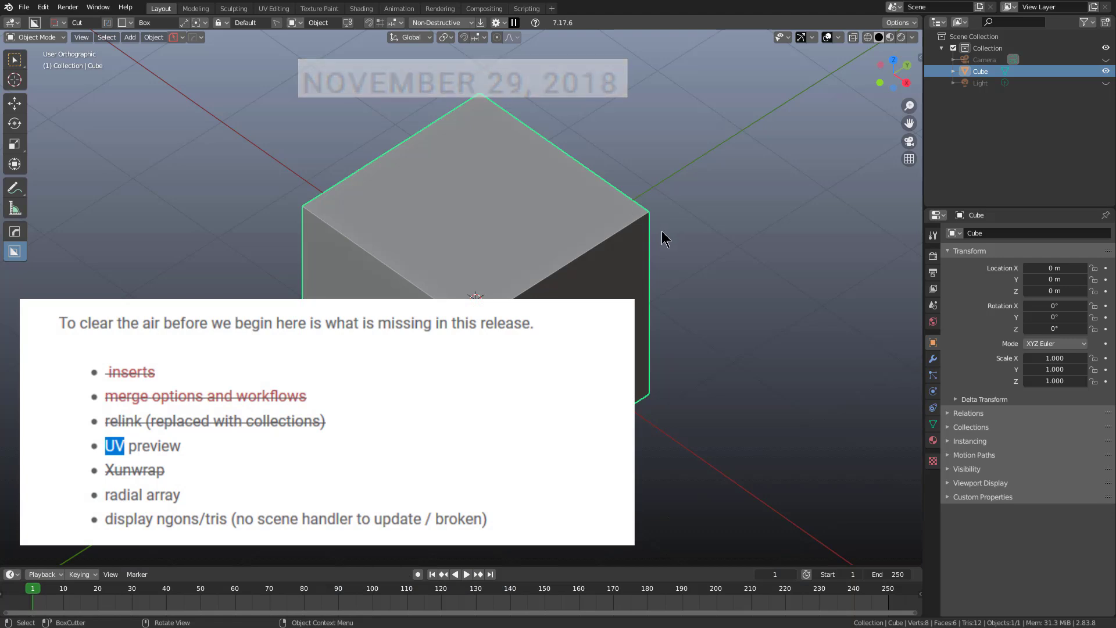
Auto Unwrap the cube from Q > MeshTools at the default 45° angle.
key("q")
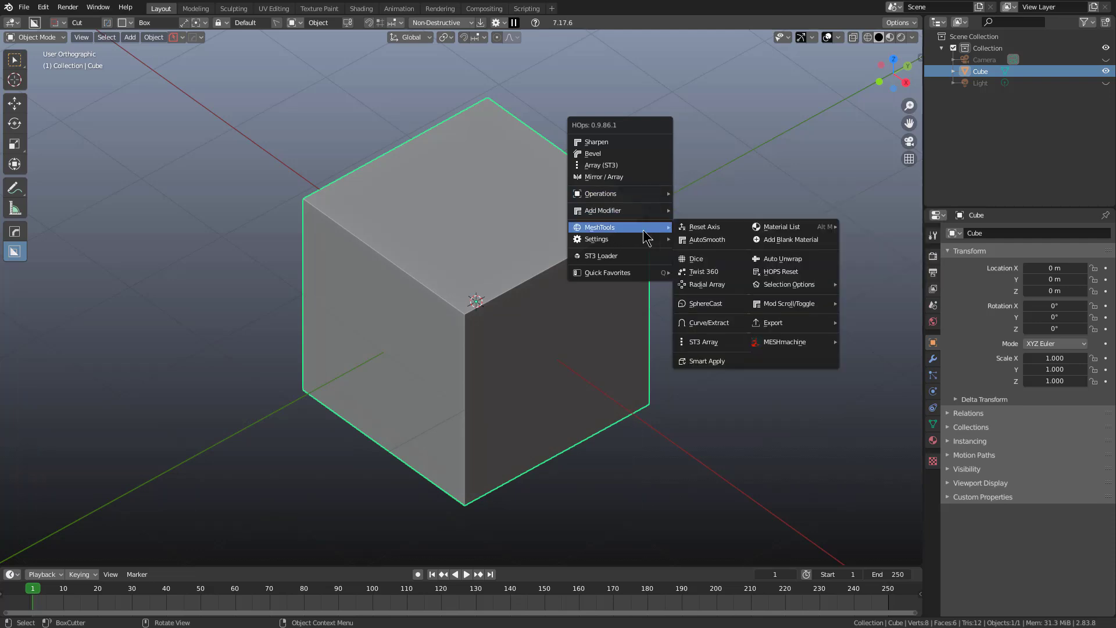
left_click(801, 263)
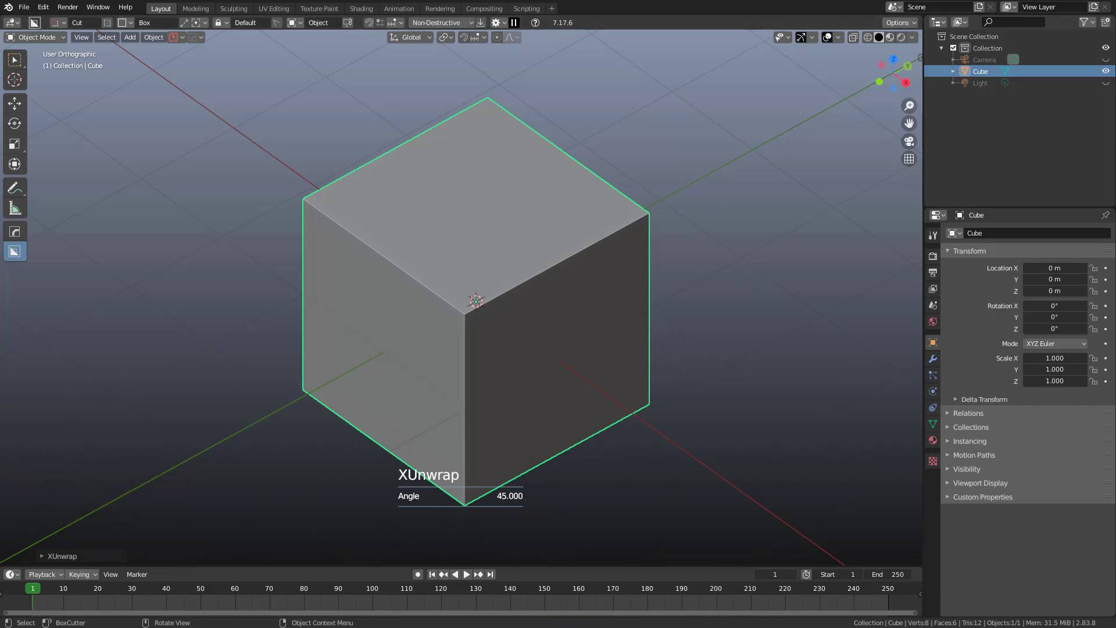
middle_click(484, 328)
scroll("up", 3)
Auto-unwrap the cube again from the Q menu and adjust the view.
middle_click(504, 285)
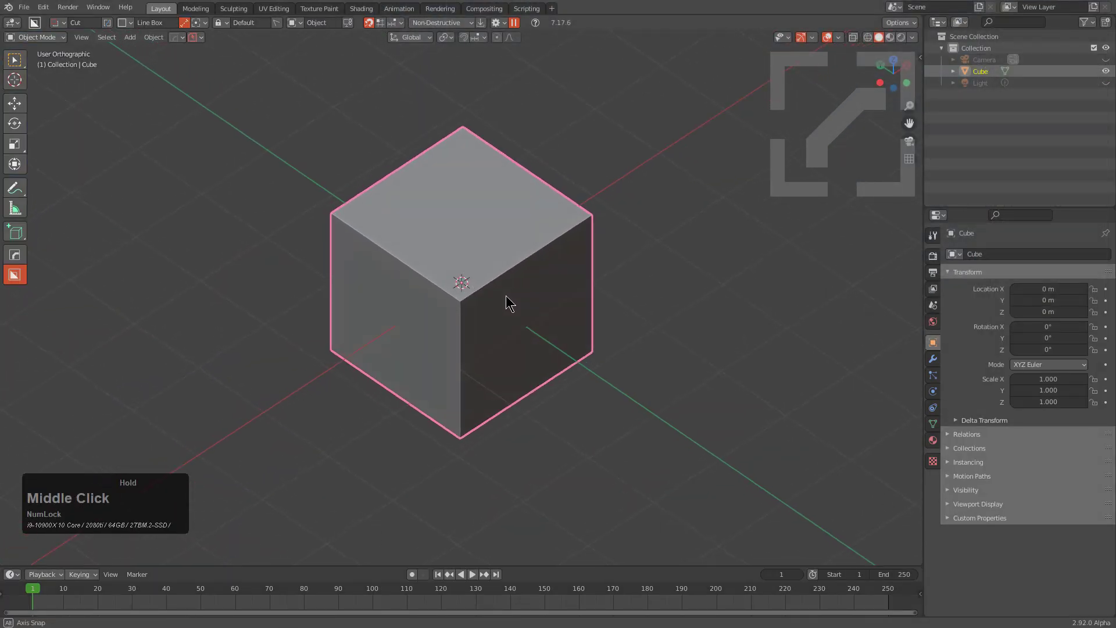
key("q")
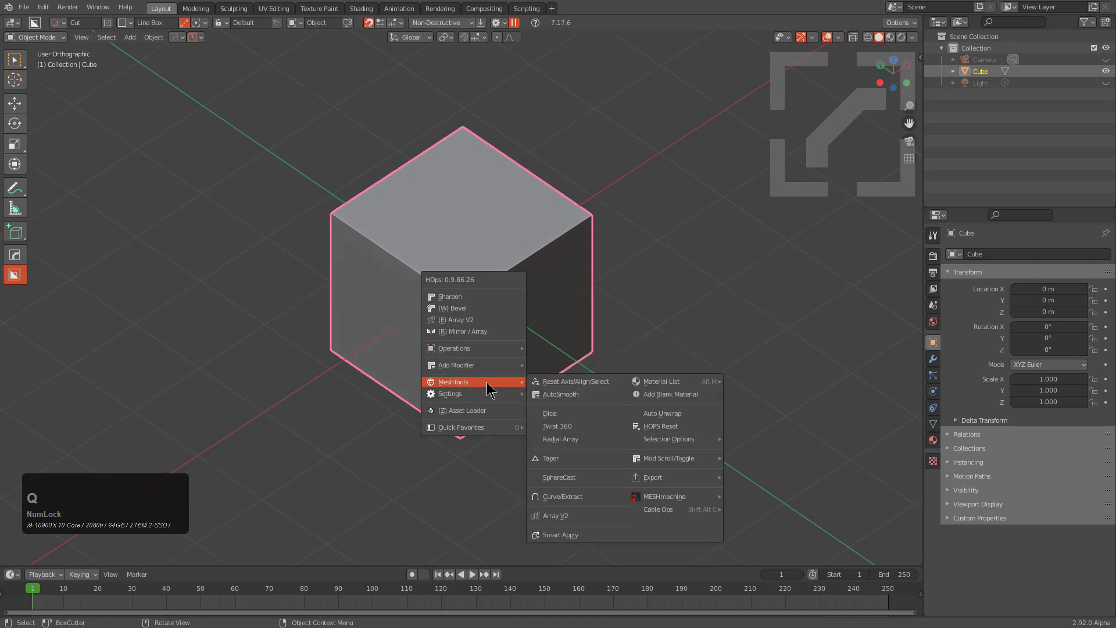
left_click(676, 420)
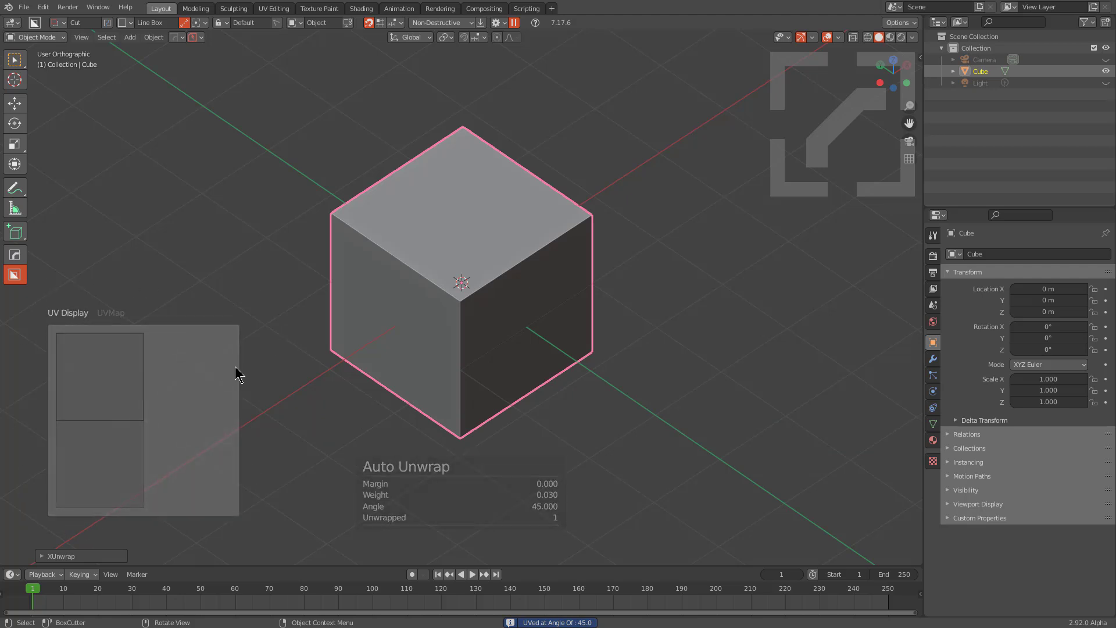
scroll("up", 3)
middle_click(487, 295)
scroll("down", 3)
Display the cube's UV layout with the Hard Ops UV Display overlay.
key("q")
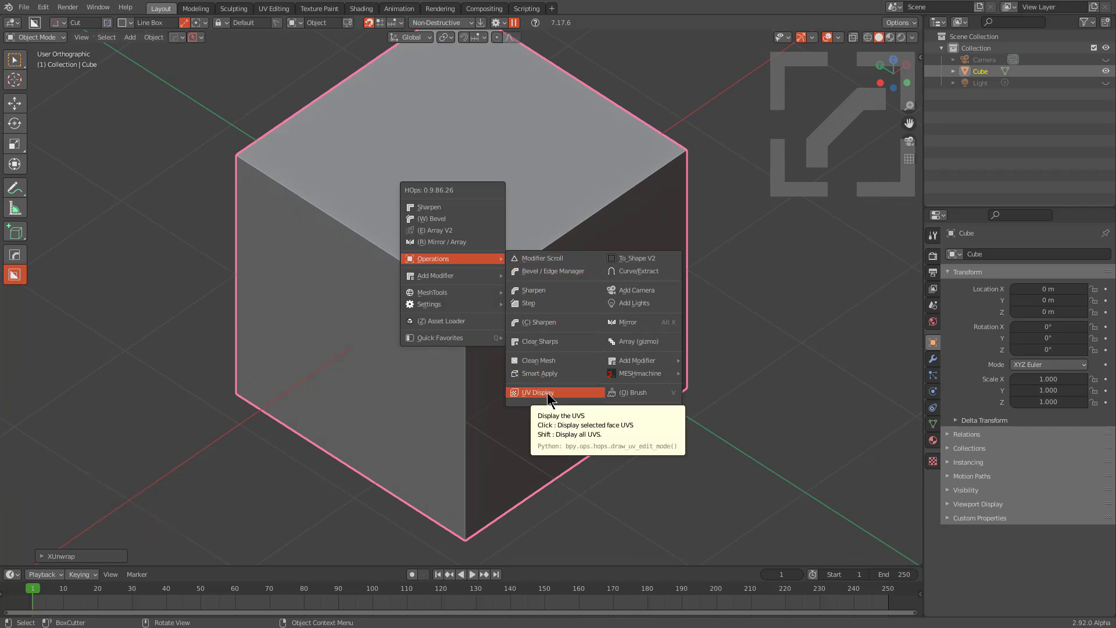
left_click(551, 395)
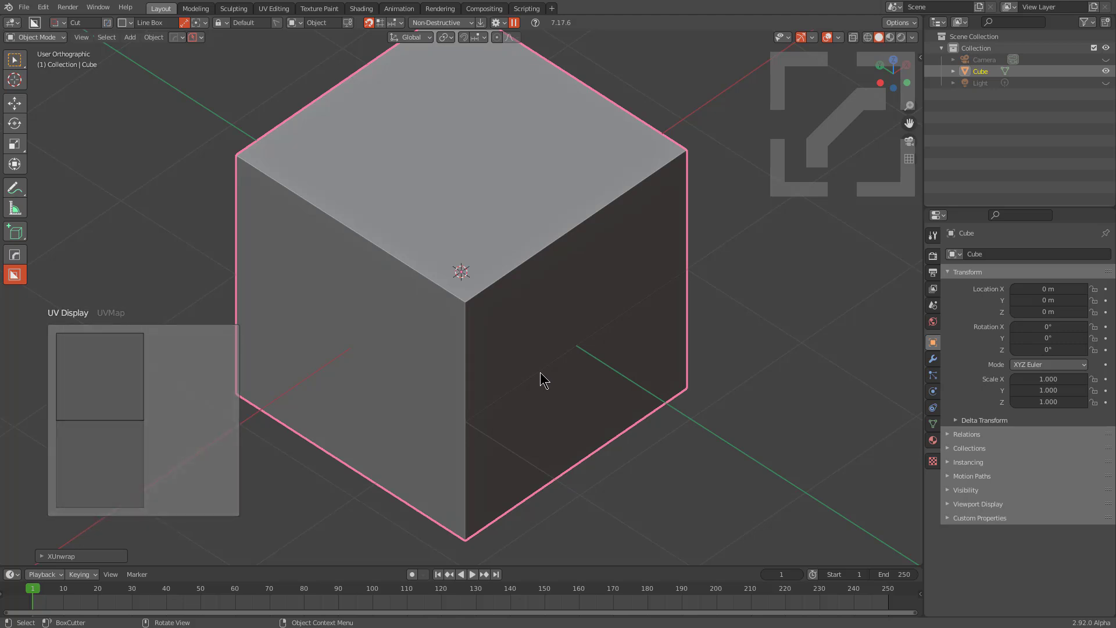
type("qou")
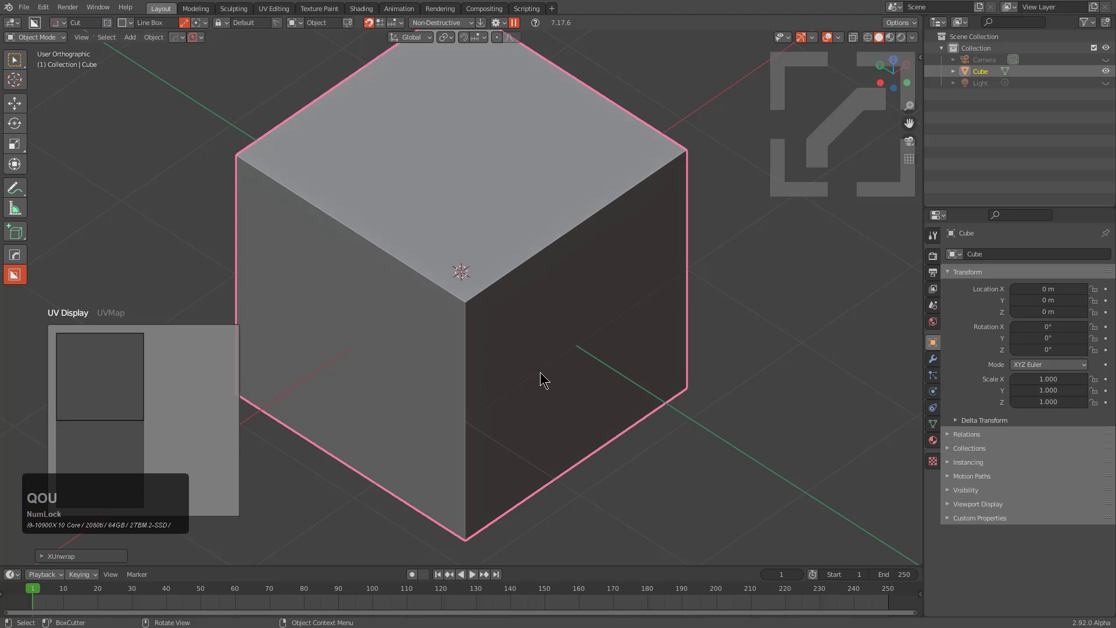
key("BackSpace")
type("ou")
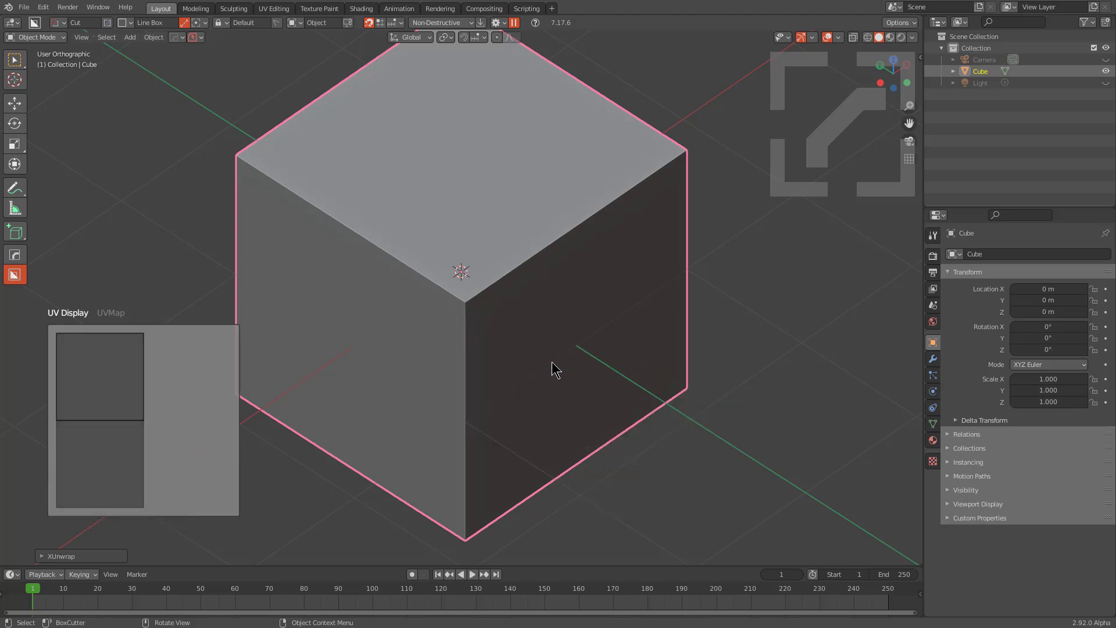
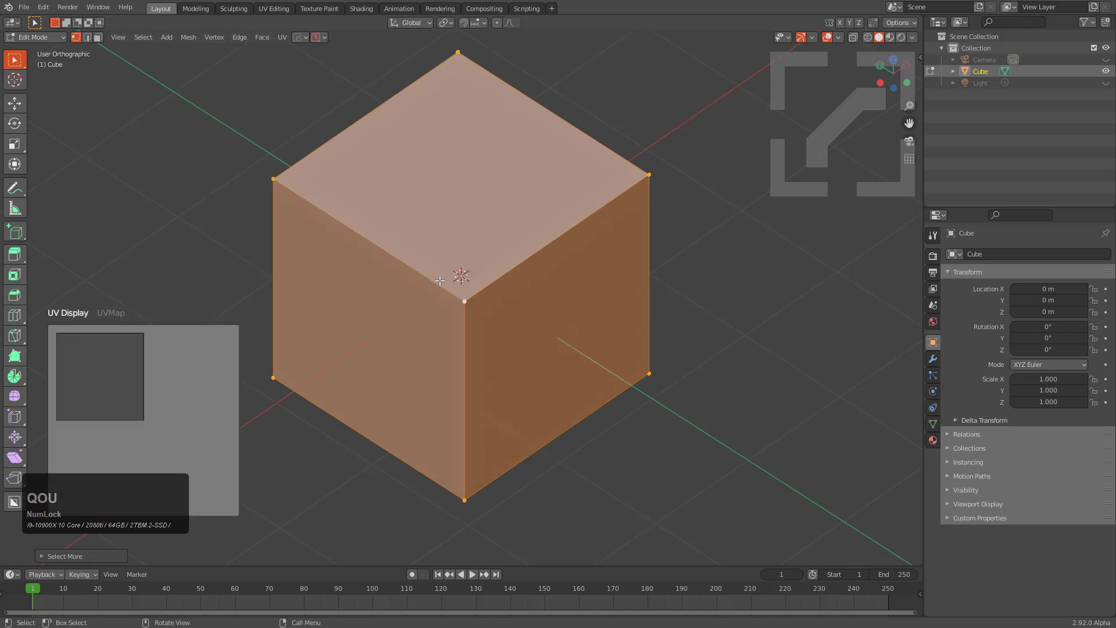
Toggle UV Display off with Q > O > U and return the cube to object mode.
key("u")
left_click(433, 298)
type("qou")
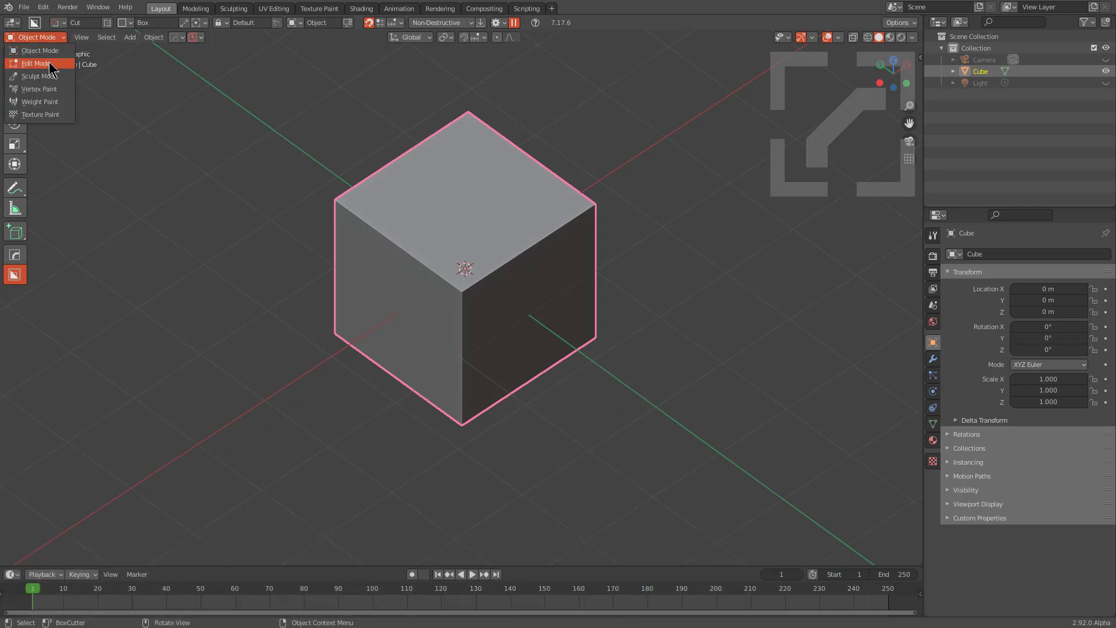
Enter Sculpt Mode, scroll the Brush List to pick Cloth, then return to Object Mode.
left_click(52, 80)
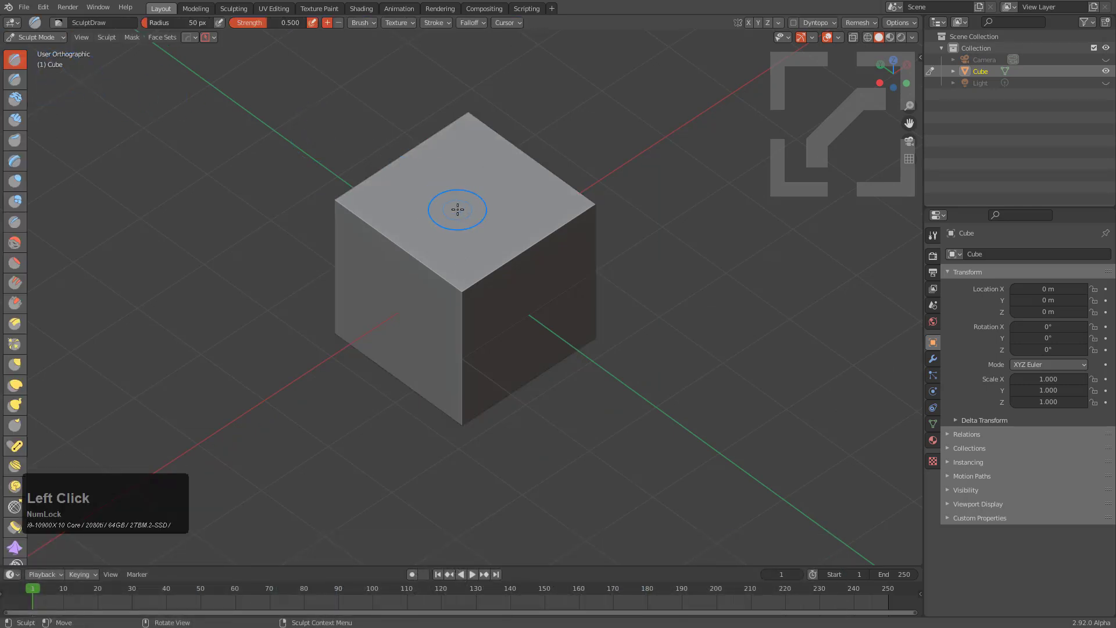
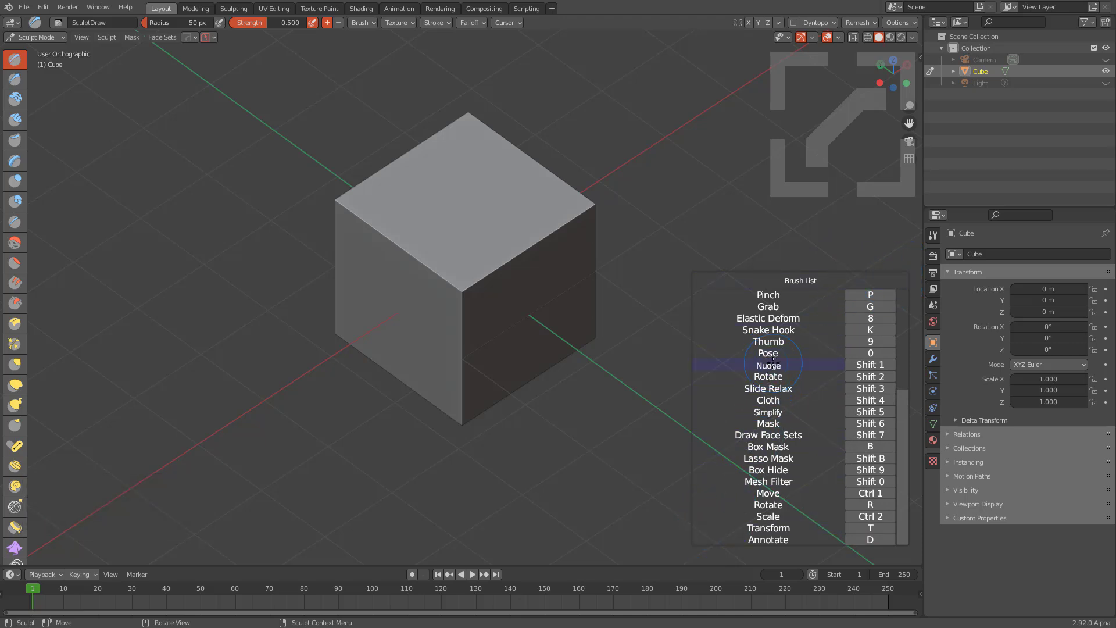
scroll("up", 3)
scroll("down", 3)
scroll("up", 3)
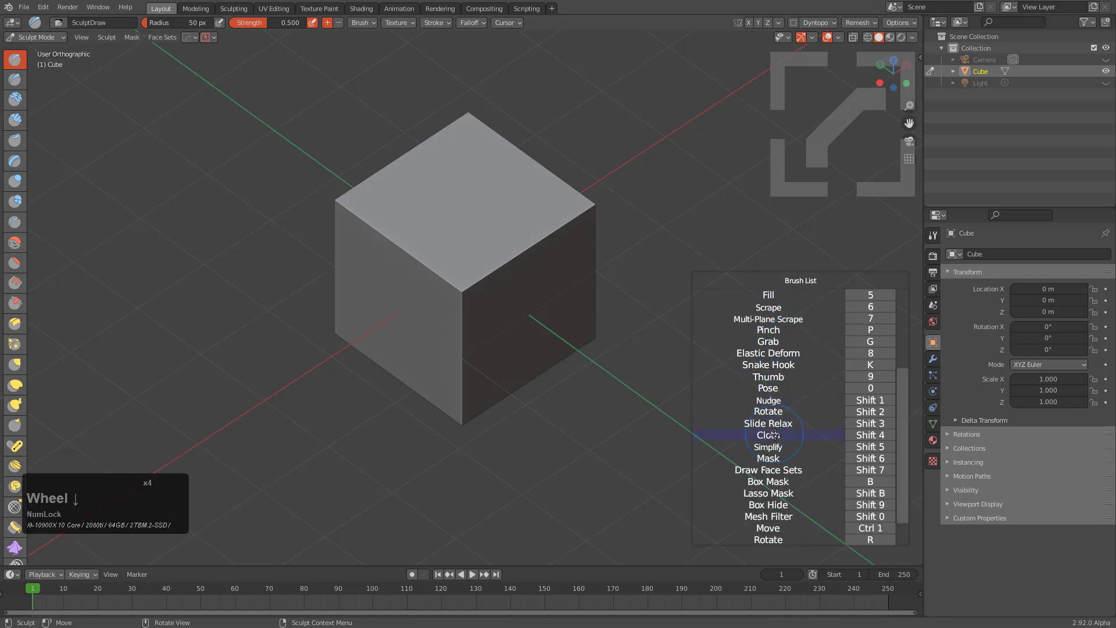
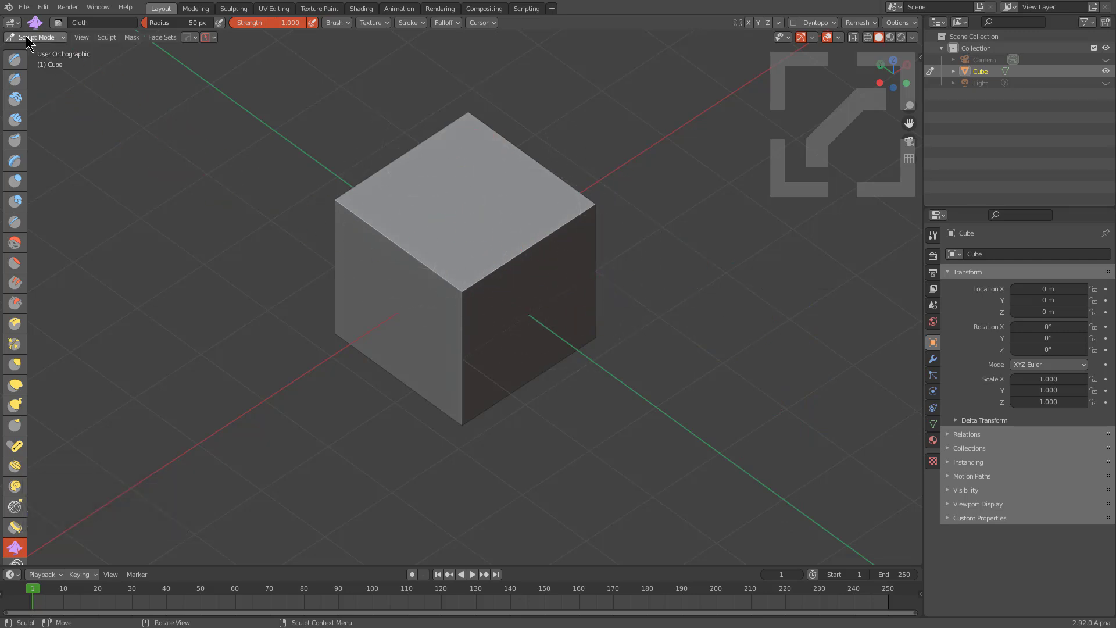
left_click(41, 58)
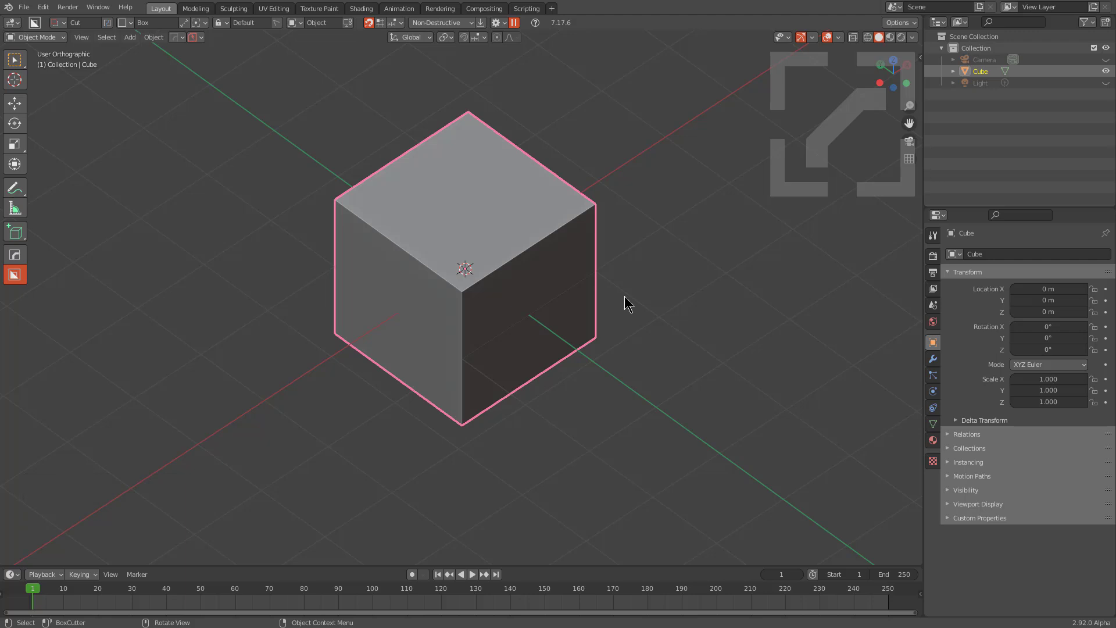
key("q")
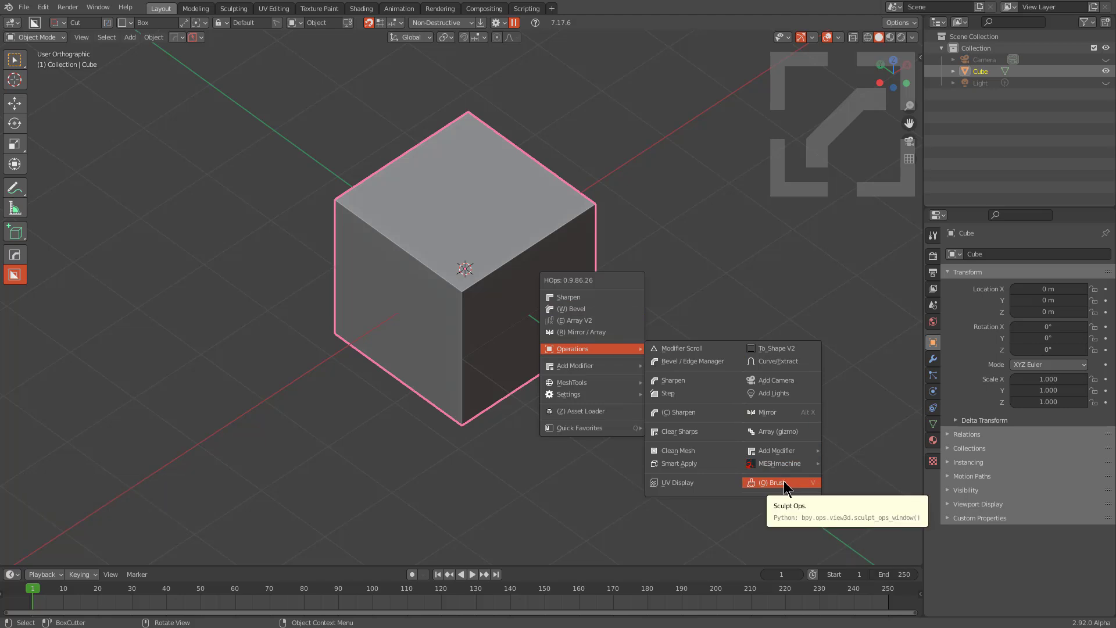
left_click(784, 484)
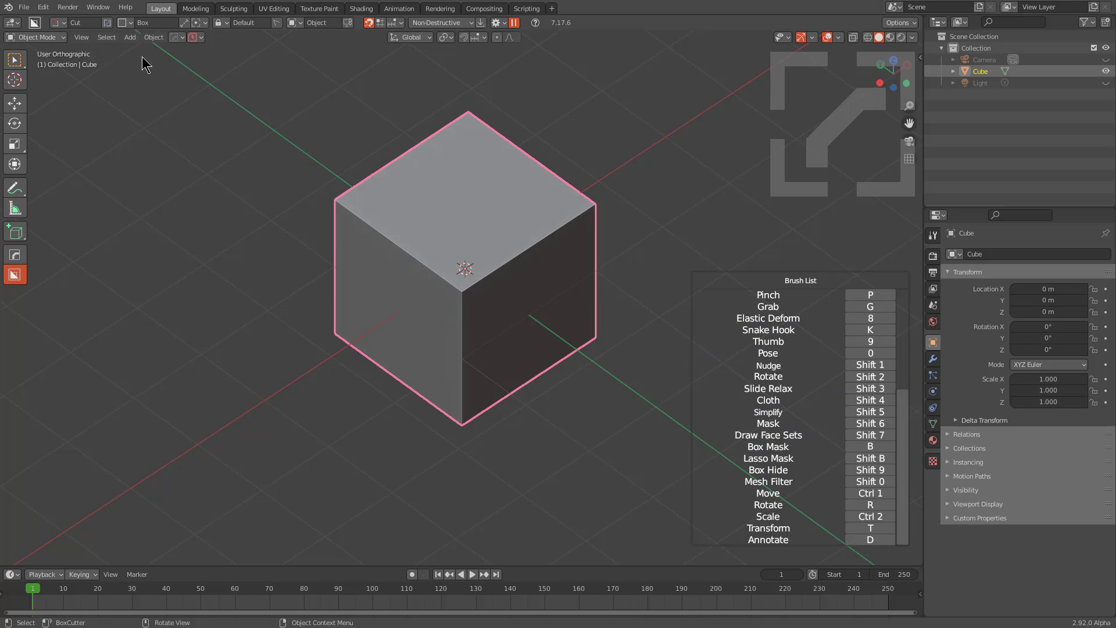
left_click(759, 404)
key("q")
key("q")
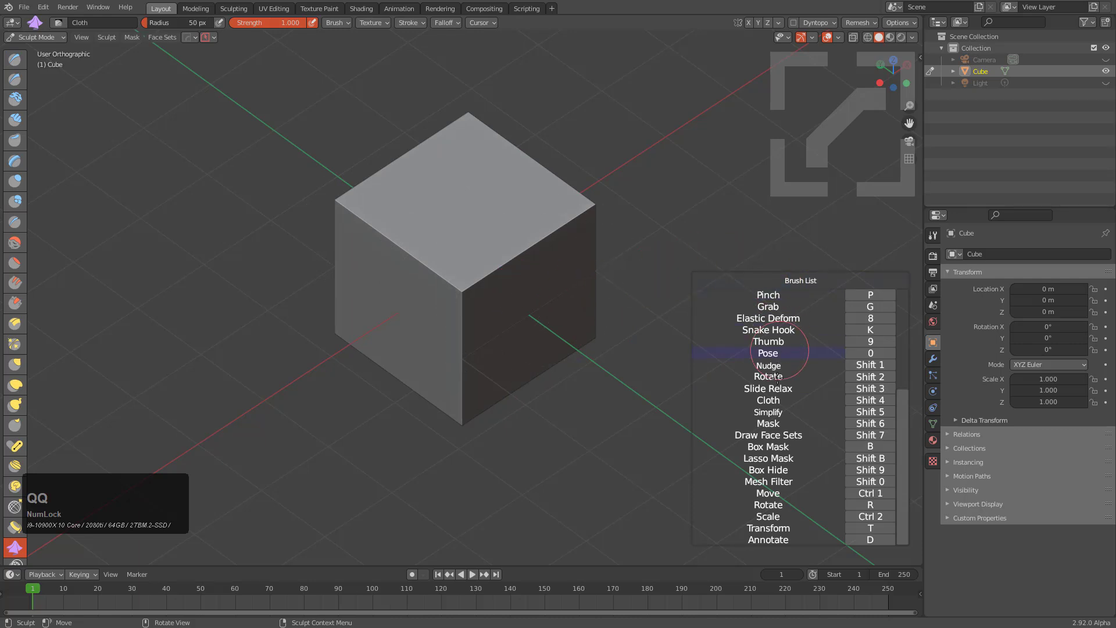
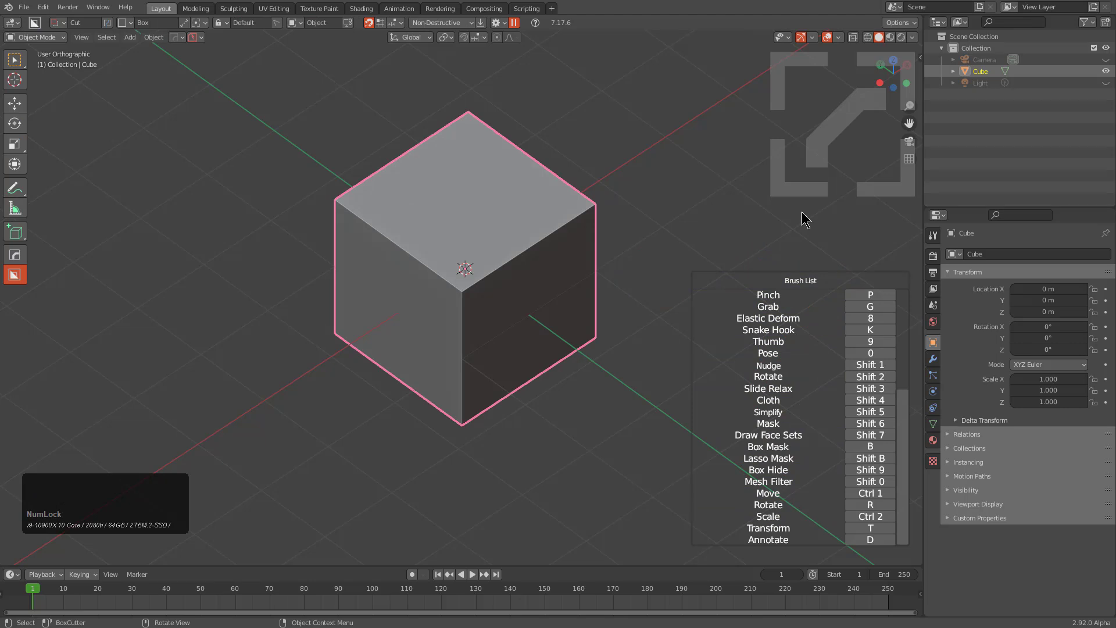
right_click(805, 216)
middle_click(527, 369)
scroll("down", 3)
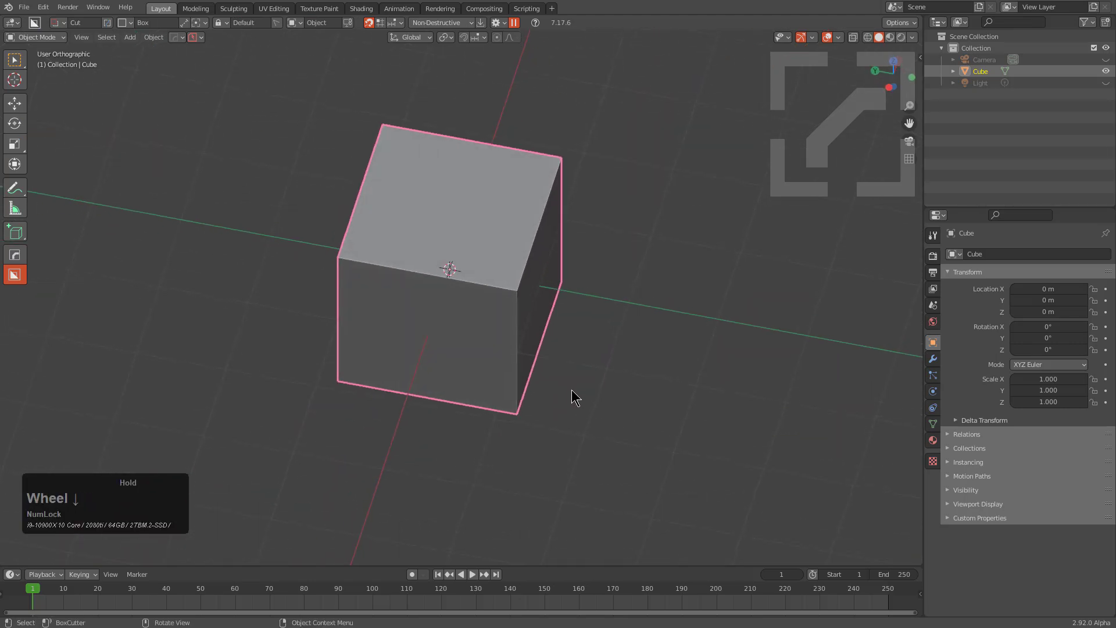
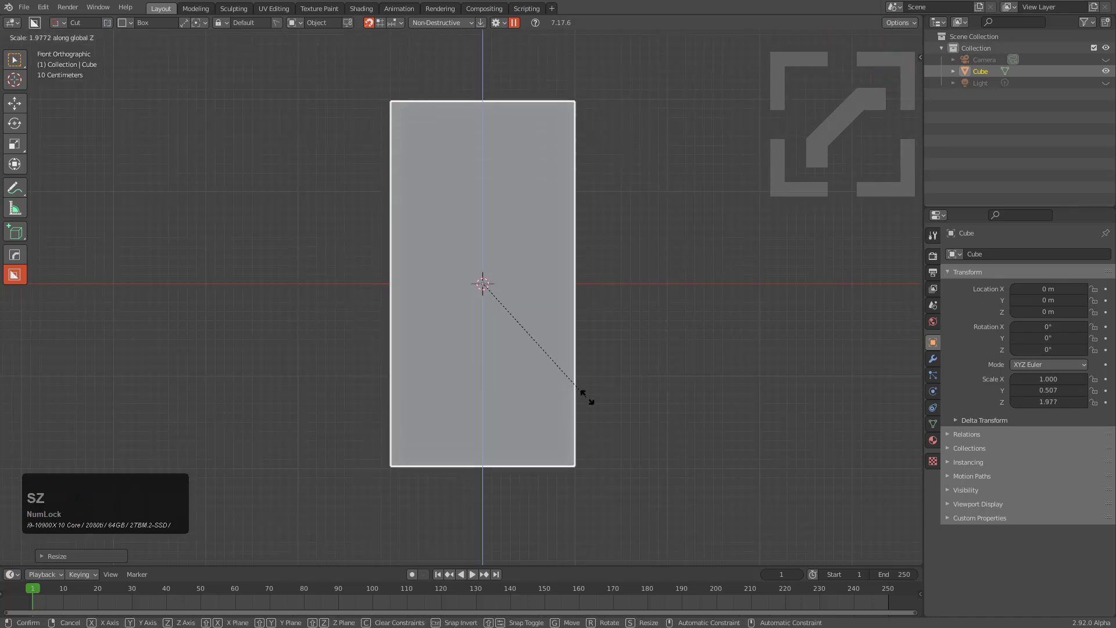
Stretch the cube into a tall block and apply its scale.
left_click(616, 414)
middle_click(572, 345)
key("ctrl+a")
left_click(545, 359)
middle_click(495, 291)
key("d")
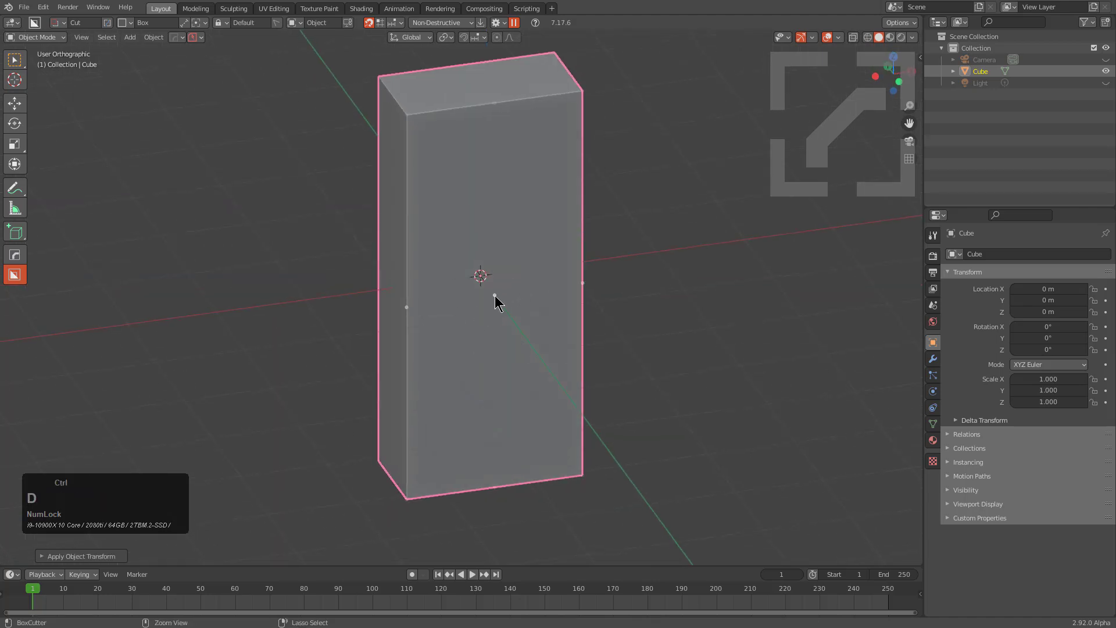
Draw a box cut on the block's front face and set it to slice off a panel.
left_click(497, 297)
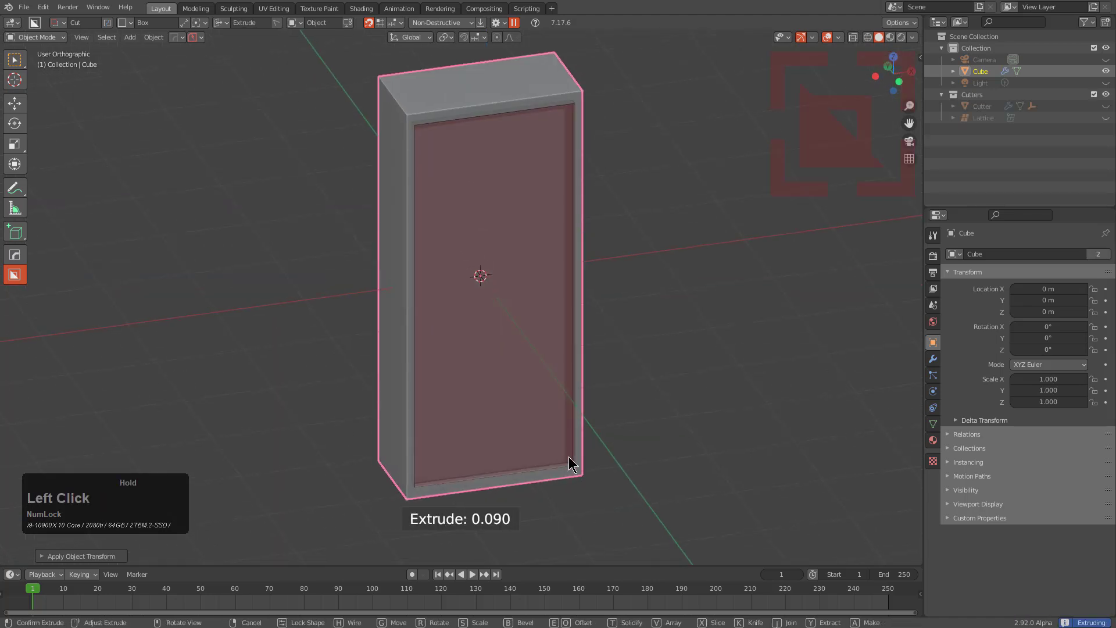
key("x")
left_click(561, 441)
key("alt+a")
Finish the panel slice and set the voxel size to 0.056 in Q > Settings.
left_click(484, 268)
middle_click(543, 250)
key("q")
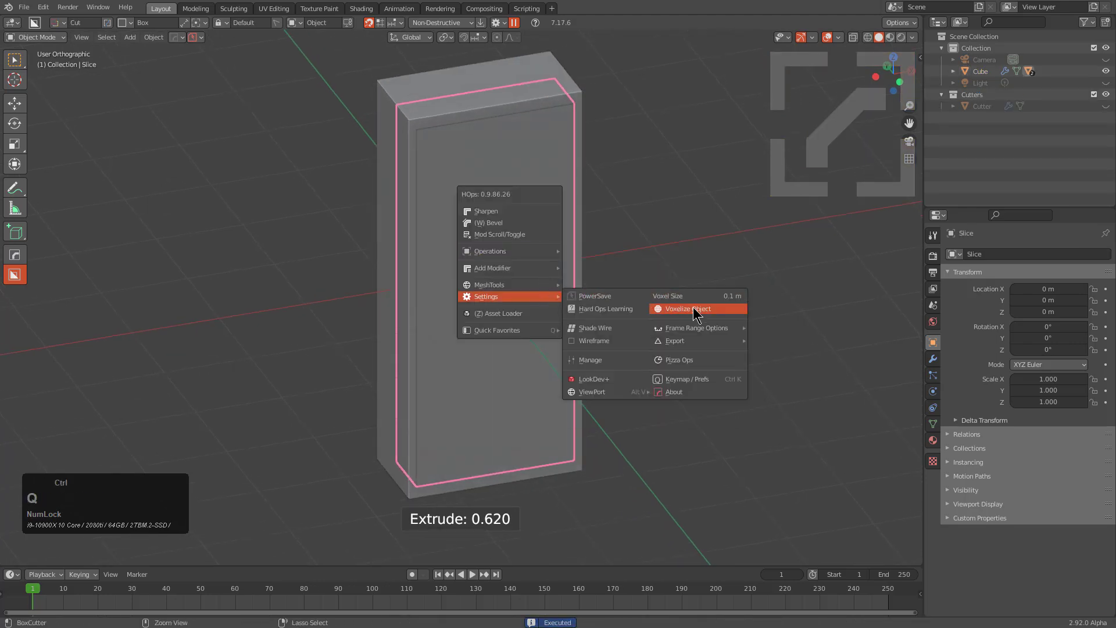
left_click(696, 309)
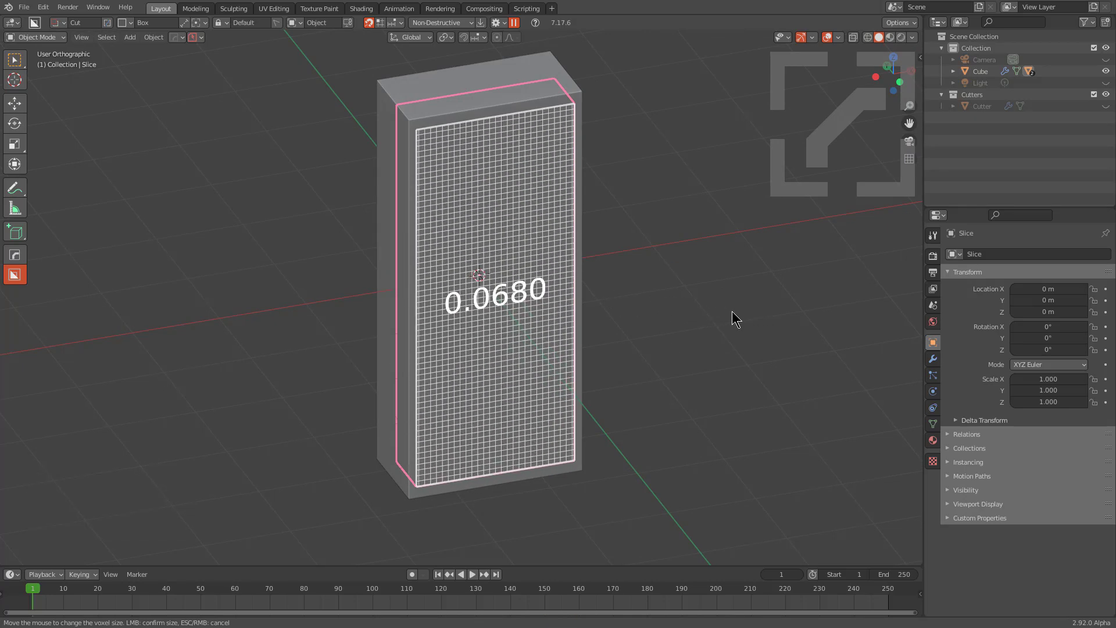
left_click(747, 313)
Voxelize the panel slice and orbit to view its softened side.
key("q")
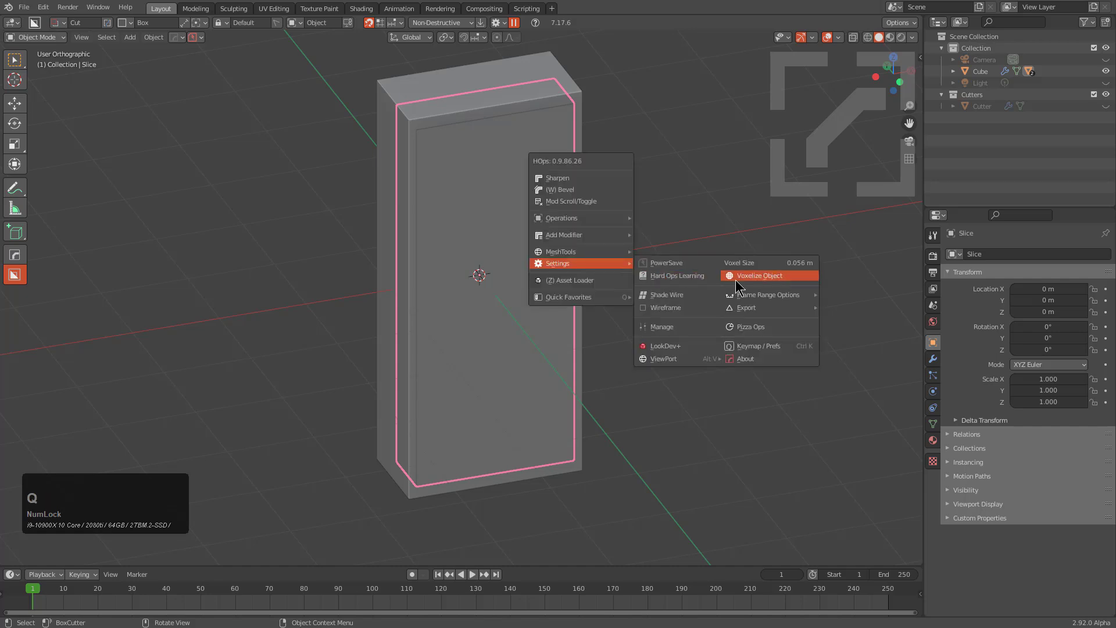
left_click(753, 284)
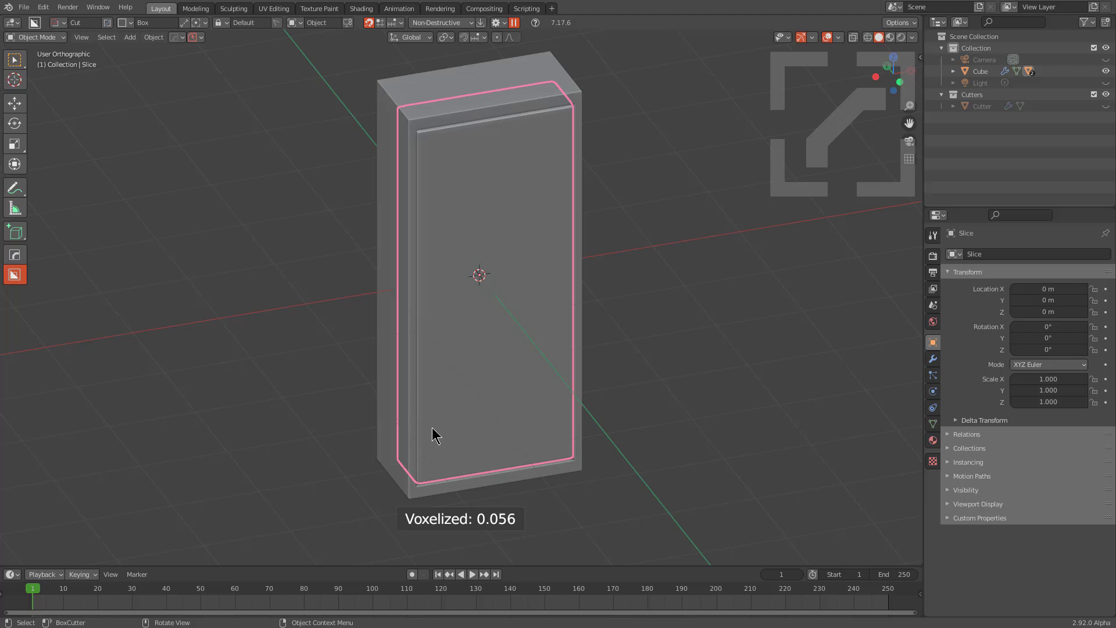
middle_click(613, 390)
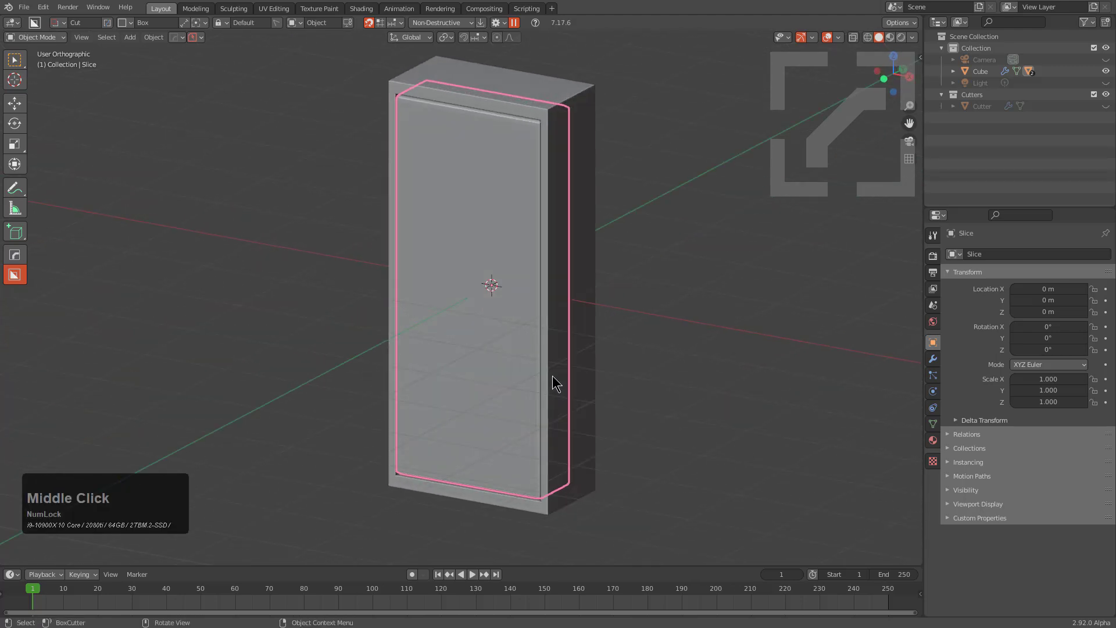
Choose the Cloth brush from Q > Operations > Brush and sculpt wrinkles over the slice.
key("q")
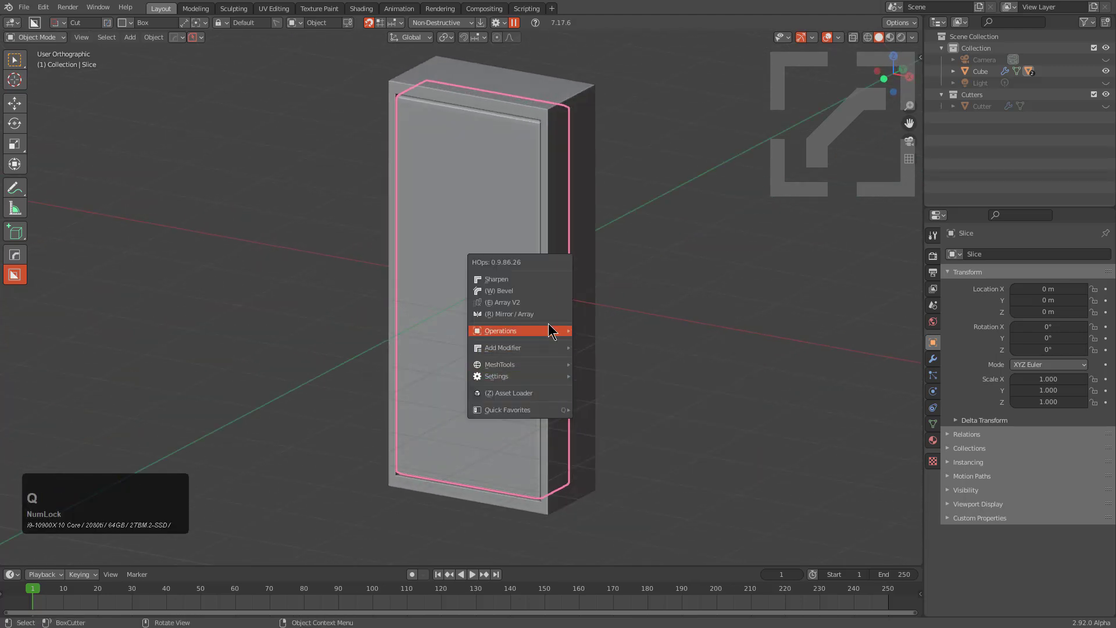
left_click(700, 468)
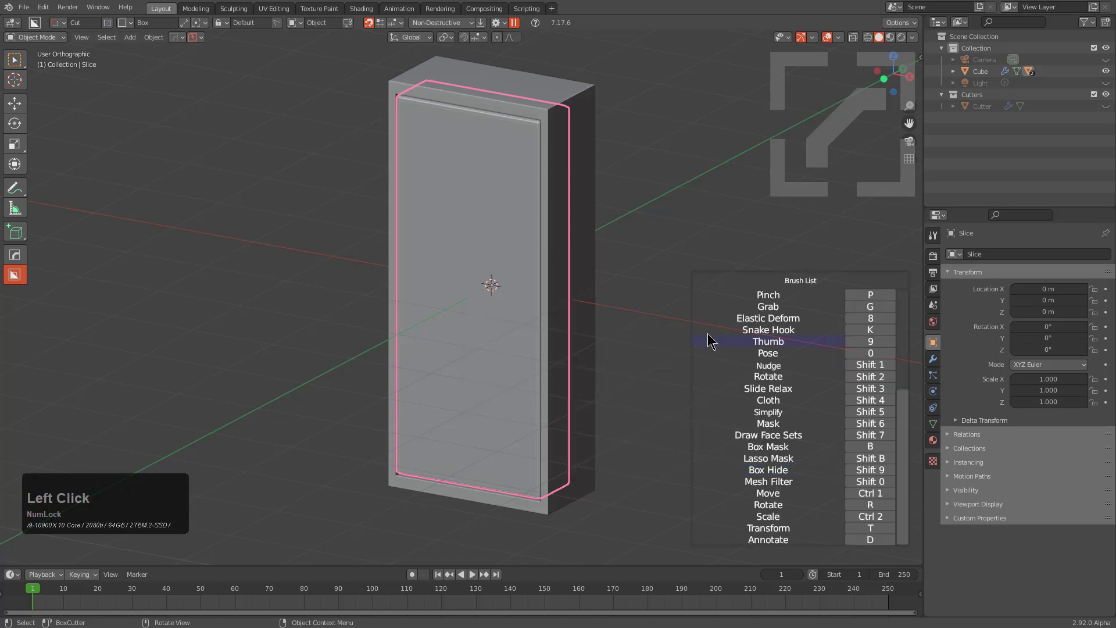
left_click(786, 400)
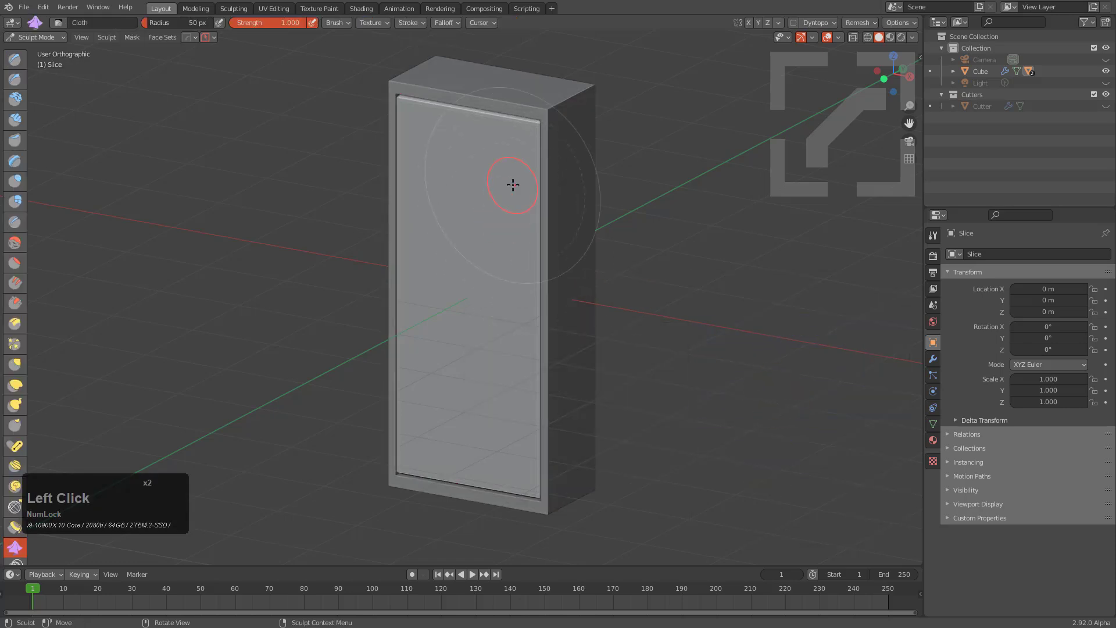
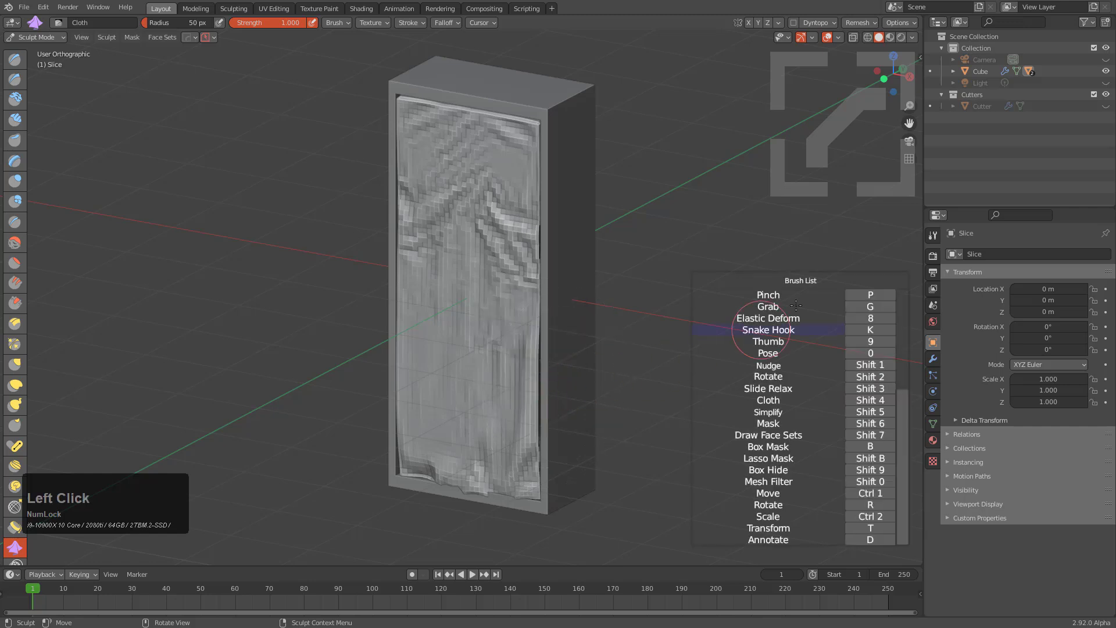
left_click(814, 283)
right_click(593, 173)
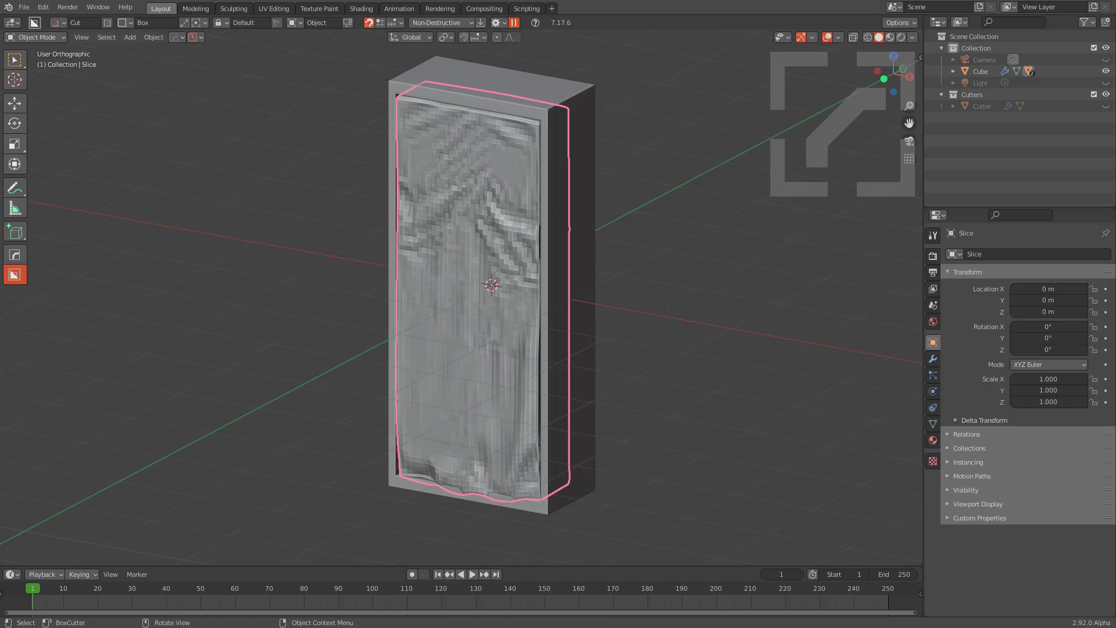
middle_click(618, 203)
key("m")
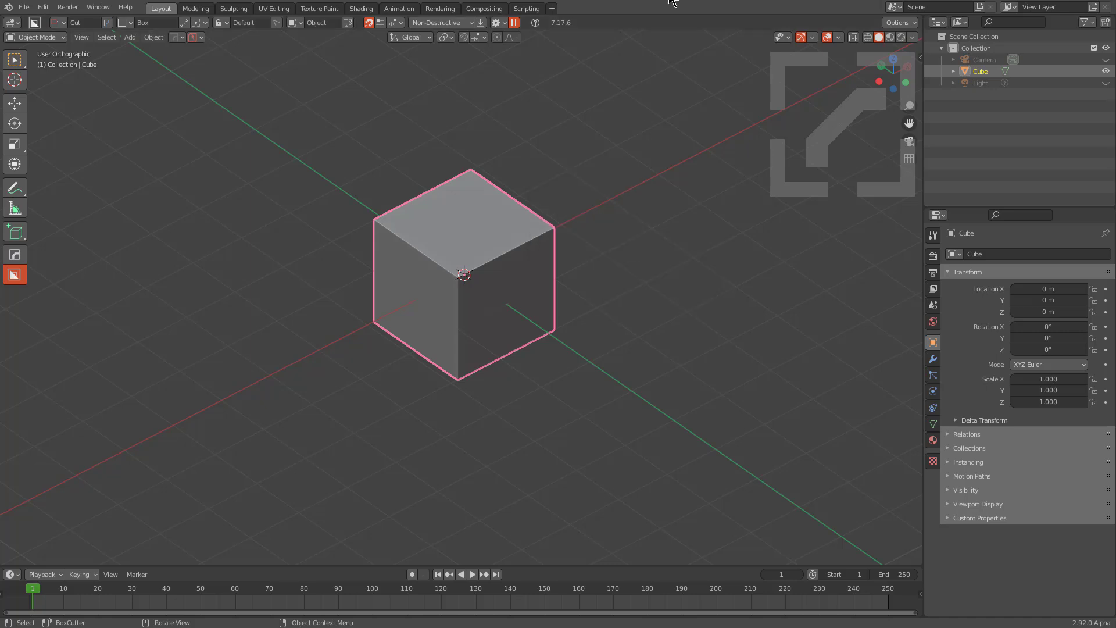
scroll("up", 3)
middle_click(642, 236)
scroll("up", 3)
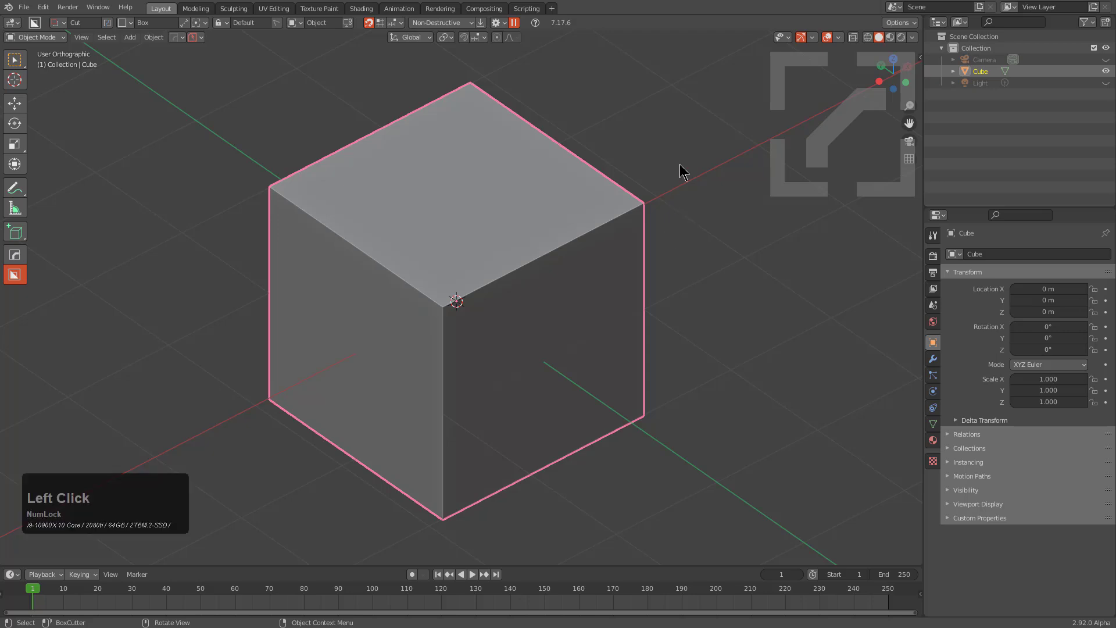
key("Tab")
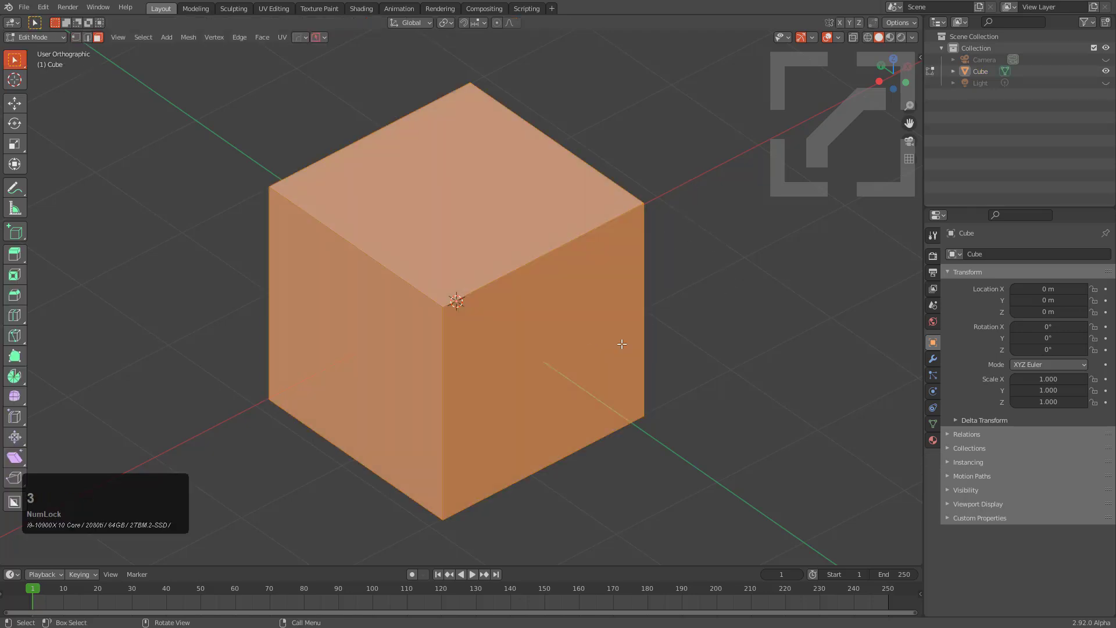
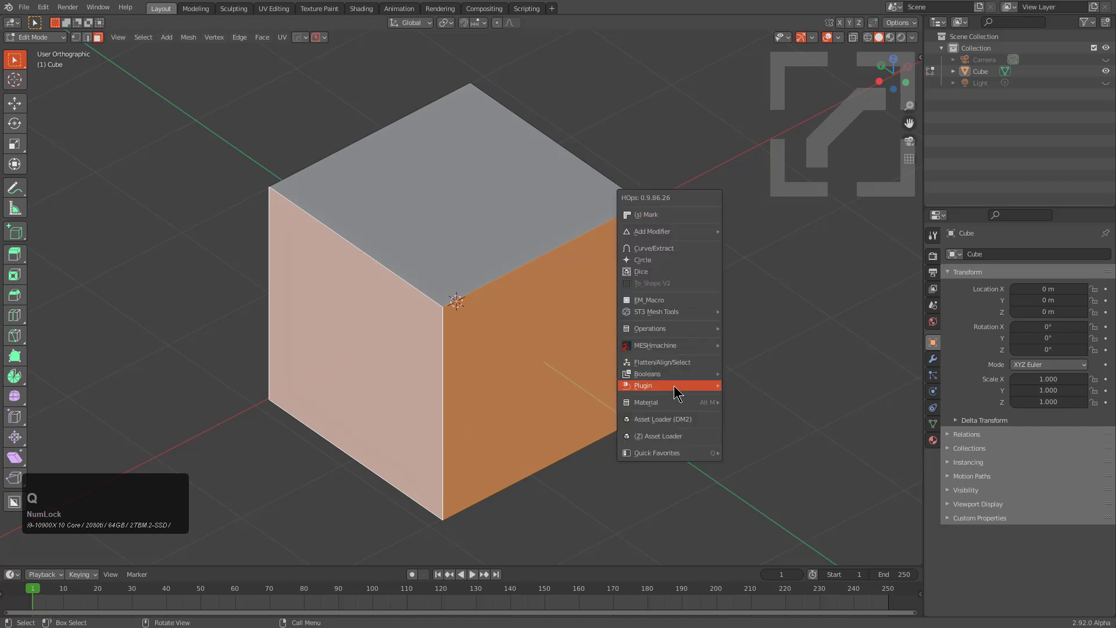
left_click(755, 422)
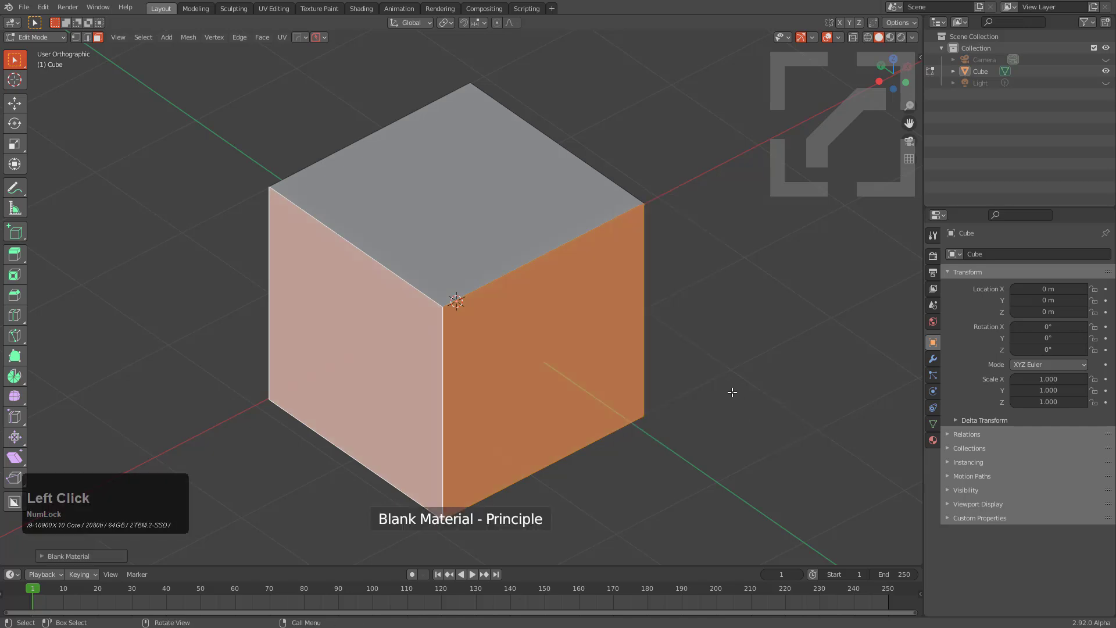
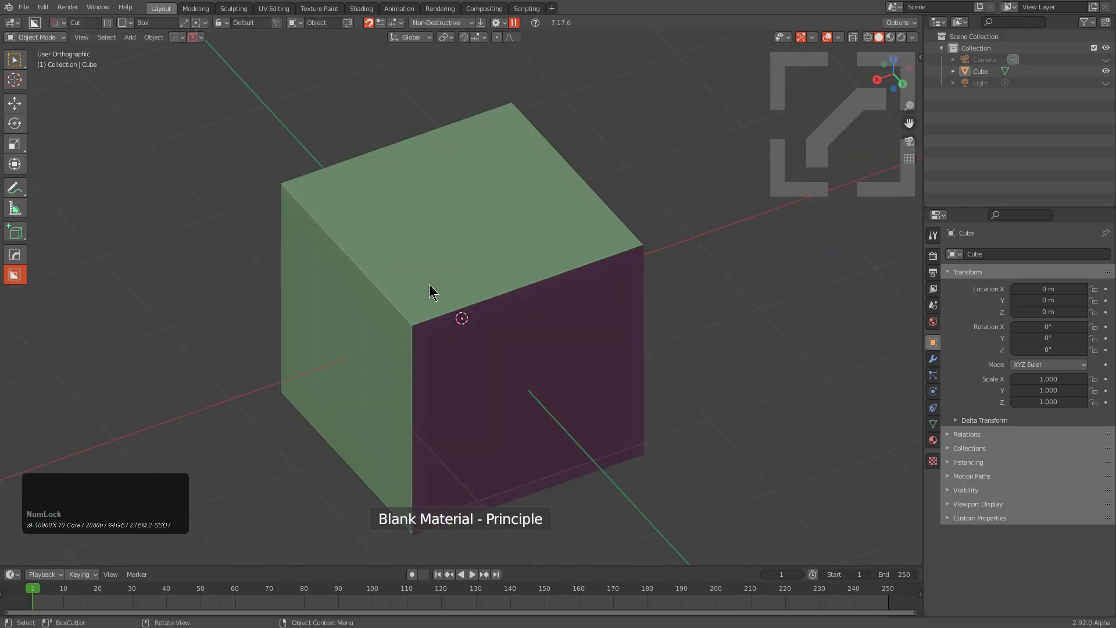
middle_click(387, 264)
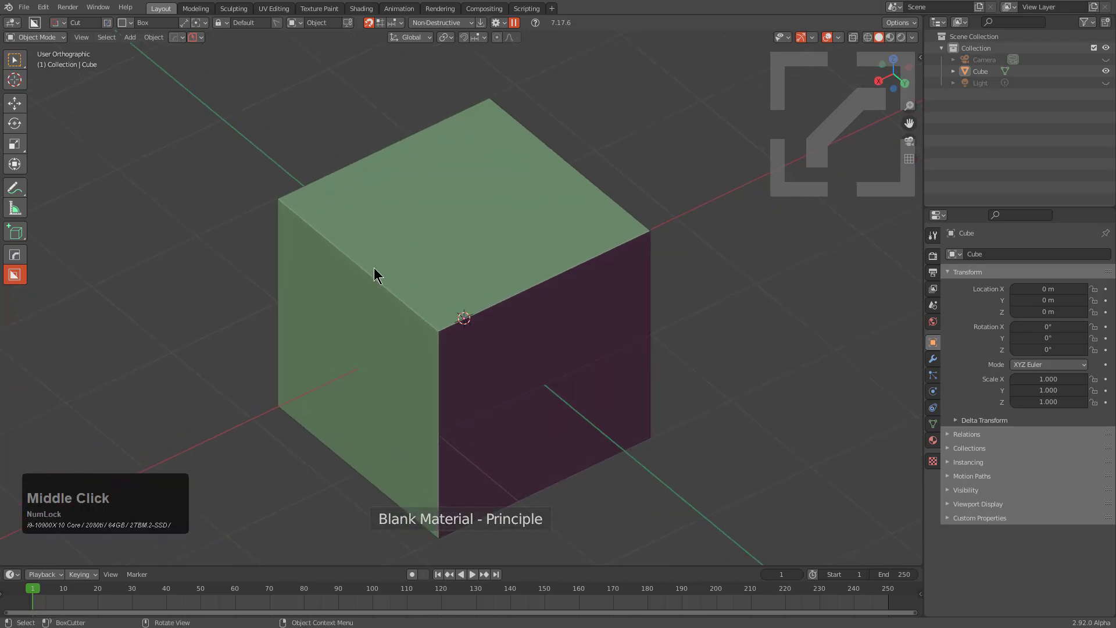
middle_click(381, 275)
middle_click(421, 281)
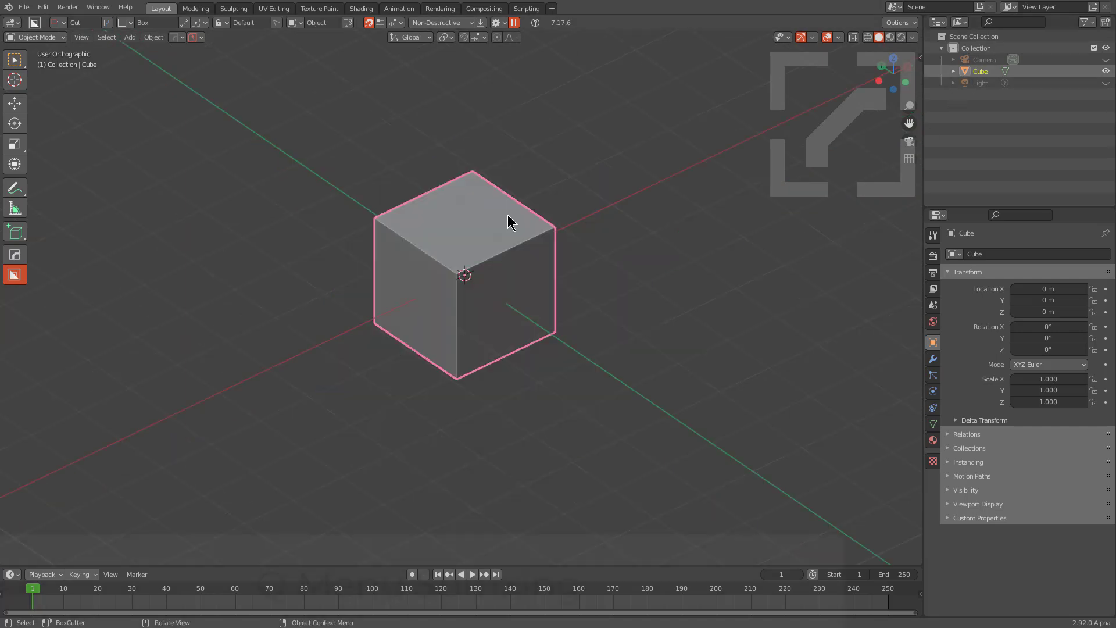
key("q")
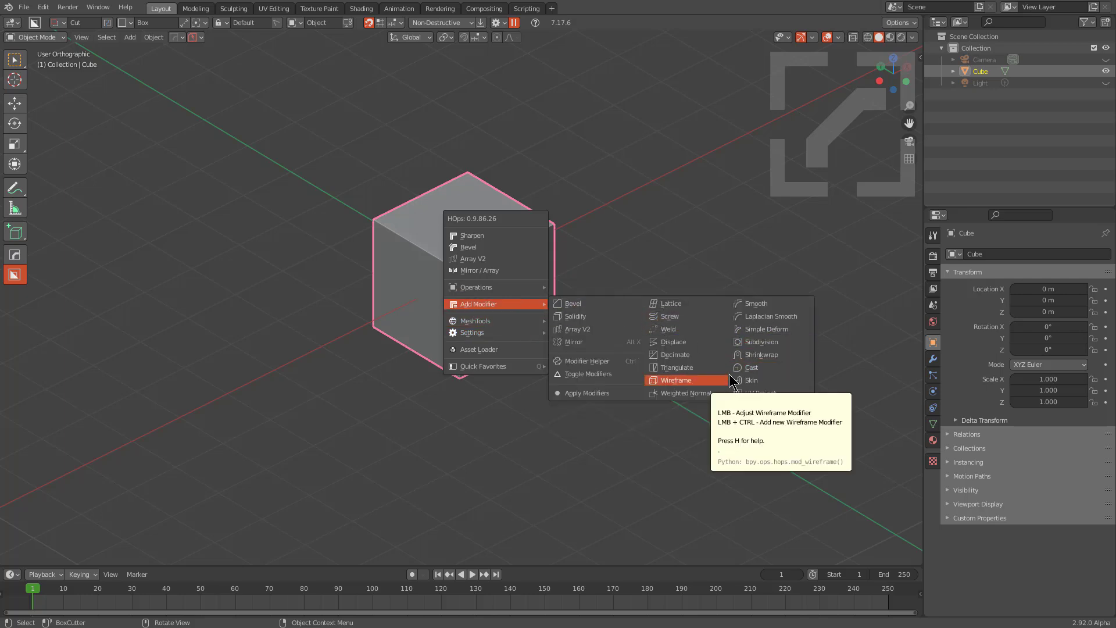
left_click(176, 41)
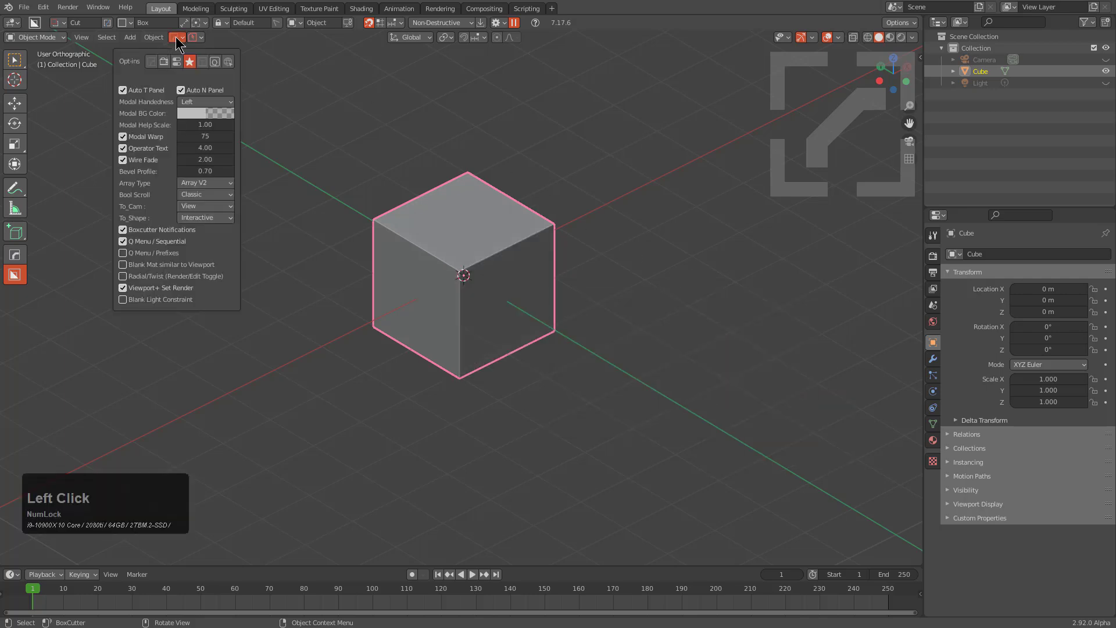
left_click(129, 257)
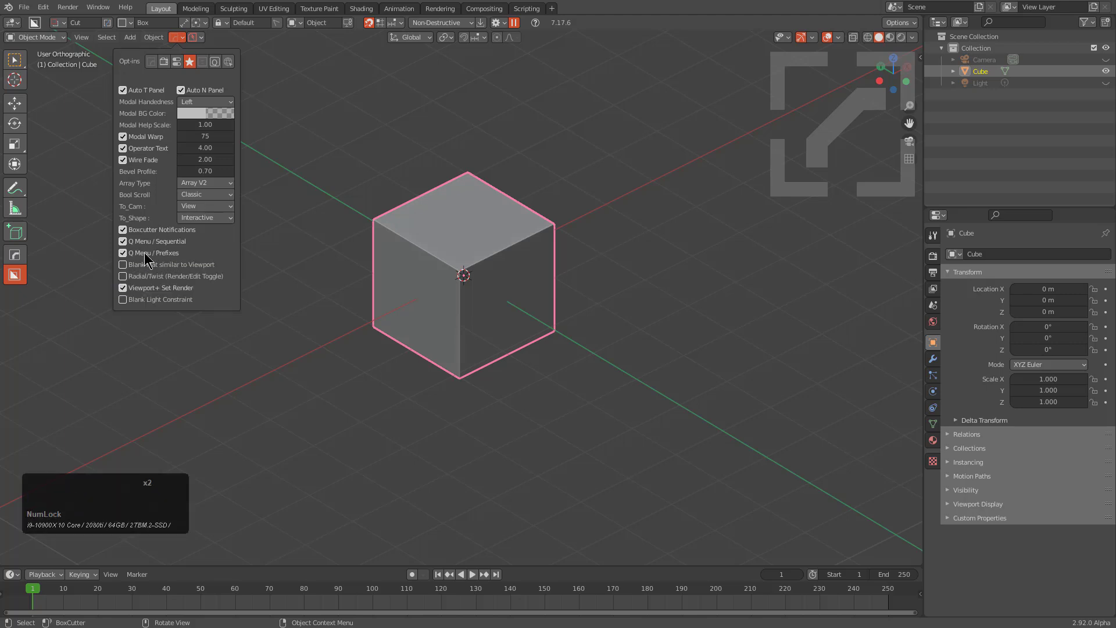
key("q")
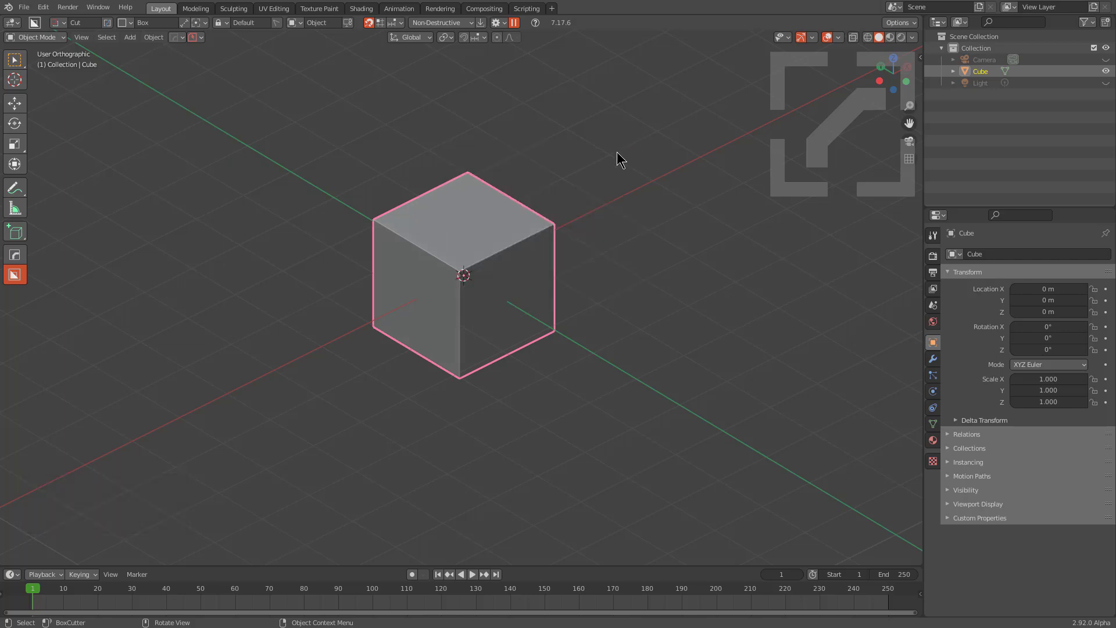
Add an Array modifier from the Q menu to repeat the cube in a row.
key("q")
type("qw")
scroll("up", 3)
left_click(451, 228)
scroll("up", 3)
Add a Bevel modifier and confirm the row of five bevelled cubes.
key("q")
key("q")
key("e")
key("v")
scroll("up", 3)
middle_click(845, 109)
scroll("up", 3)
scroll("down", 3)
scroll("up", 3)
left_click(719, 134)
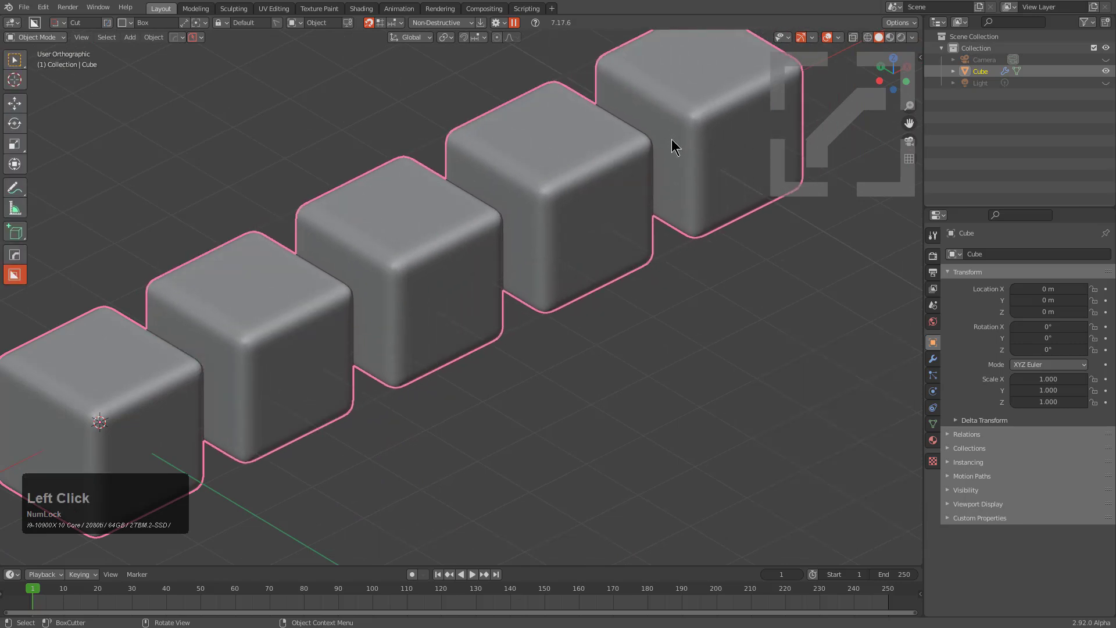
Wrap the row in a lattice via Q > Lattice and reduce it to four divisions.
key("q")
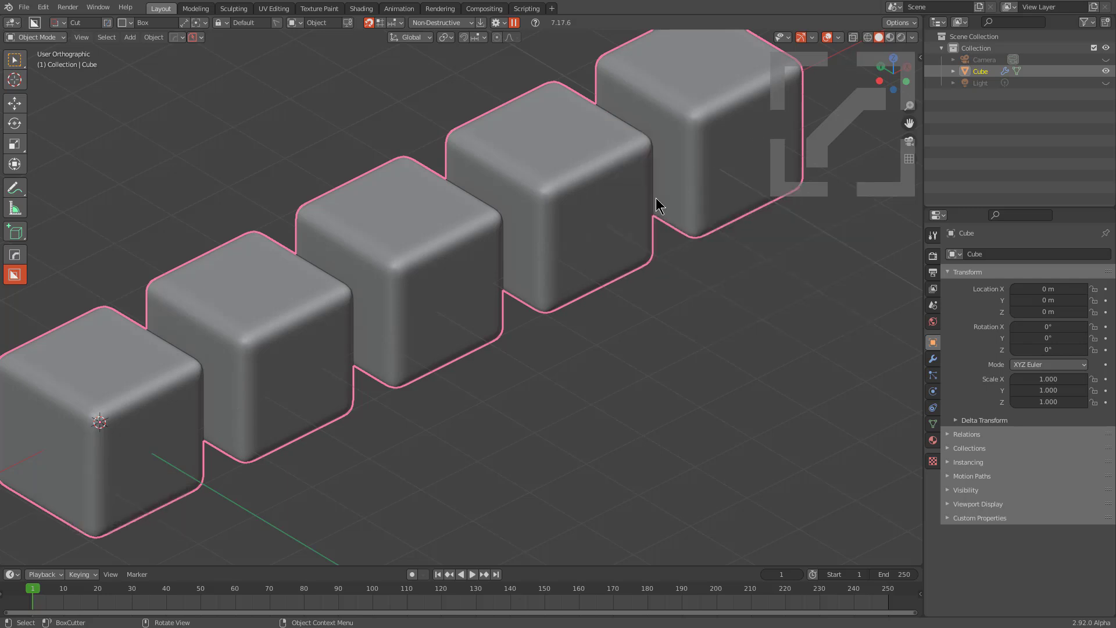
key("q")
type("qa")
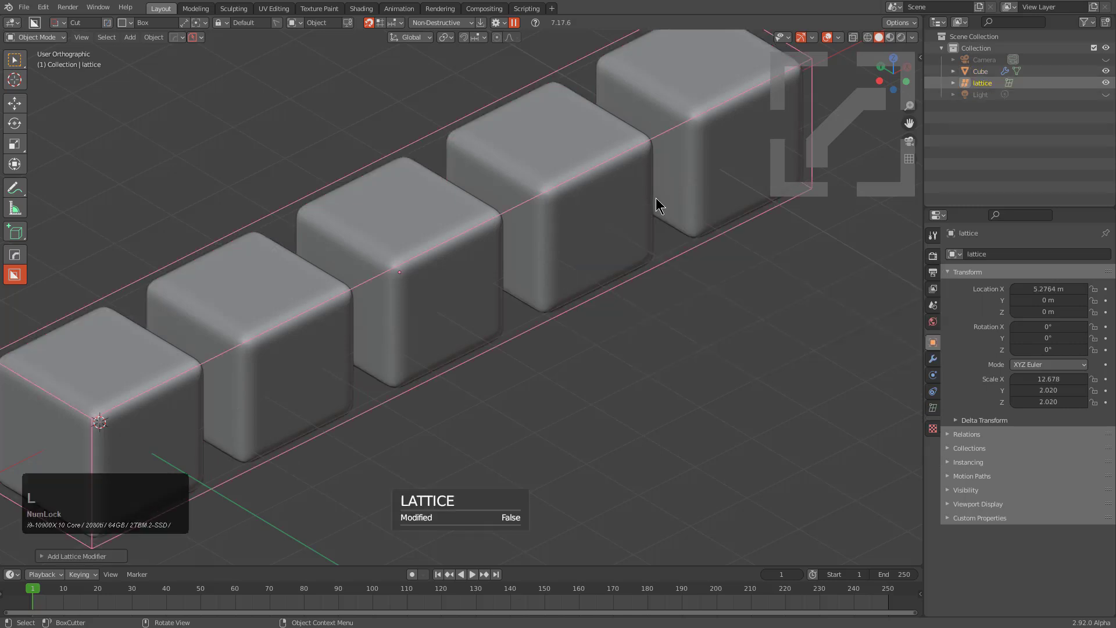
key("l")
key("l")
left_click(625, 216)
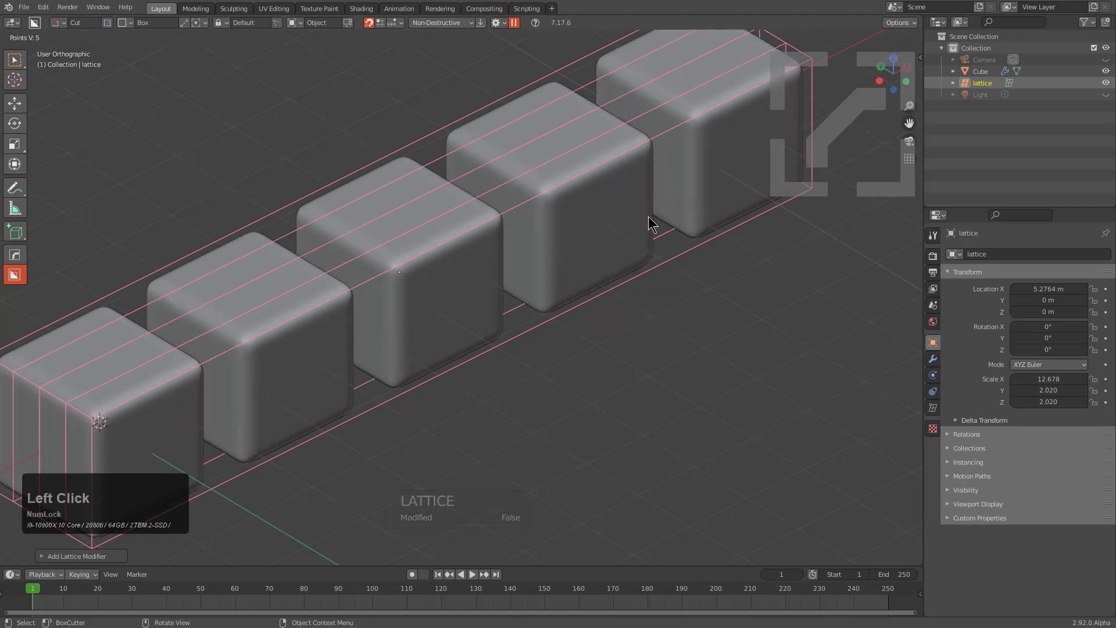
right_click(648, 218)
key("q")
left_click(620, 211)
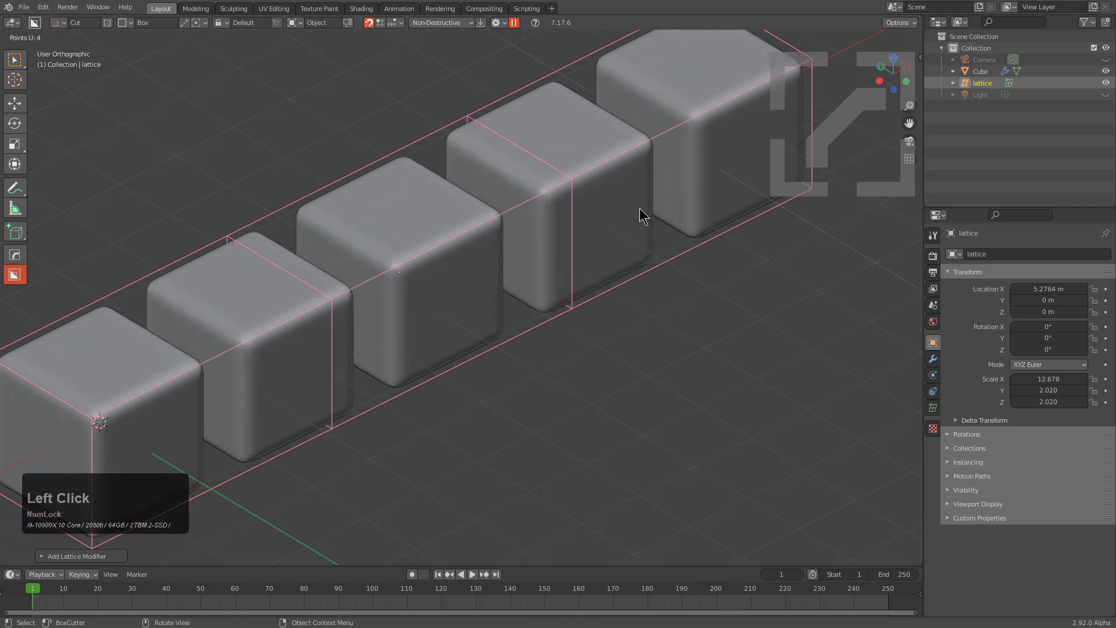
Enter Edit Mode on the lattice to show its control points.
left_click(659, 210)
scroll("down", 3)
middle_click(569, 286)
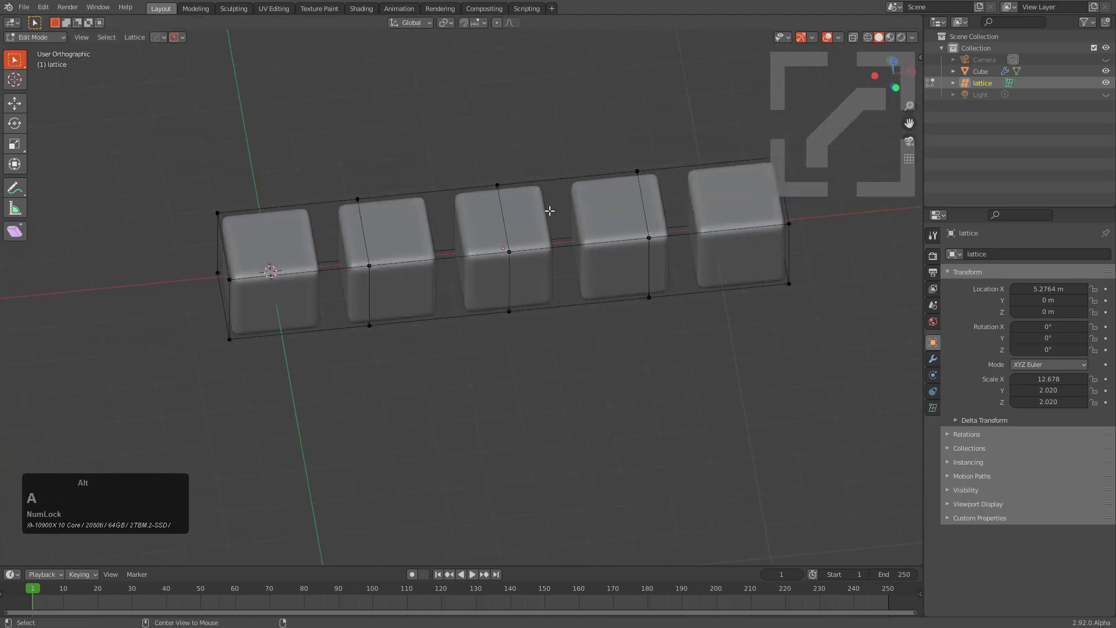
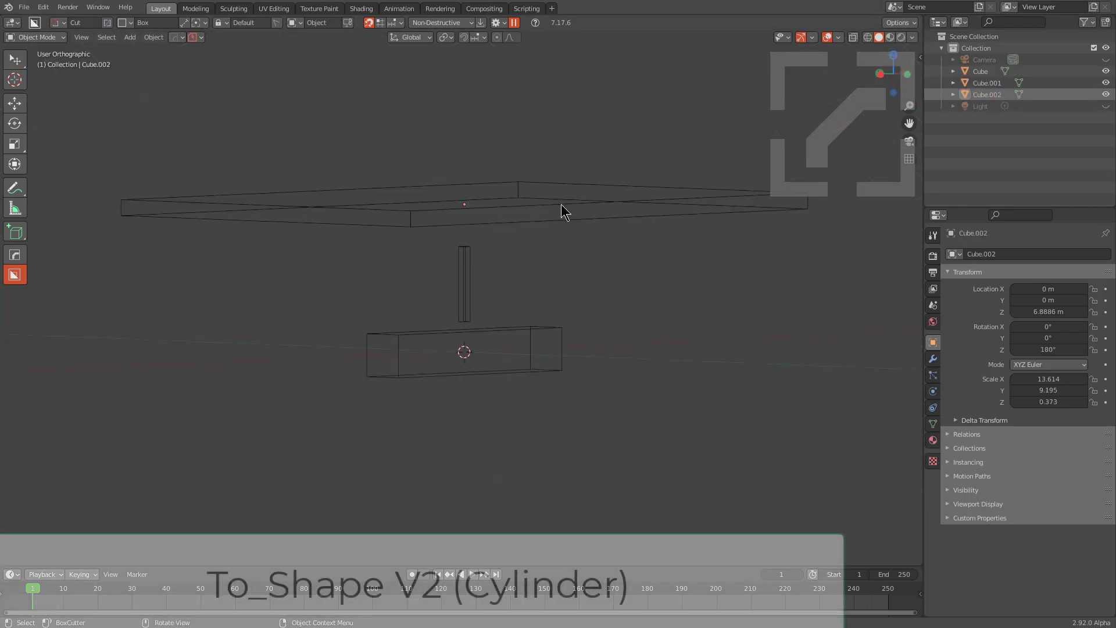
Generate a fitted cylinder shape for the flat slab with To_Shape V2.
left_click(545, 244)
middle_click(546, 243)
type("qot")
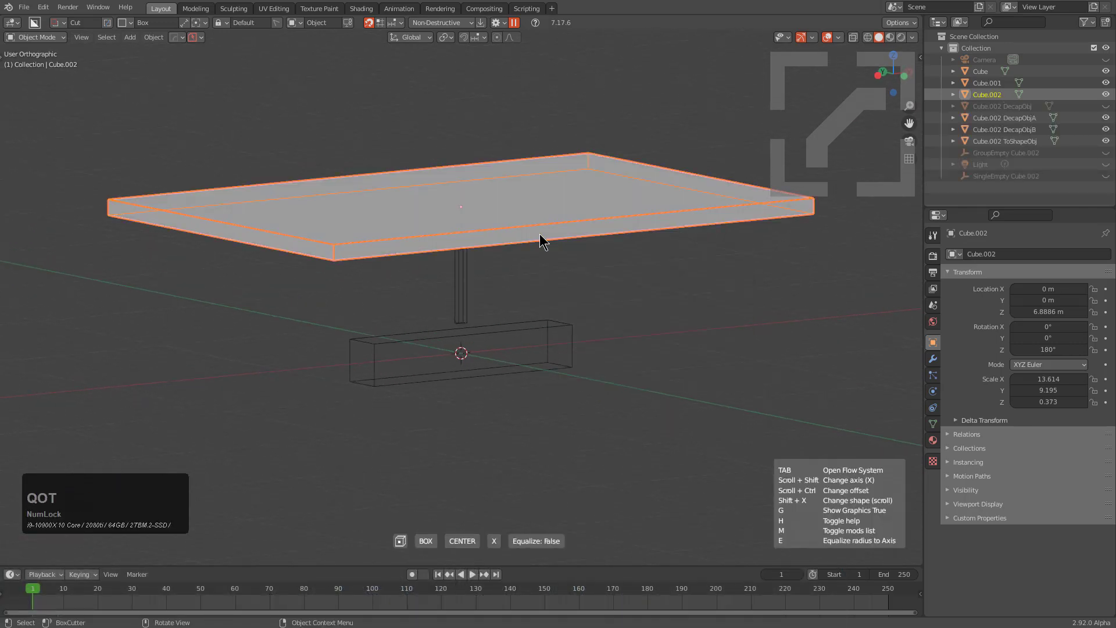
type("qot")
scroll("down", 3)
scroll("down", 3)
middle_click(542, 238)
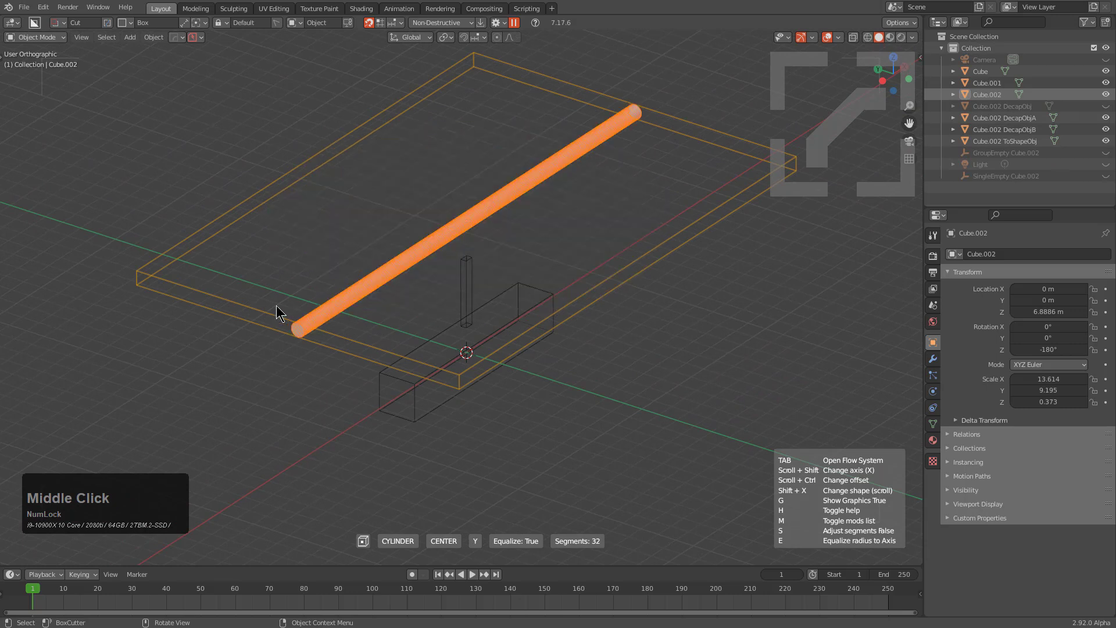
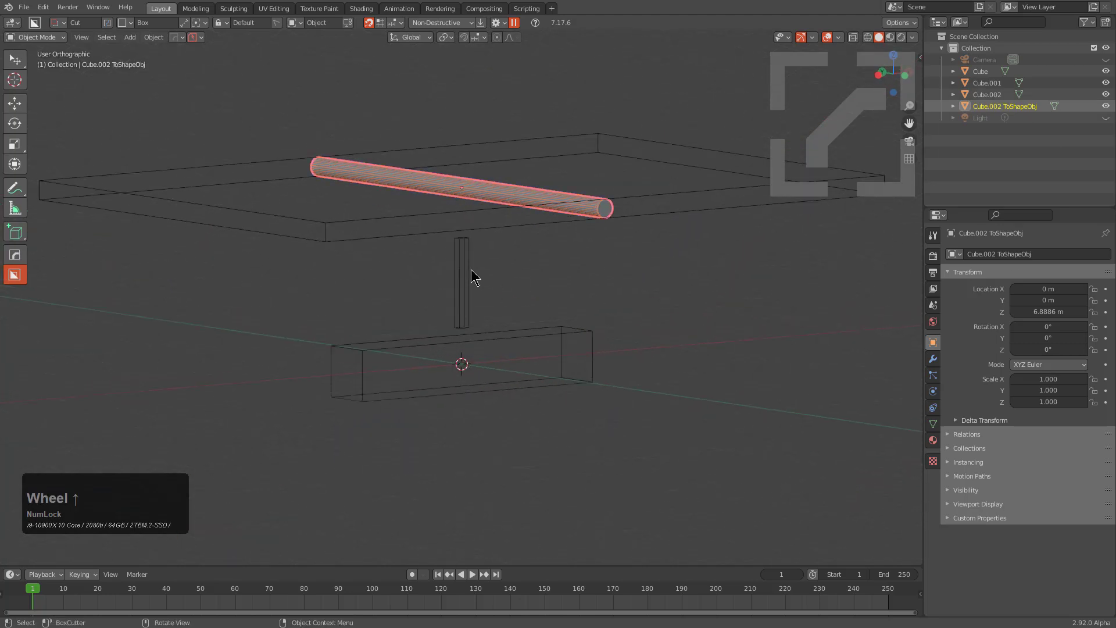
left_click(473, 273)
scroll("up", 3)
key("q")
type("qo")
Generate a fitted cylinder shape for the thin pillar and confirm it.
left_click(741, 262)
key("space")
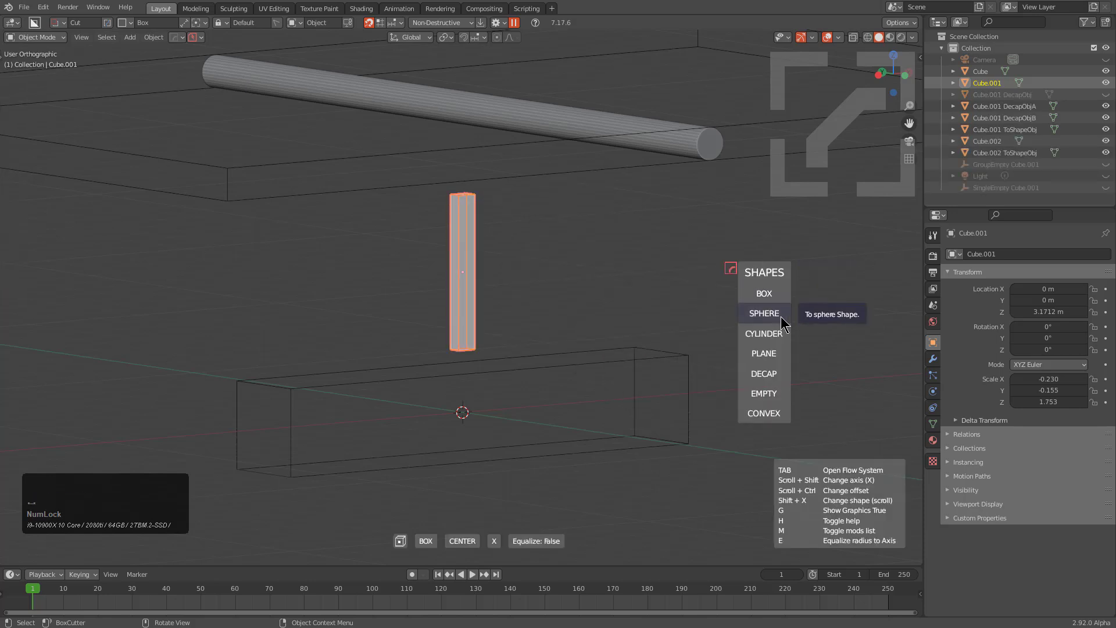
left_click(784, 336)
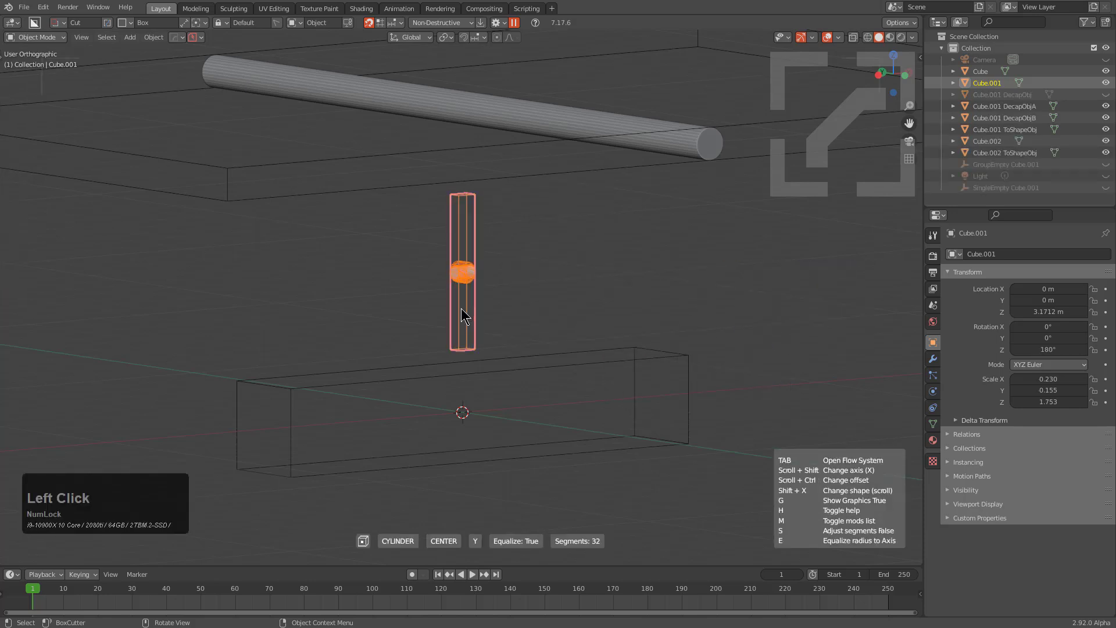
left_click(176, 257)
Generate a fitted cylinder shape for the box-shaped base and confirm it.
left_click(511, 360)
middle_click(525, 363)
type("qot")
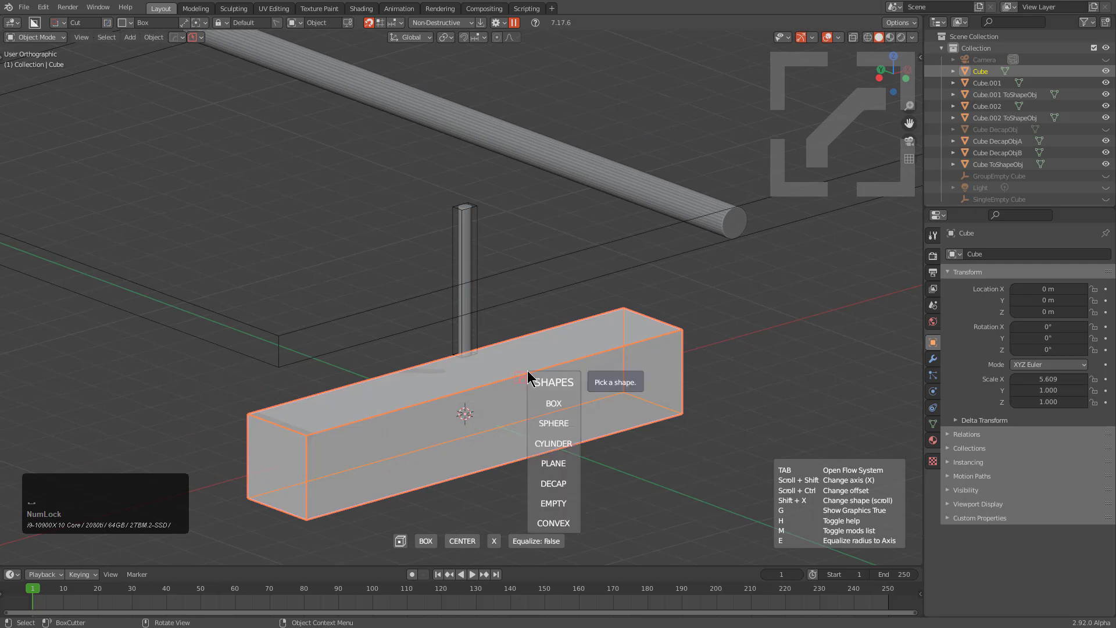
left_click(568, 453)
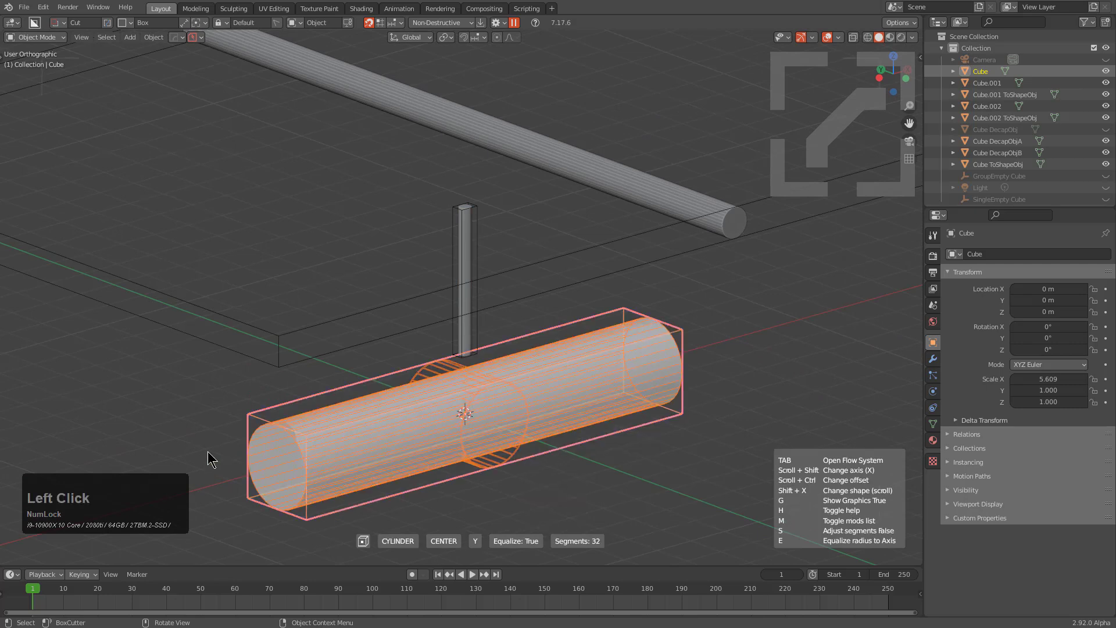
left_click(211, 455)
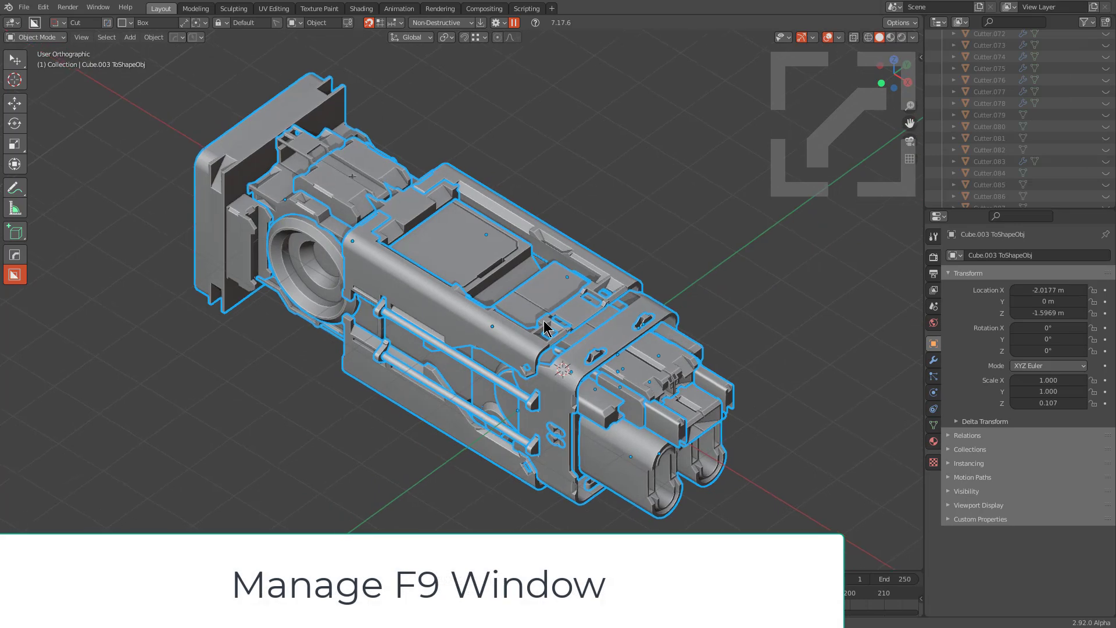
Select all of the hard-surface model's objects and copy them.
key("alt+Num_Lock")
key("alt+a")
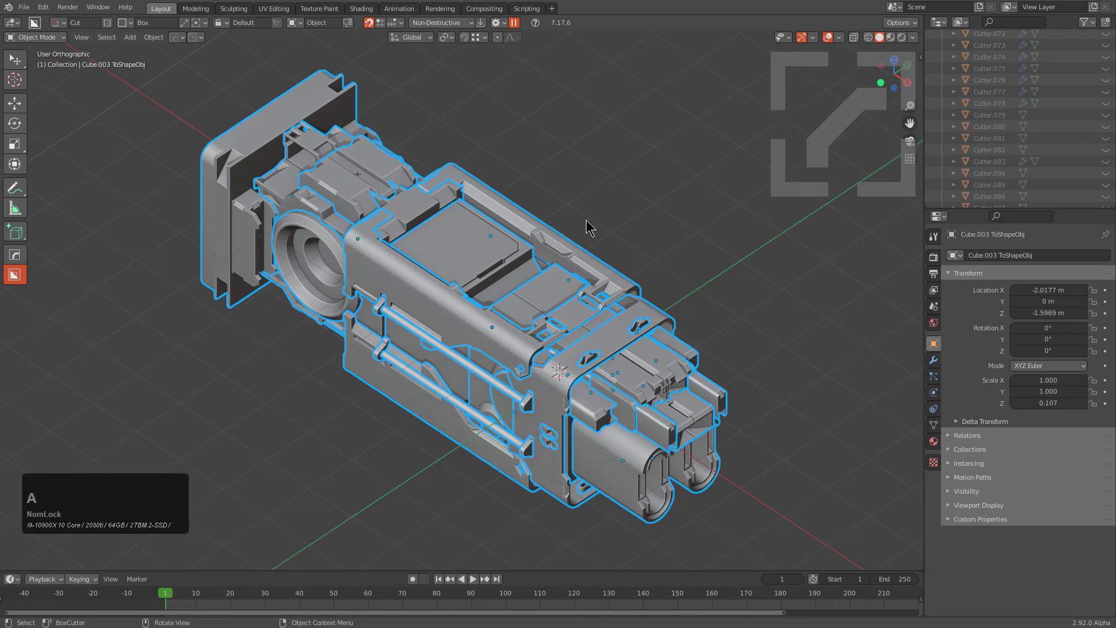
key("ctrl+c")
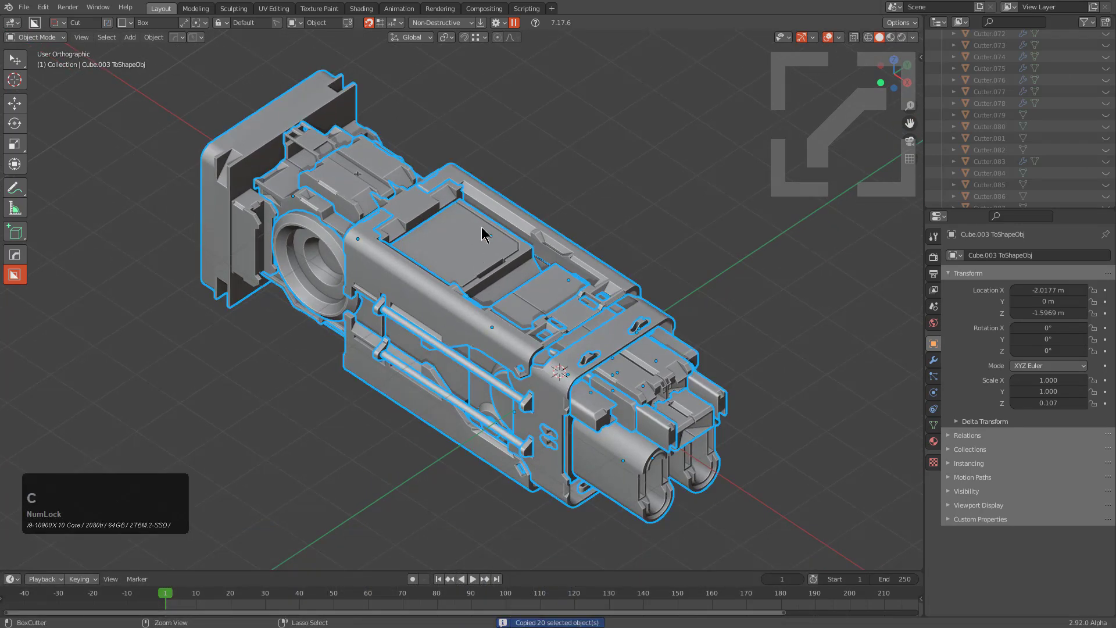
Start a fresh General scene containing only the default cube.
key("ctrl+Tab")
key("n")
left_click(490, 230)
scroll("up", 3)
key("q")
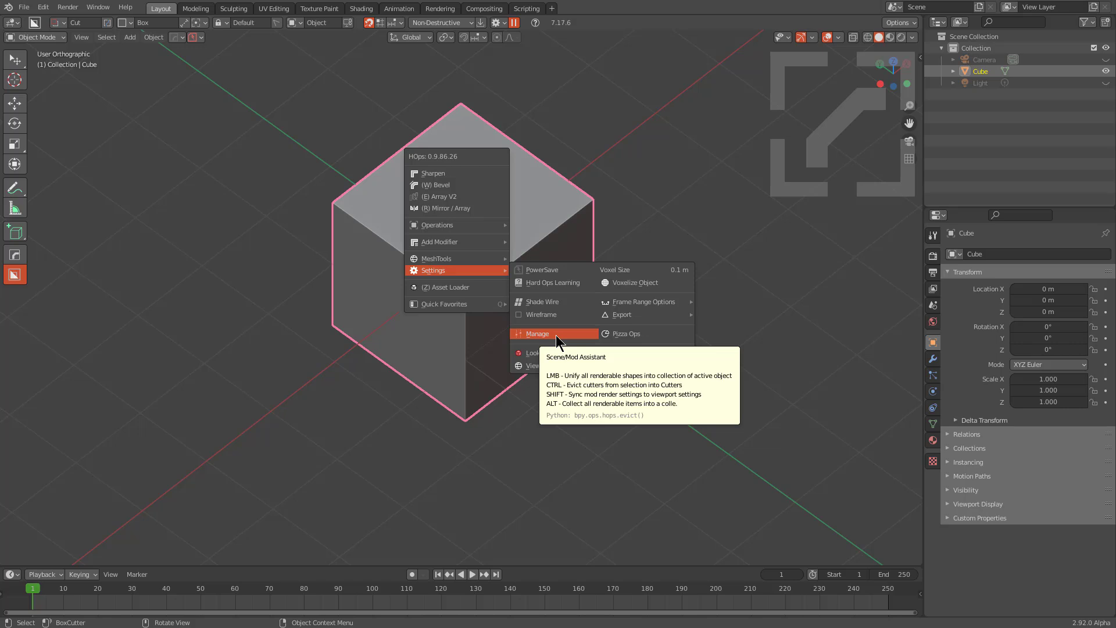
Paste the copied hard-surface model into the new scene and view it at an angle.
key("x")
left_click(546, 241)
key("ctrl+v")
key("alt+a")
scroll("down", 3)
middle_click(418, 327)
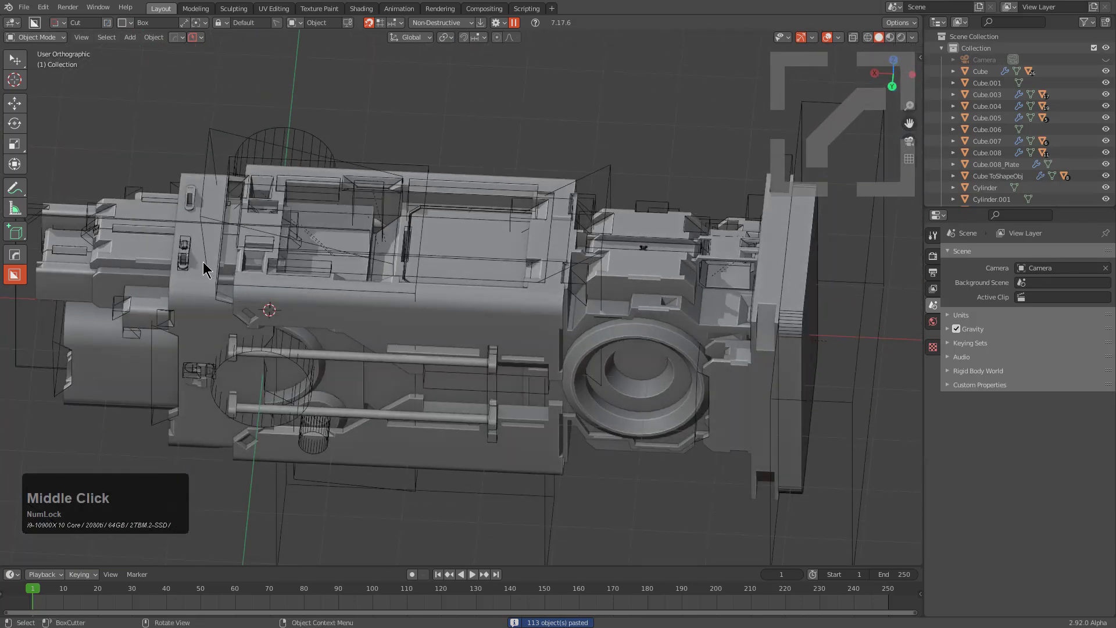
middle_click(212, 270)
middle_click(314, 385)
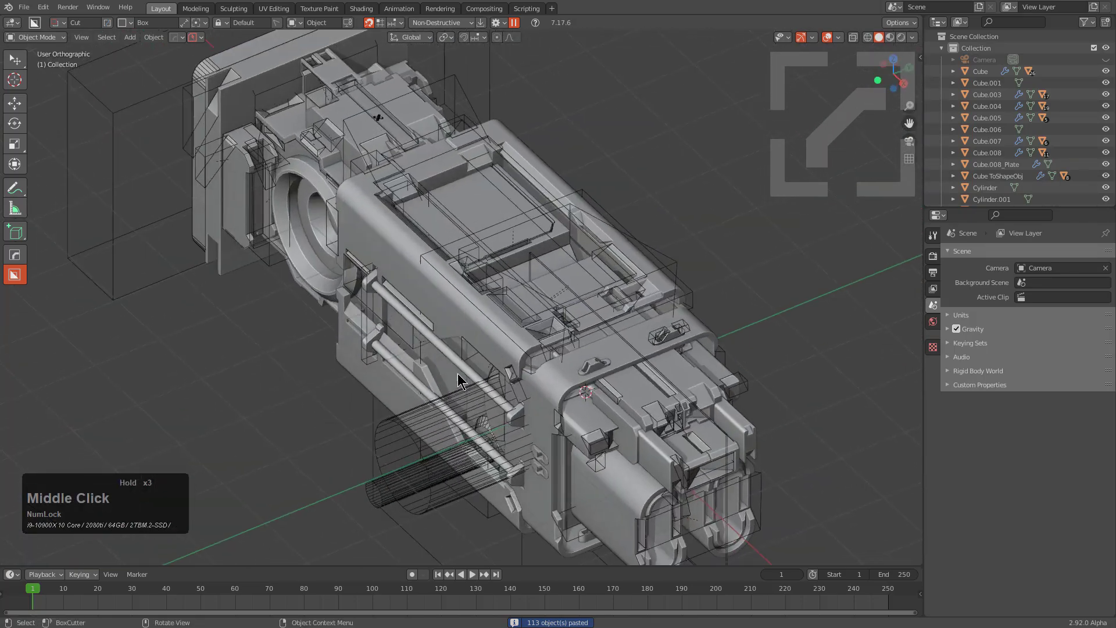
Select every object with the main body active and unify all cutters via Manage.
key("a")
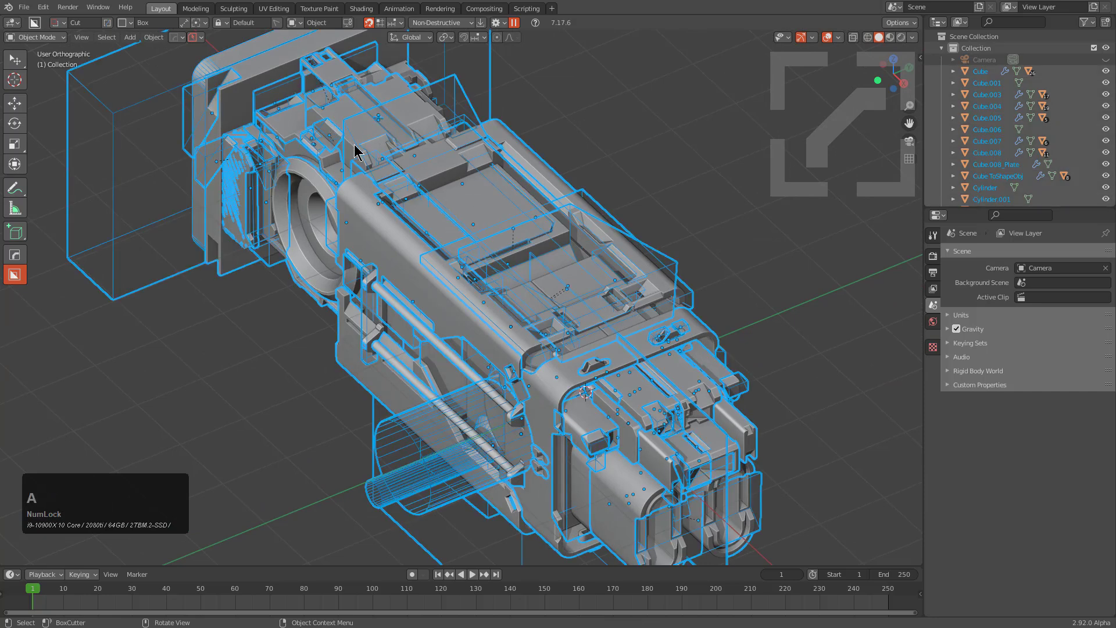
key("a")
key("shift+q")
left_click(376, 237)
key("q")
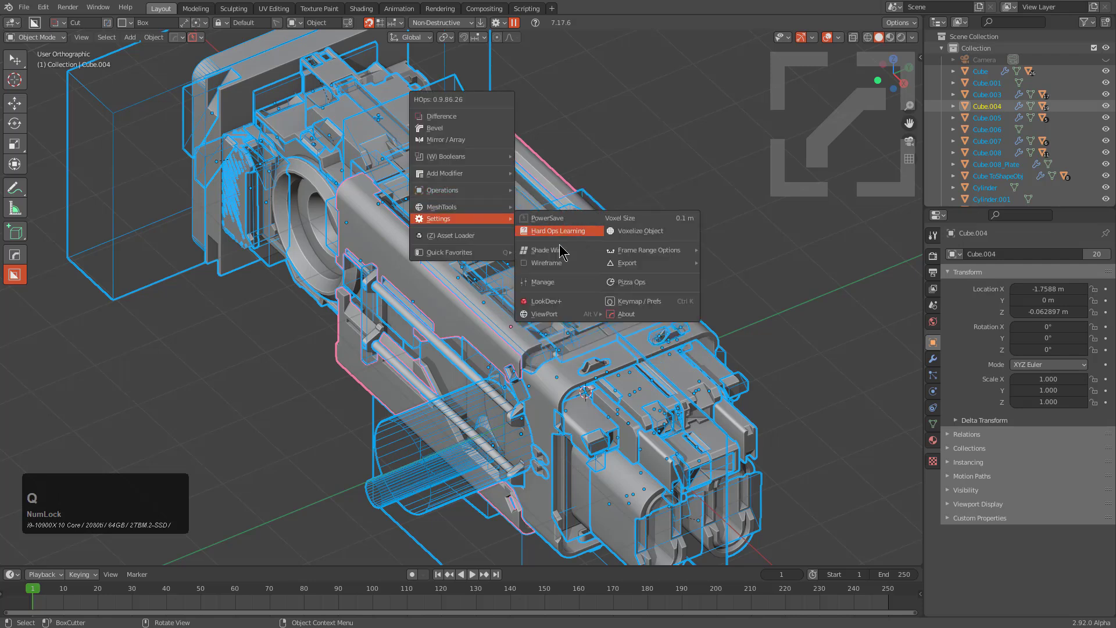
left_click(558, 283)
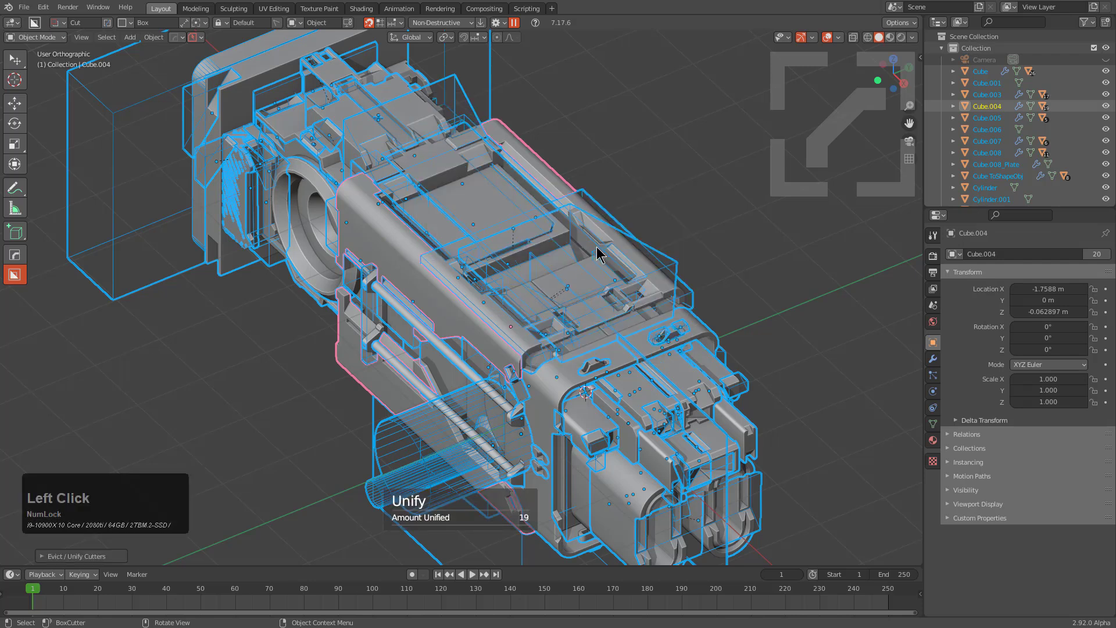
Switch the Manage operation to Evict so the 19 cutters move into a Cutters collection.
key("F9")
left_click(622, 257)
left_click(733, 217)
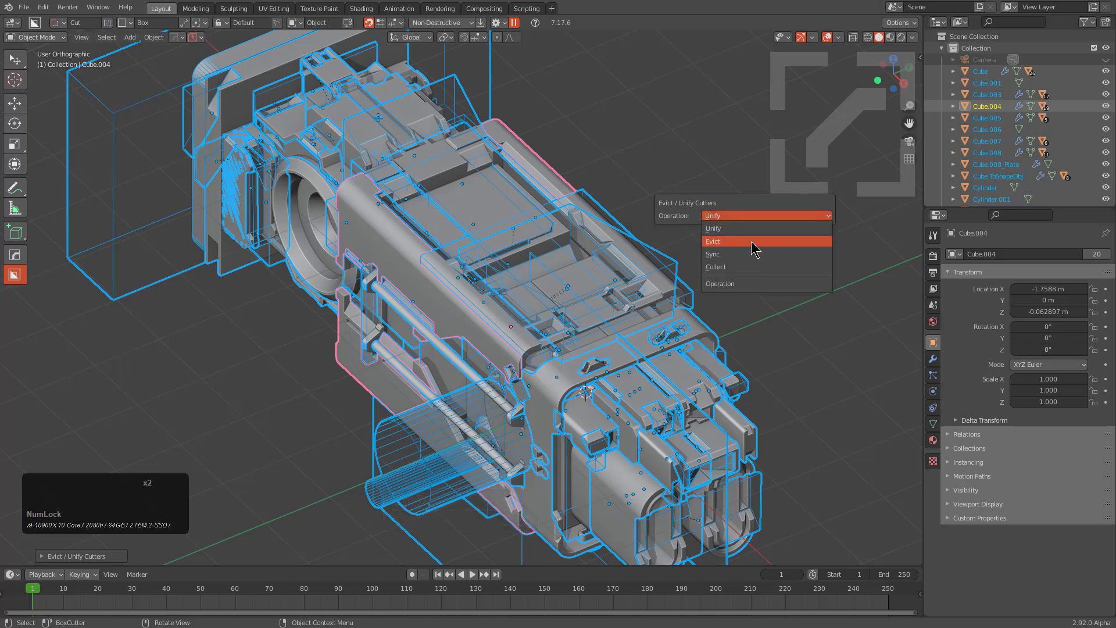
left_click(754, 243)
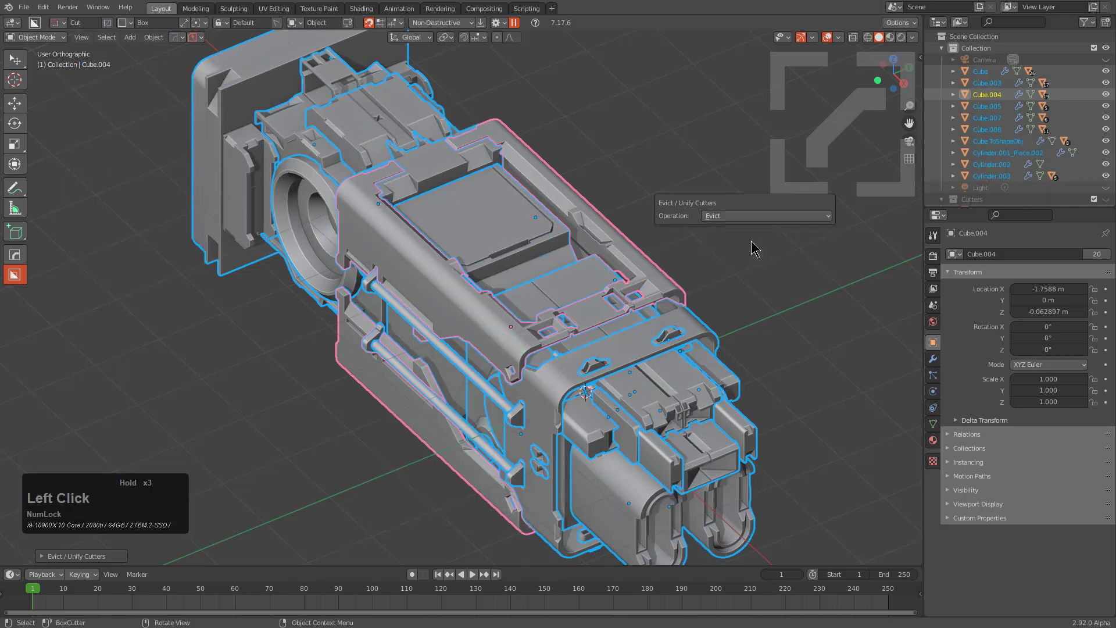
left_click(520, 234)
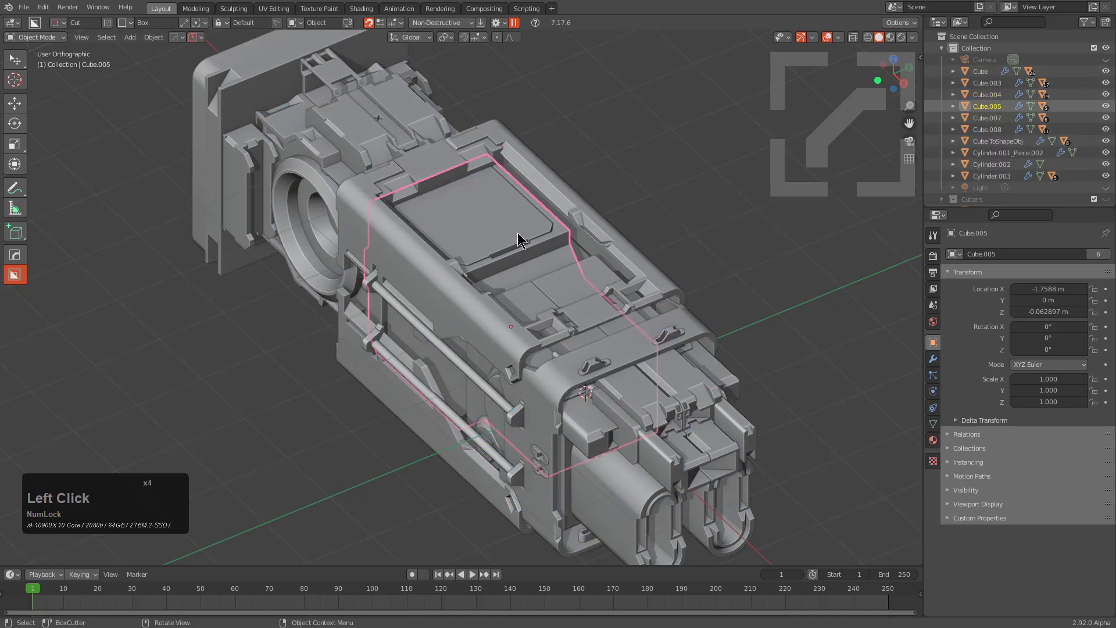
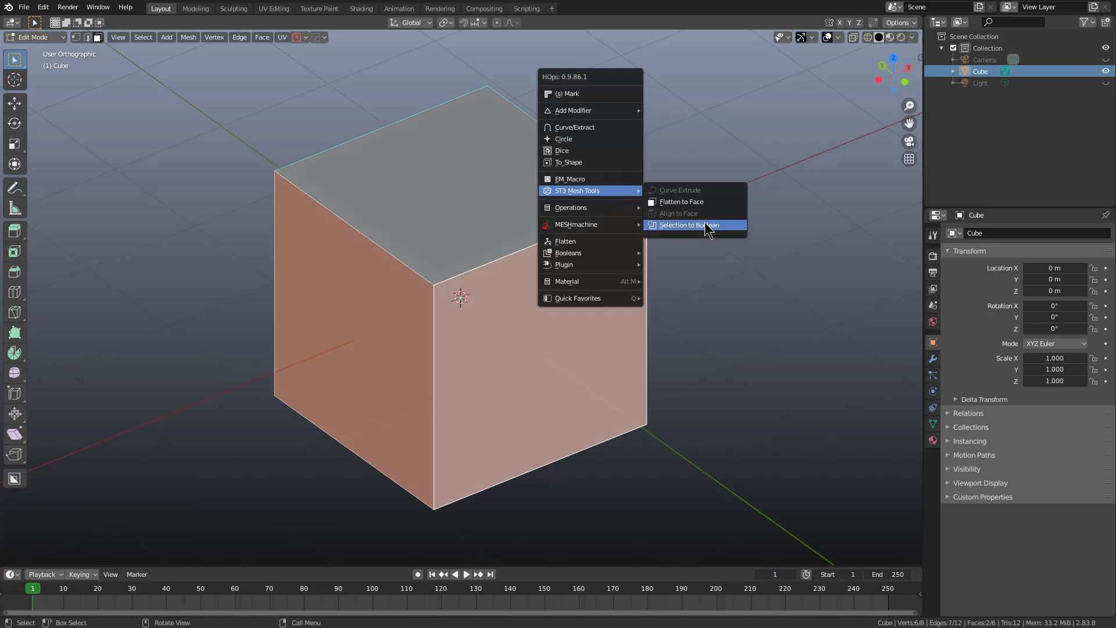
Run Selection to Boolean on the side faces to carve a deep inset pocket into the cube.
left_click(709, 225)
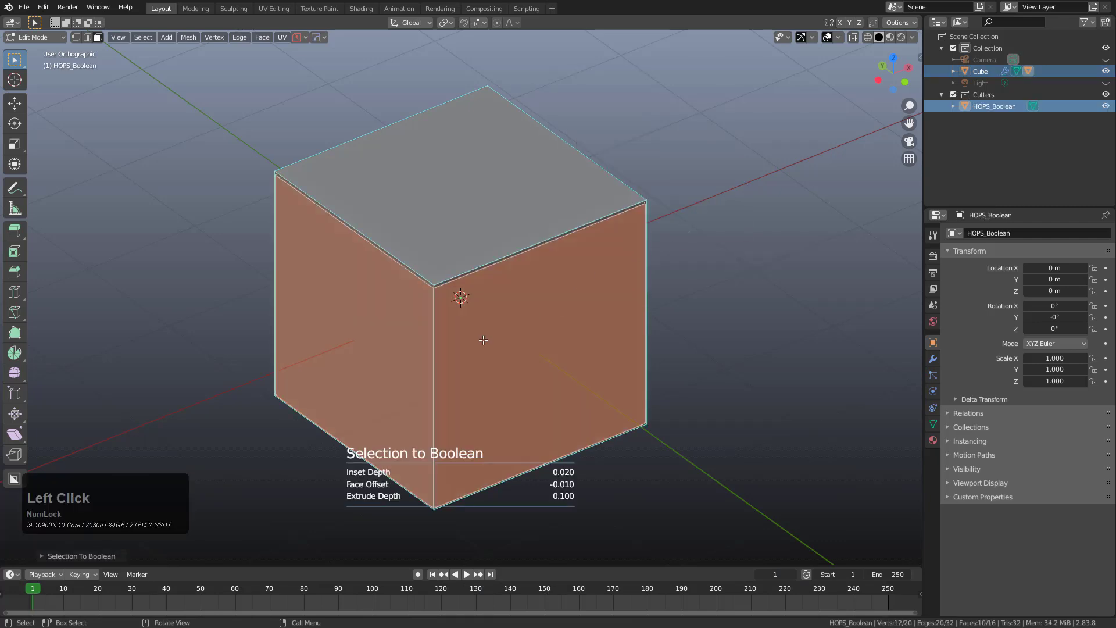
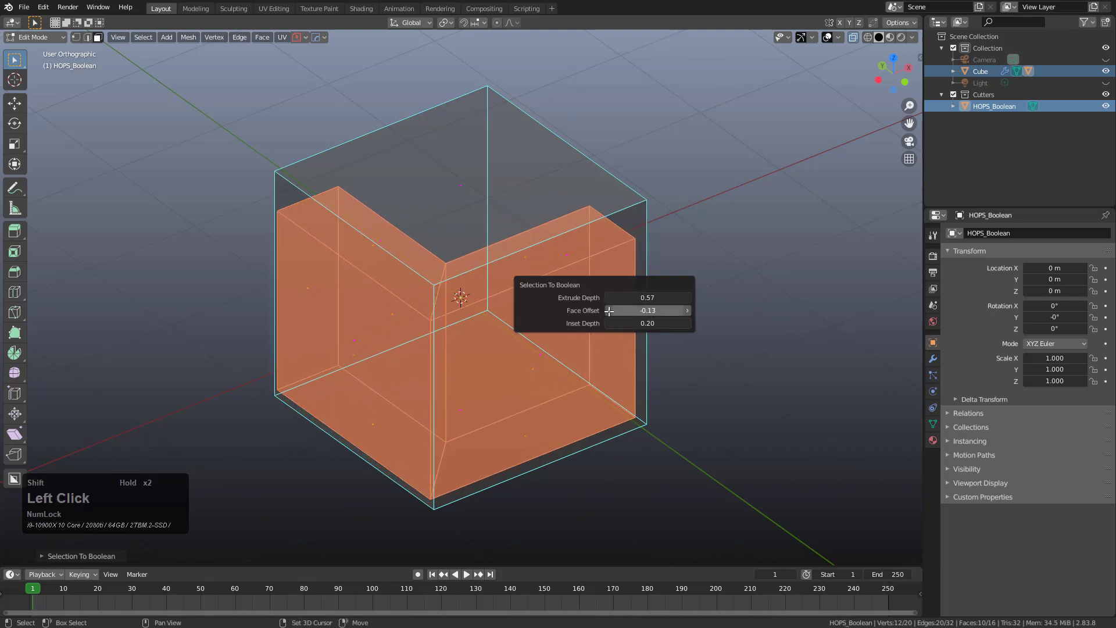
key("Tab")
middle_click(478, 293)
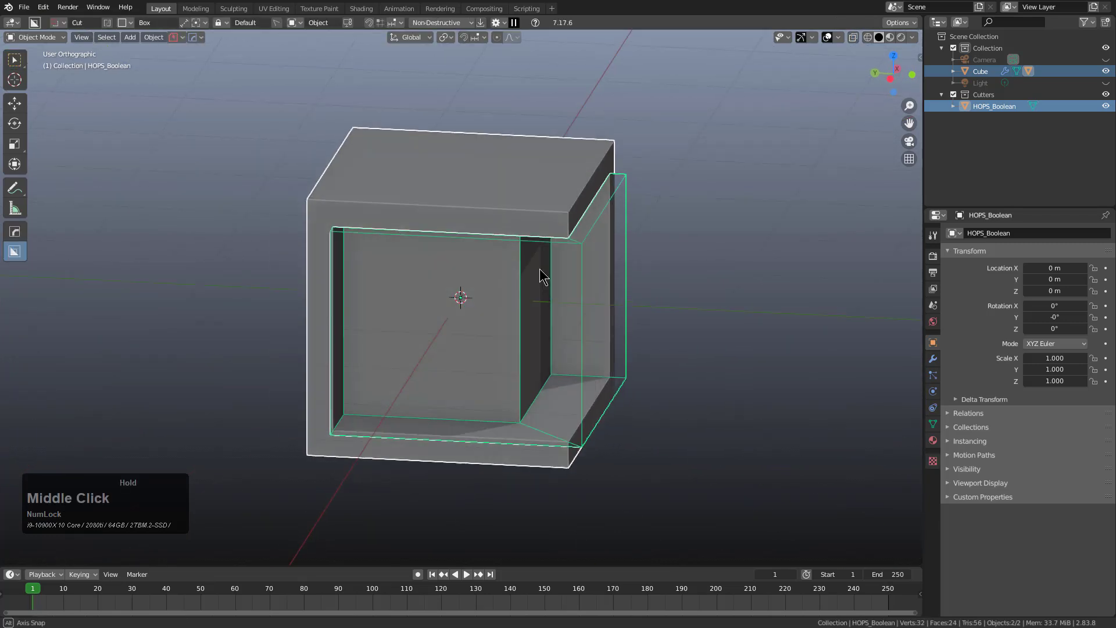
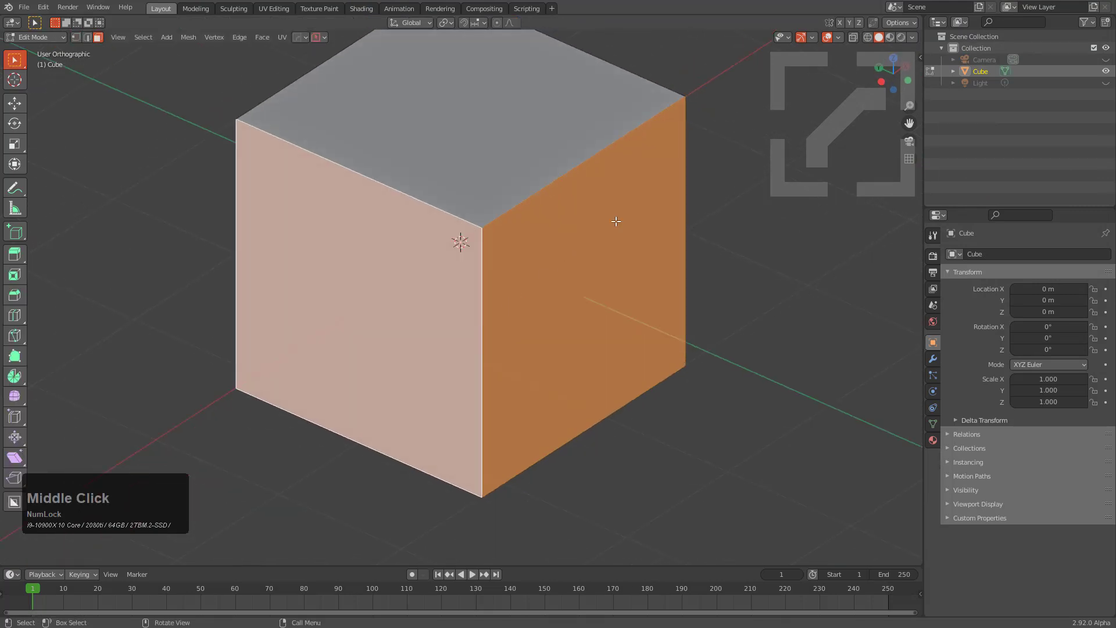
Build a Selection to Boolean block from the two faces, flipped to add material, and confirm.
key("q")
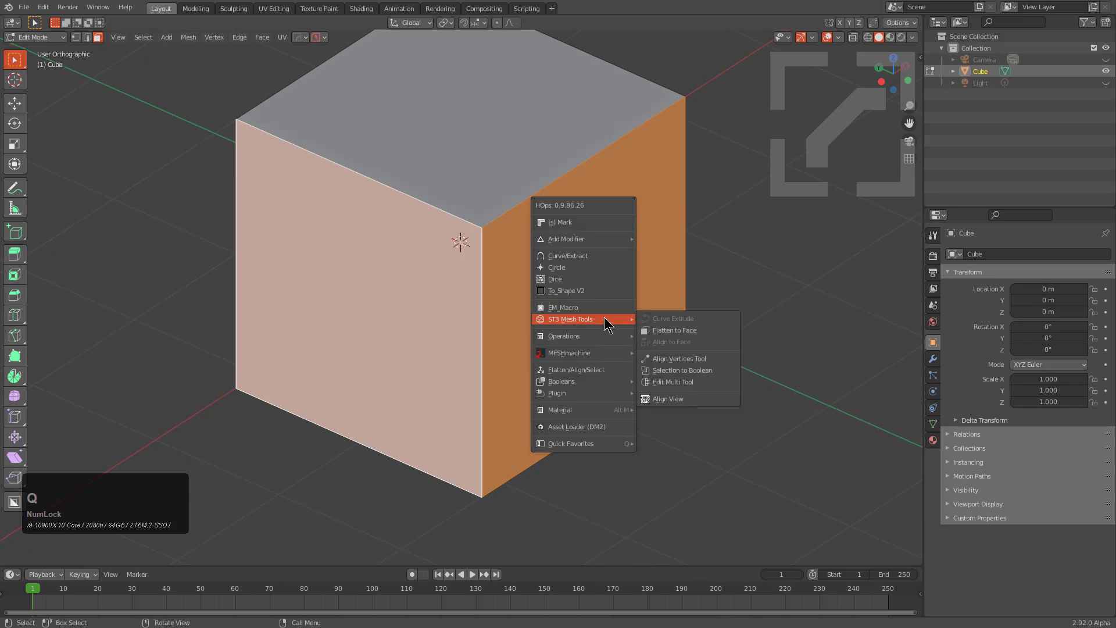
left_click(698, 376)
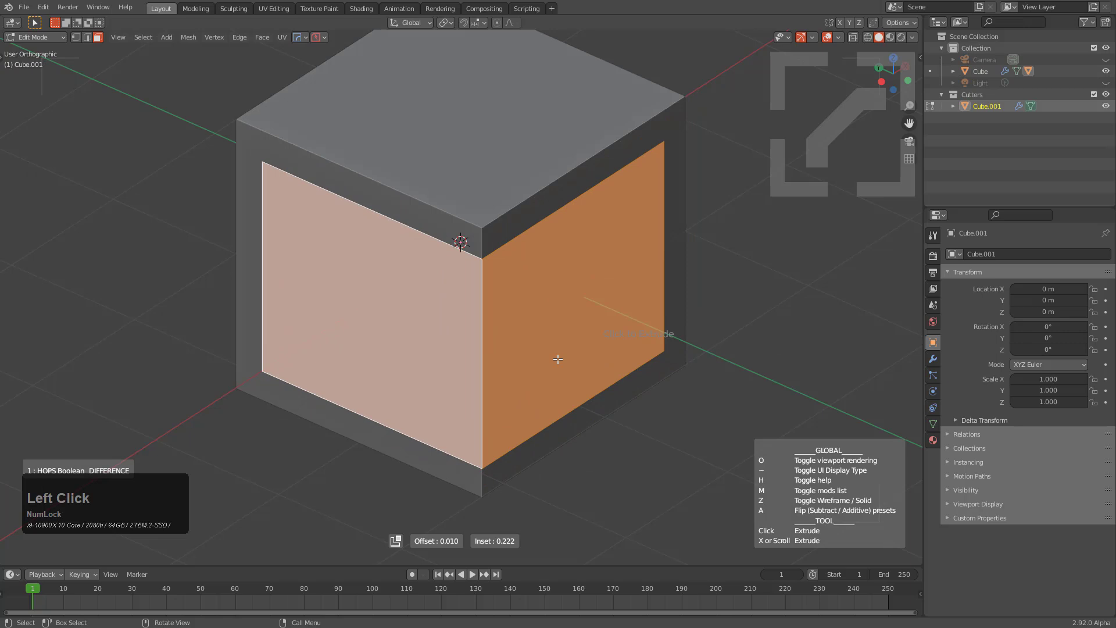
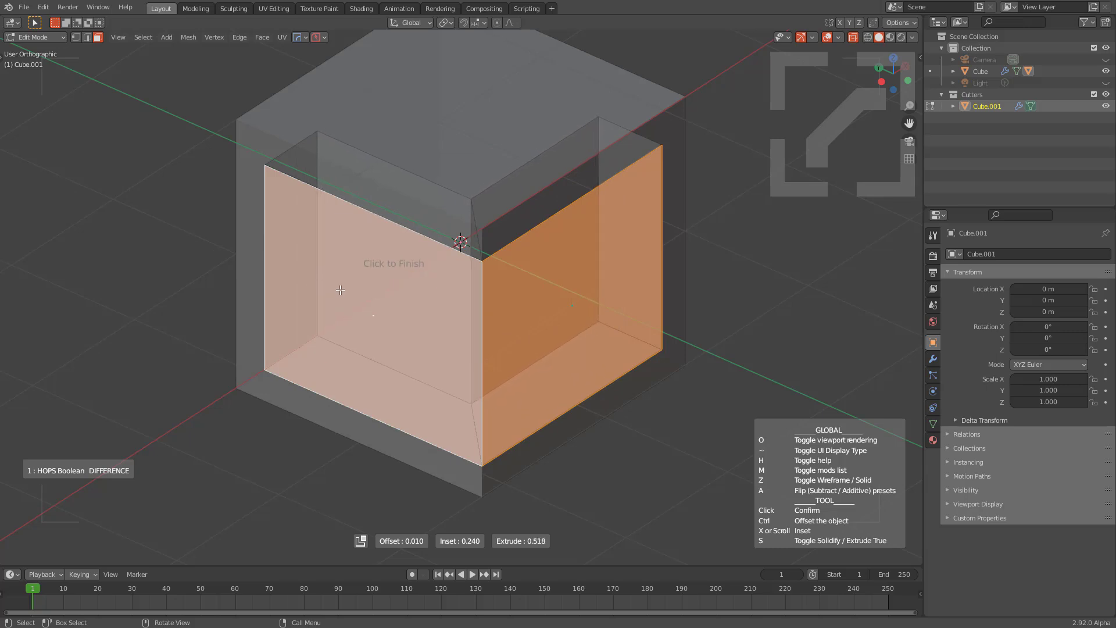
key("a")
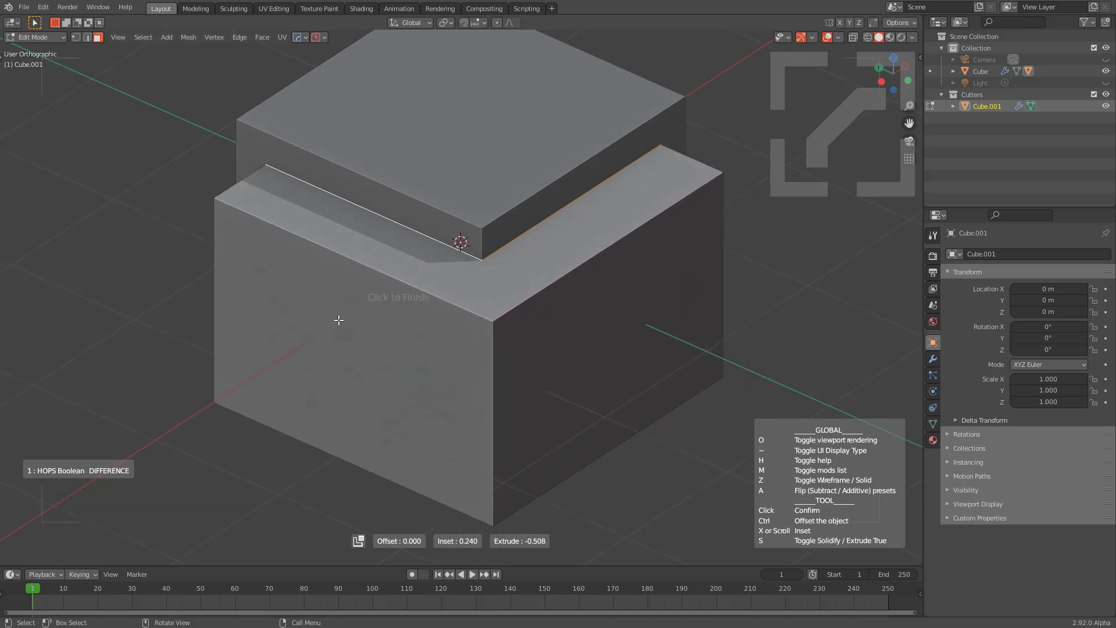
left_click(206, 277)
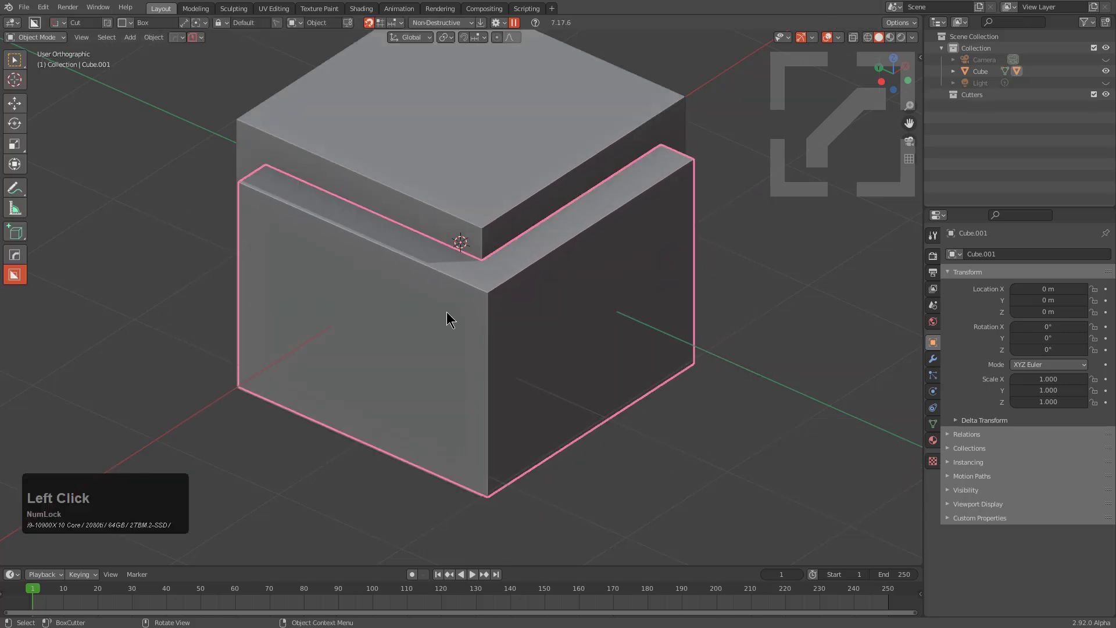
middle_click(486, 344)
Clear the scene and paste the copied hard-surface model into it.
key("g")
right_click(396, 292)
middle_click(423, 239)
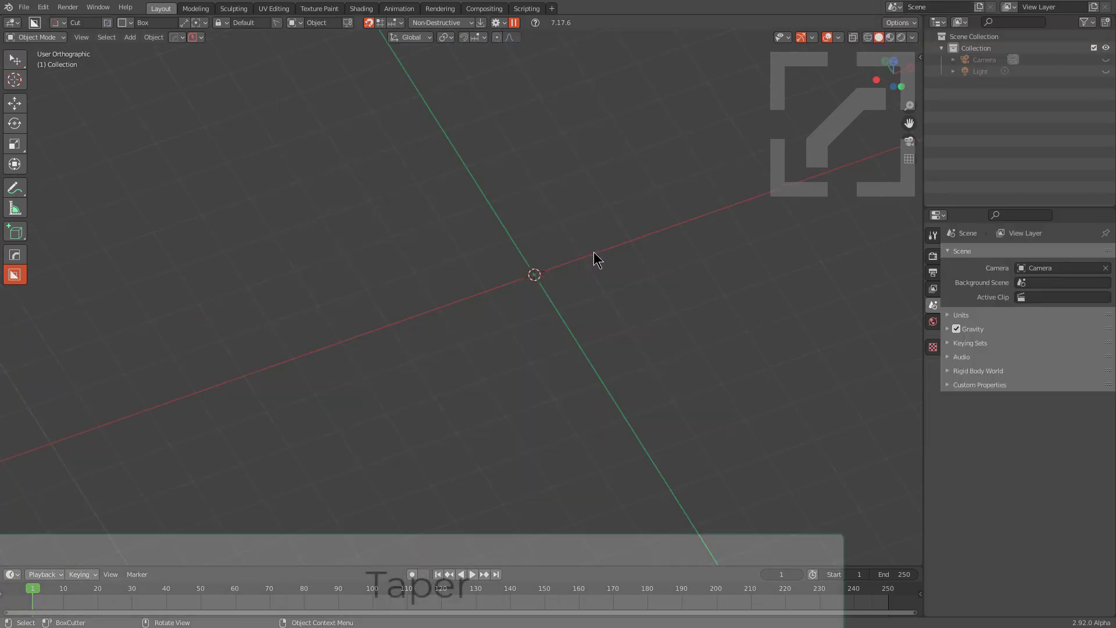
left_click(595, 262)
middle_click(580, 273)
scroll("up", 3)
scroll("down", 3)
middle_click(558, 251)
key("ctrl+v")
middle_click(569, 264)
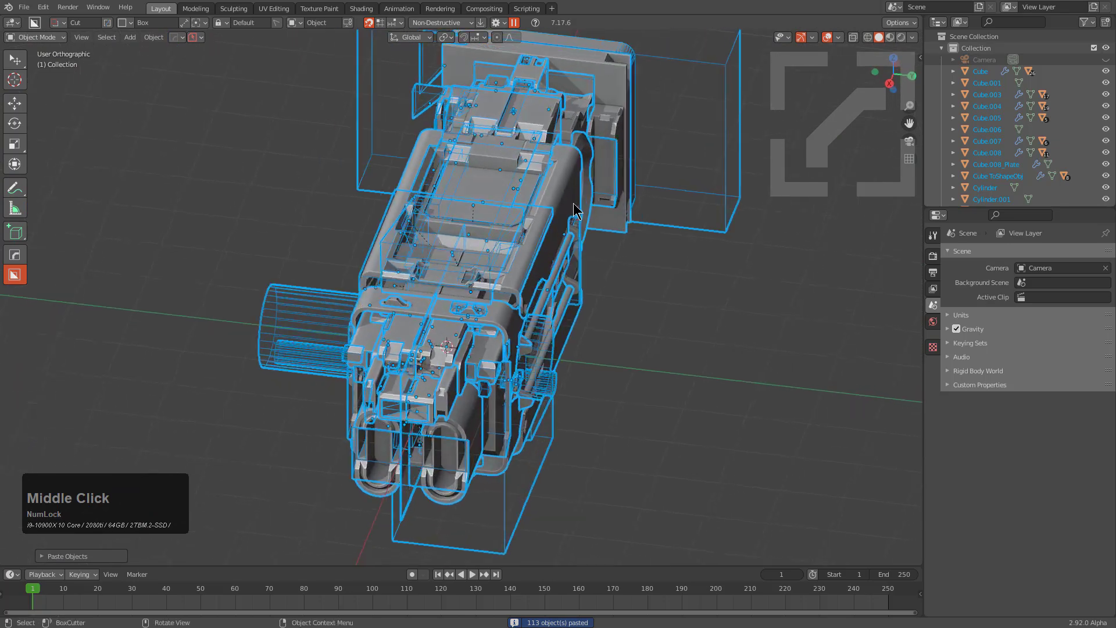
Make the main body active and unify all cutters into its collection via Manage.
key("q")
left_click(554, 206)
key("q")
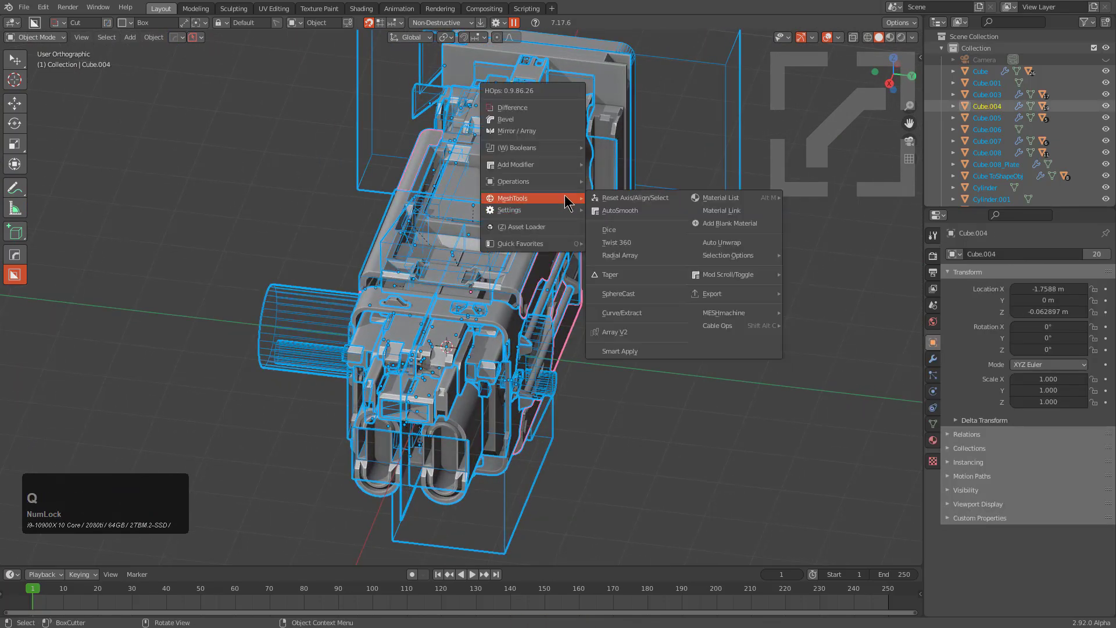
left_click(610, 276)
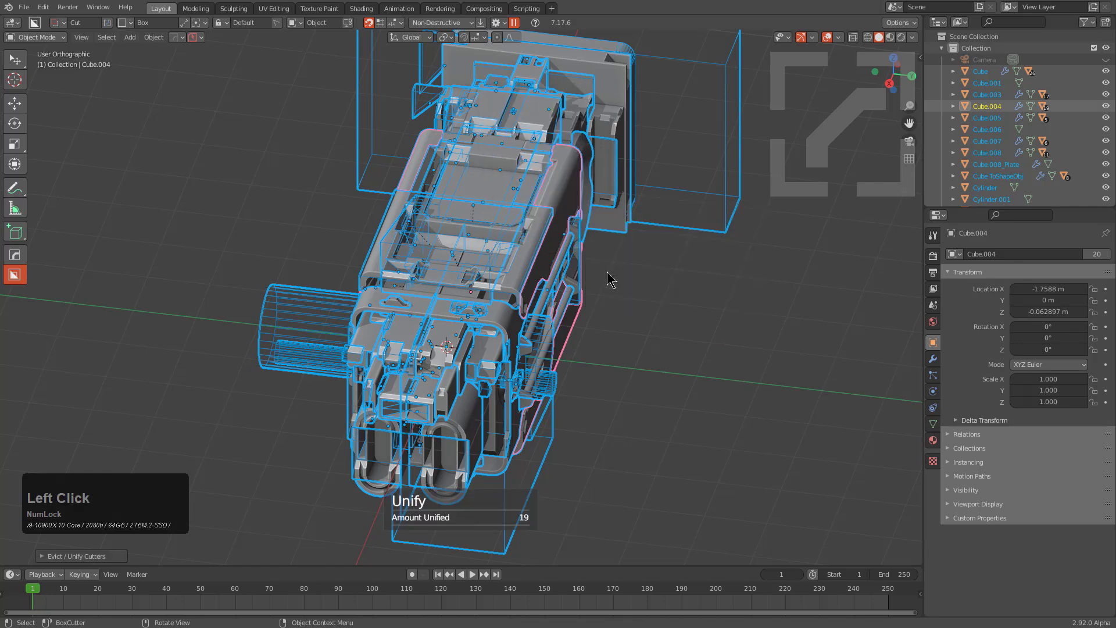
Switch the Manage operation to Evict so the 19 cutters move into a Cutters collection.
key("F9")
left_click(669, 301)
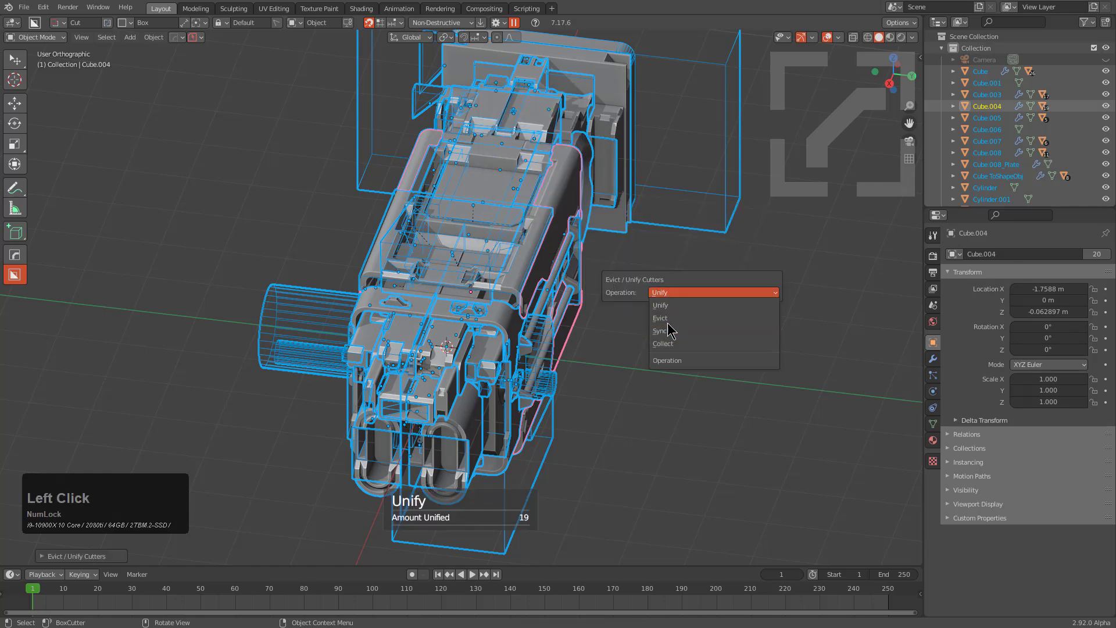
left_click(669, 327)
middle_click(423, 252)
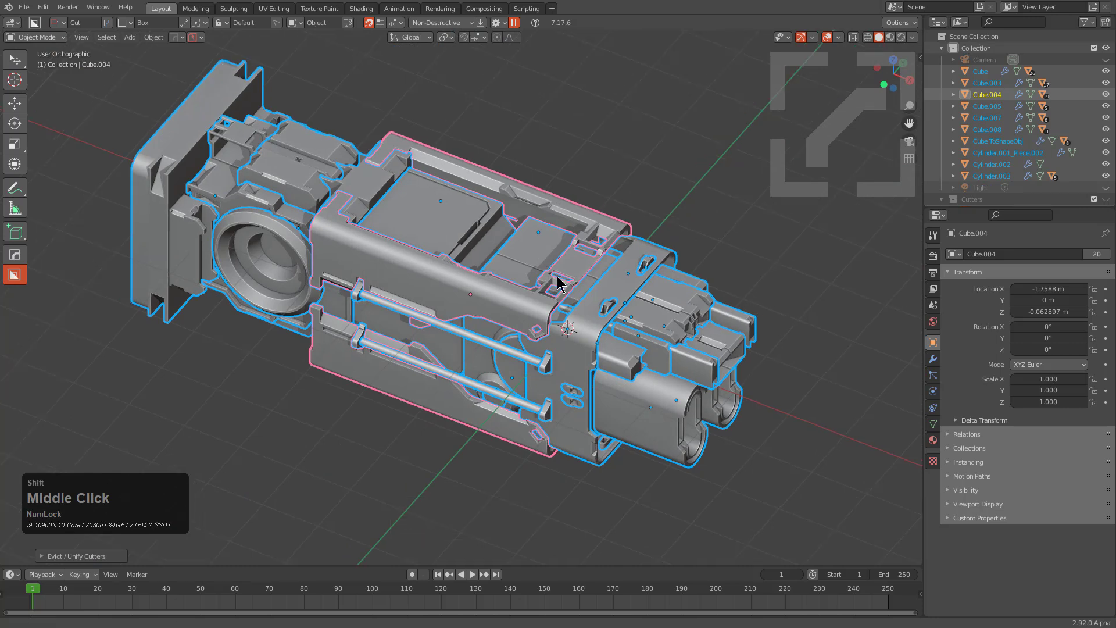
Taper the housing block Cube.004 along -X so it narrows along its length.
key("alt+a")
left_click(501, 307)
key("q")
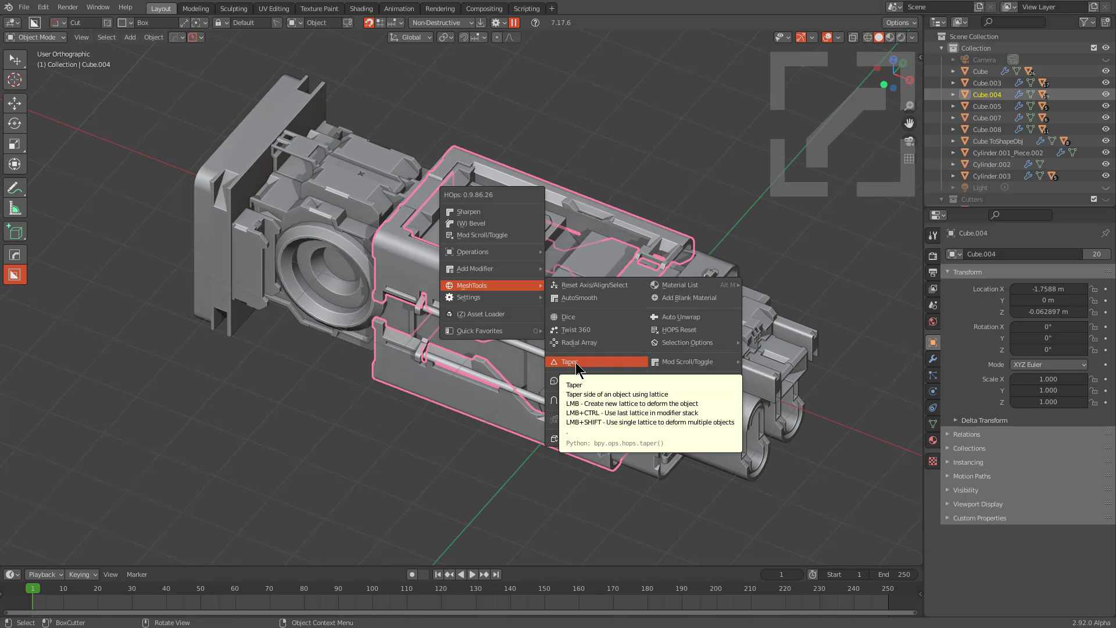
key("q")
left_click(586, 369)
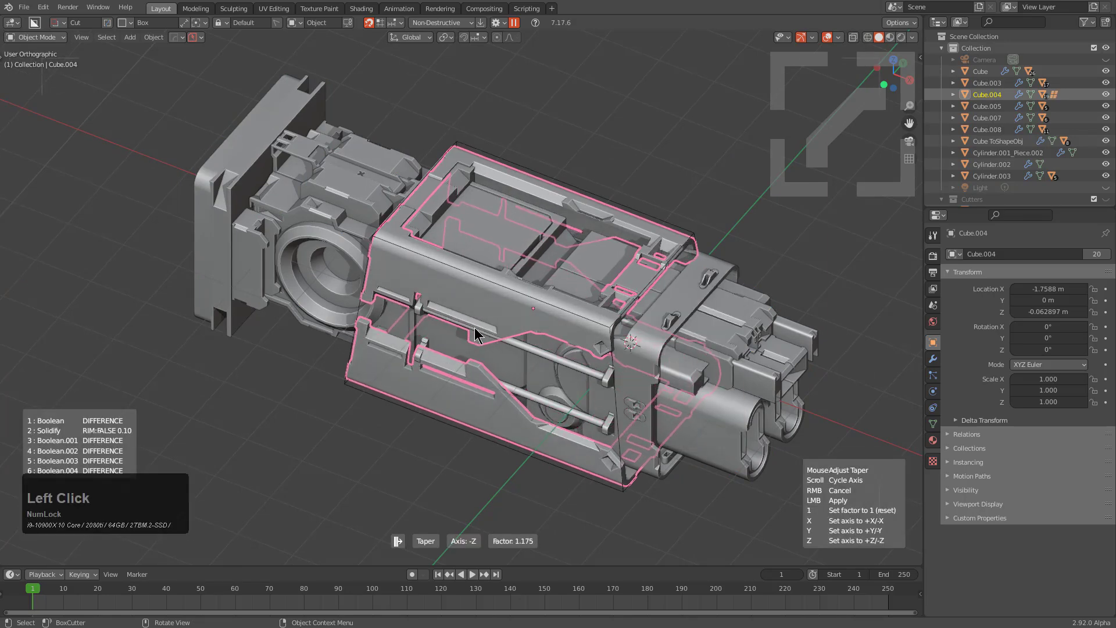
scroll("down", 3)
scroll("down", 3)
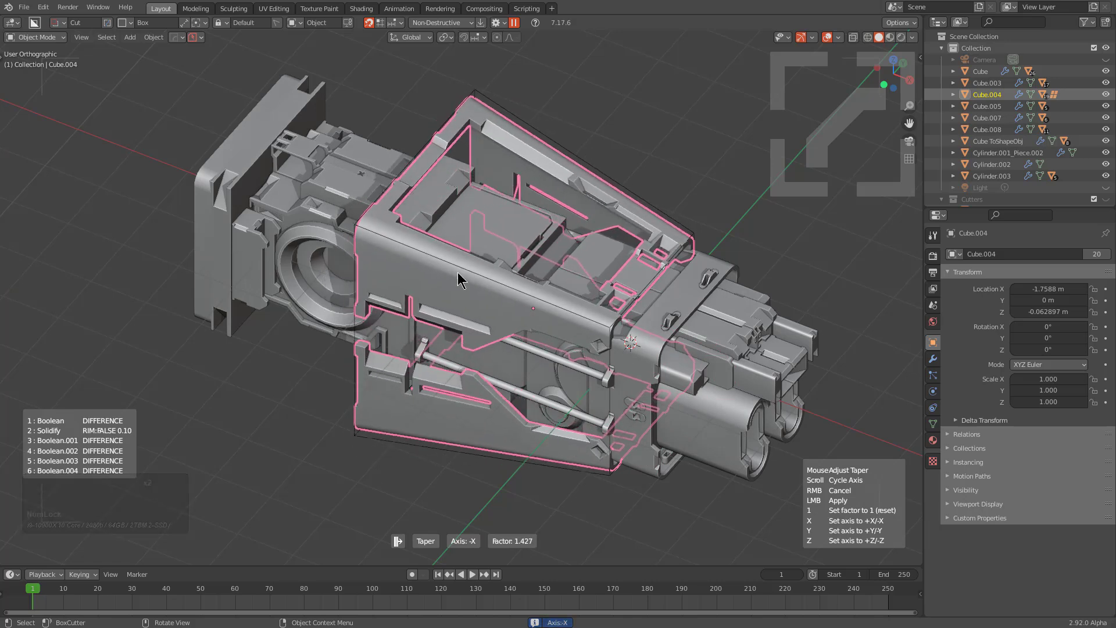
left_click(337, 250)
Select another box cut near the front end and shape it with Taper.
middle_click(546, 328)
key("alt+a")
left_click(690, 300)
middle_click(697, 322)
key("q")
left_click(741, 393)
left_click(723, 338)
Taper the front box piece Box.001 along +Z.
key("alt+a")
left_click(740, 323)
middle_click(775, 358)
key("q")
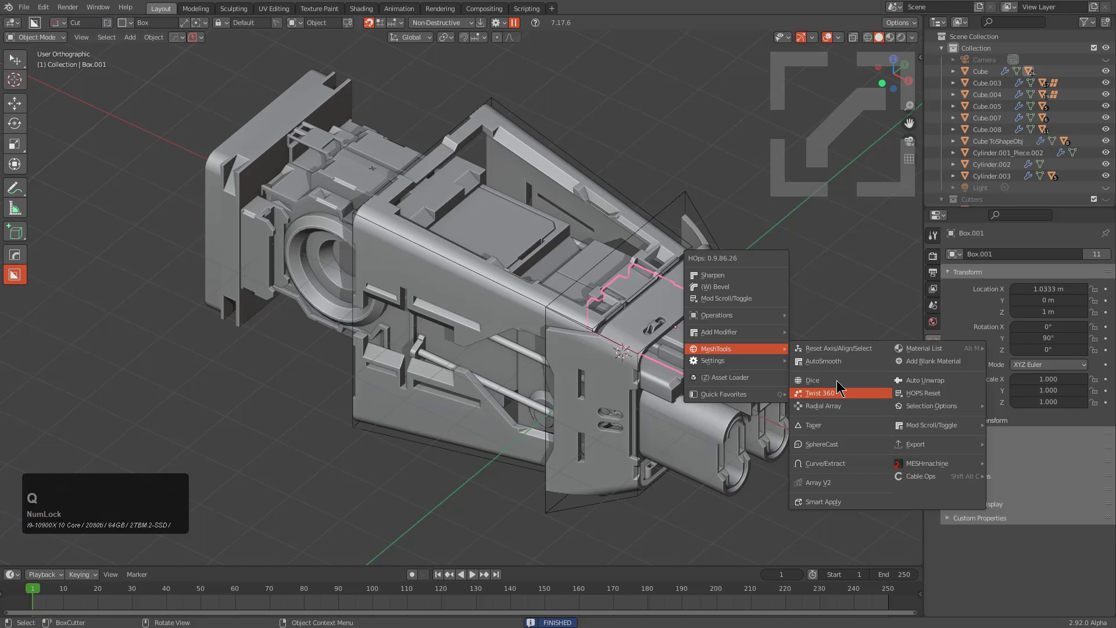
left_click(837, 385)
double_click(815, 425)
scroll("down", 3)
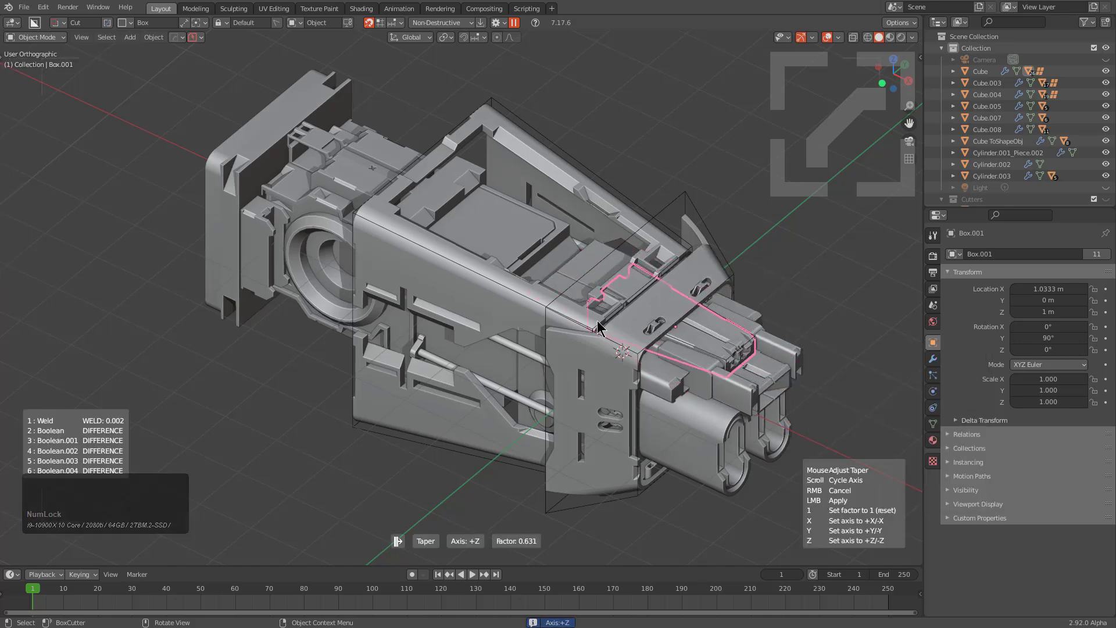
left_click(565, 313)
Taper a further front box cut, then select all remaining parts of the model.
key("alt+a")
left_click(753, 382)
key("q")
left_click(909, 452)
scroll("down", 3)
left_click(770, 384)
key("a")
middle_click(777, 428)
scroll("down", 3)
middle_click(540, 316)
key("a")
left_click(428, 267)
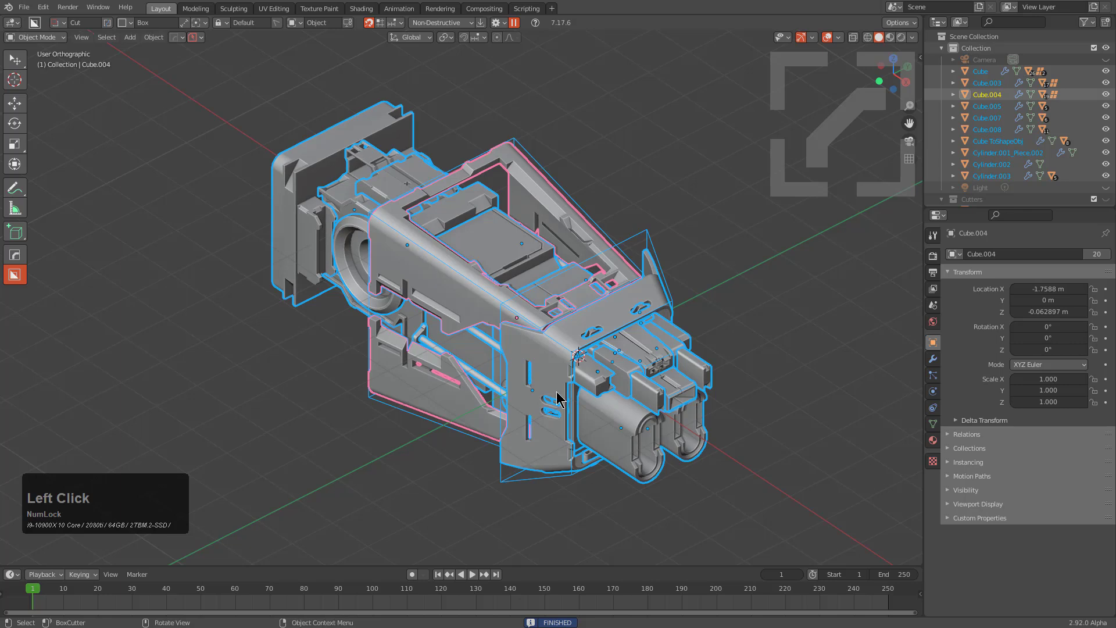
Taper all selected parts through one shared lattice along -Z into a wedge.
key("q")
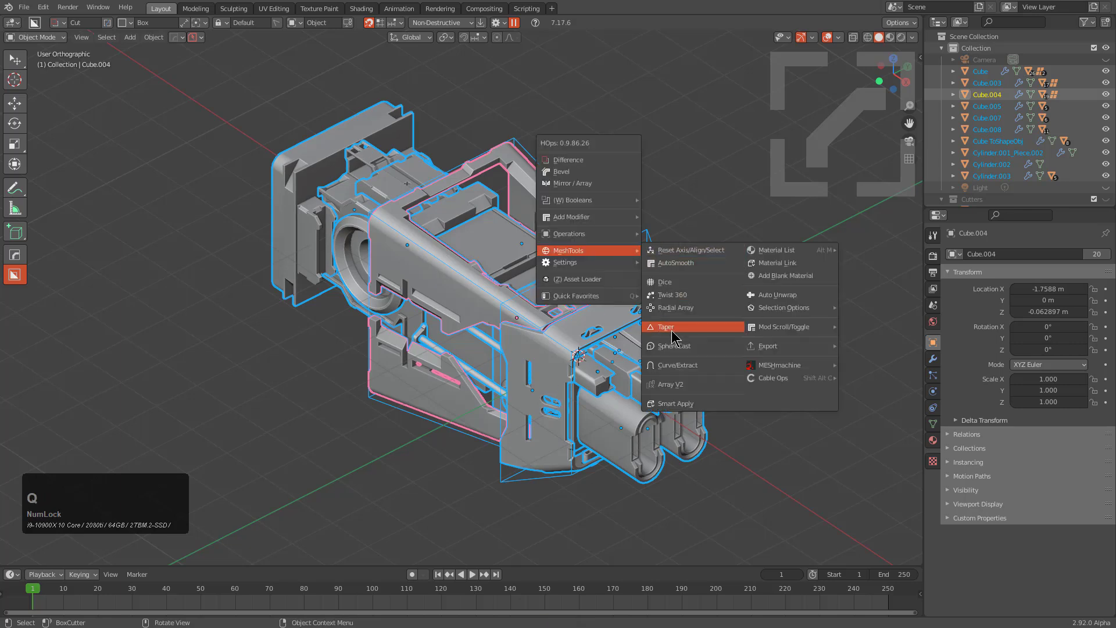
key("shift+Num_Lock")
left_click(672, 333)
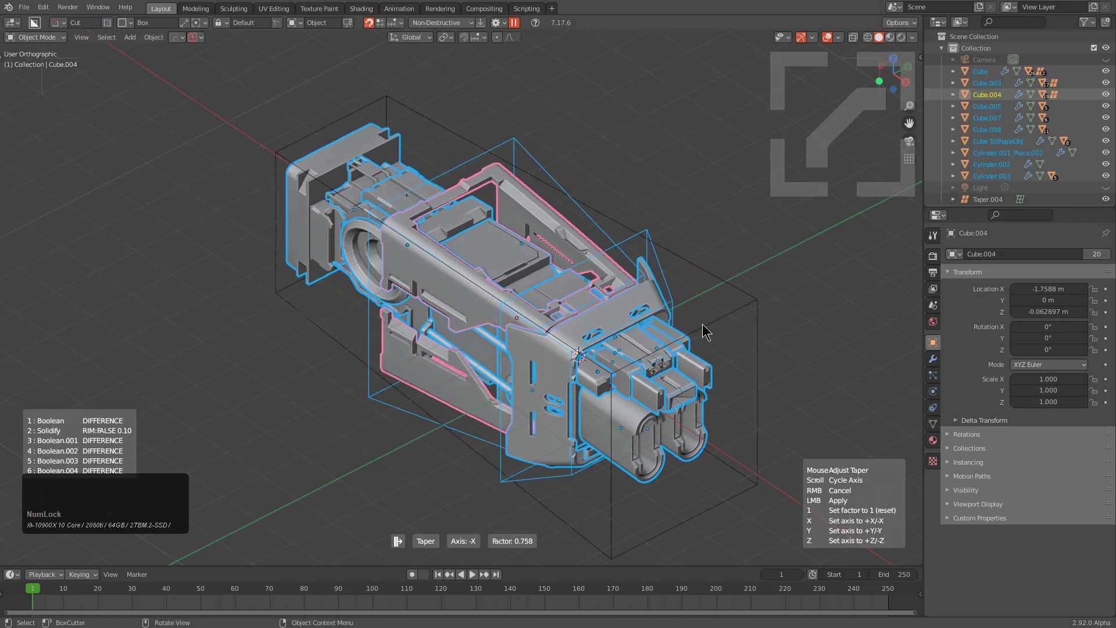
scroll("down", 3)
scroll("down", 3)
scroll("down", 3)
scroll("down", 3)
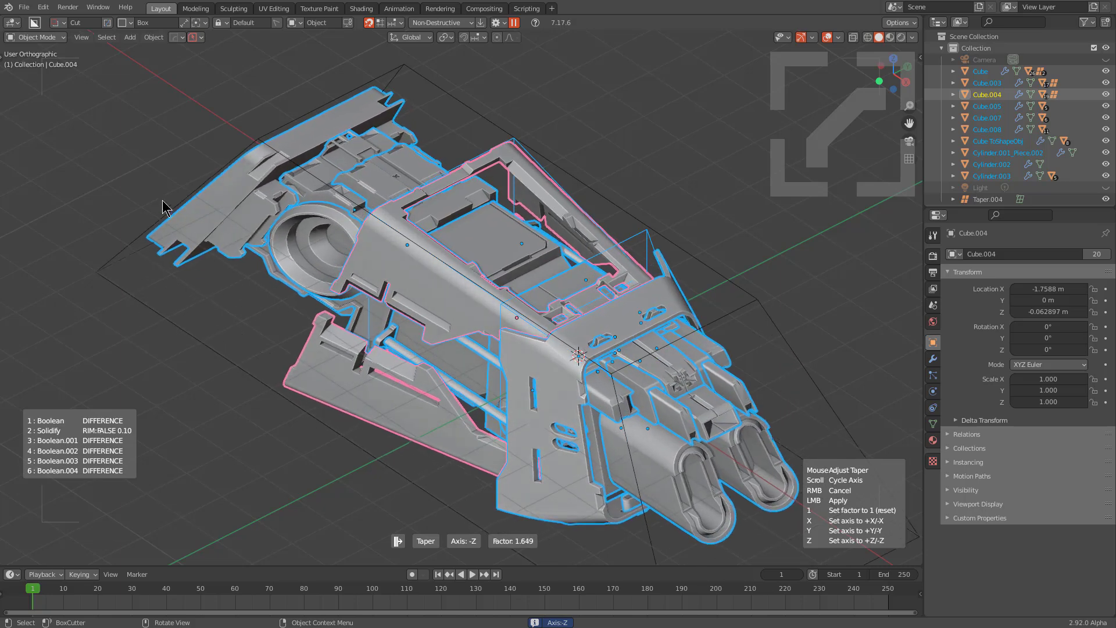
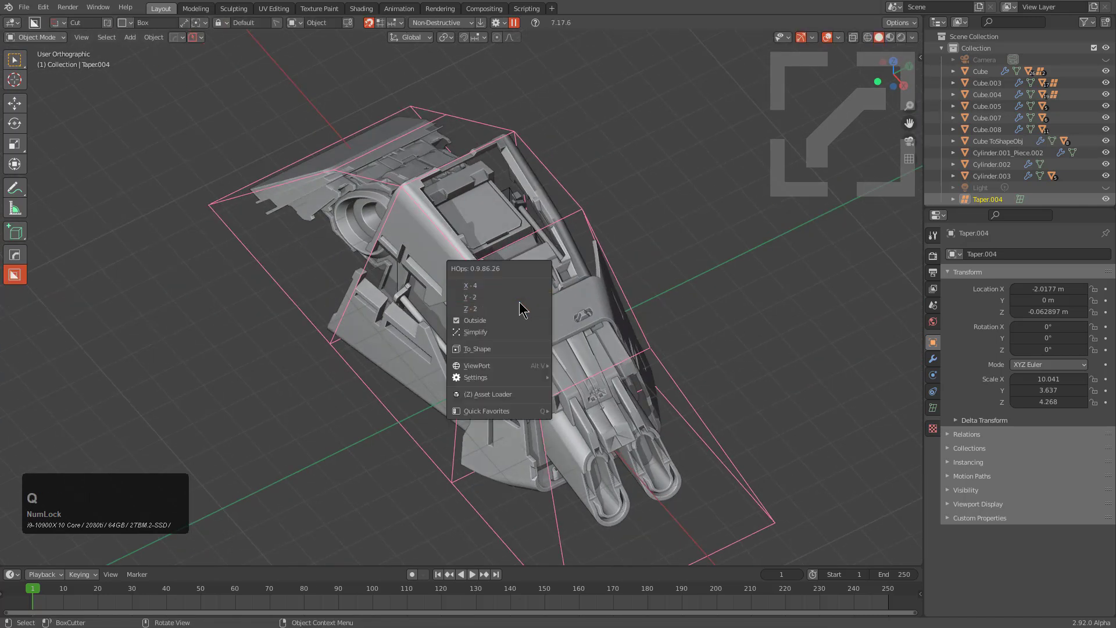
Review the lattice options, hide the lattice and inspect the tapered model from several angles.
left_click(520, 307)
left_click(512, 287)
left_click(582, 295)
key("h")
scroll("up", 3)
middle_click(566, 315)
middle_click(500, 283)
scroll("down", 3)
middle_click(567, 219)
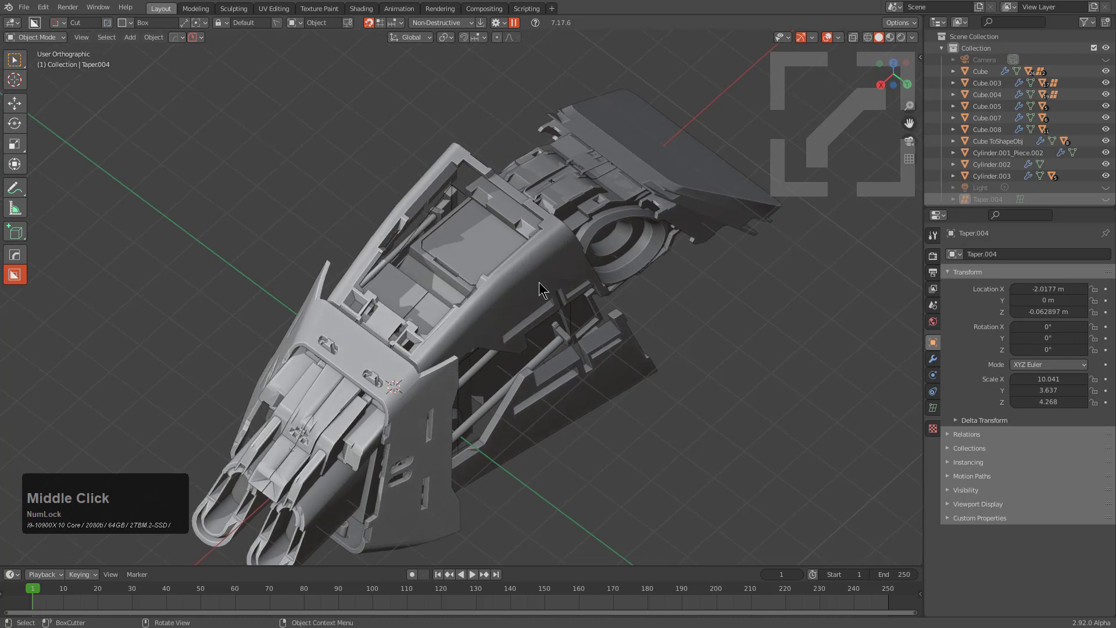
left_click(686, 194)
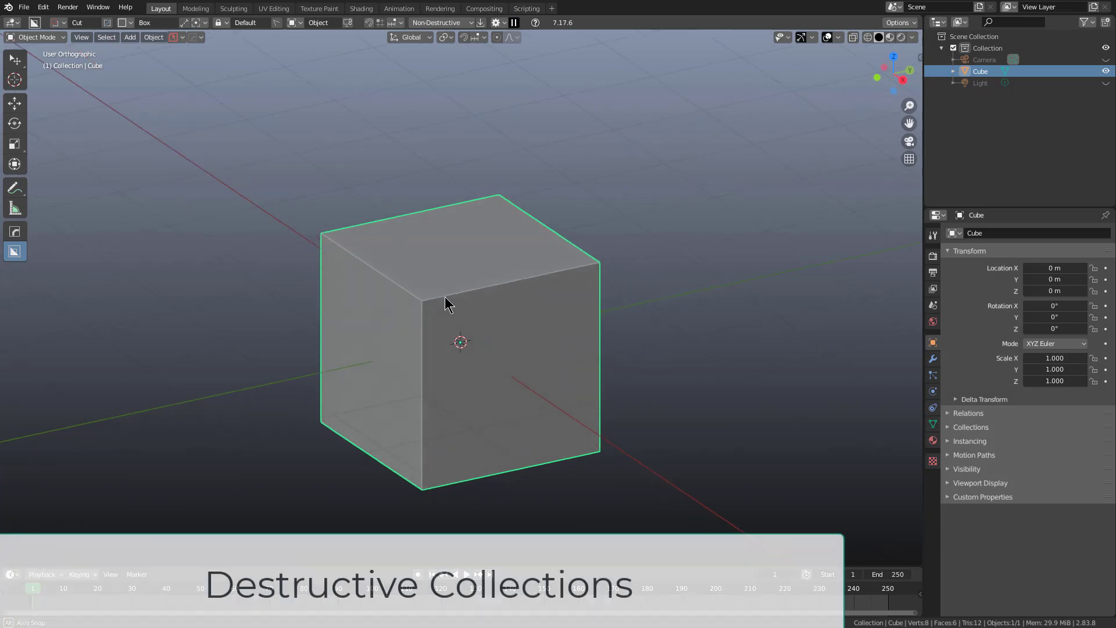
Set the Hard Ops boolean workflow to Destructive in HOps Helper and confirm.
key("shift+Num_Lock")
middle_click(445, 319)
scroll("up", 3)
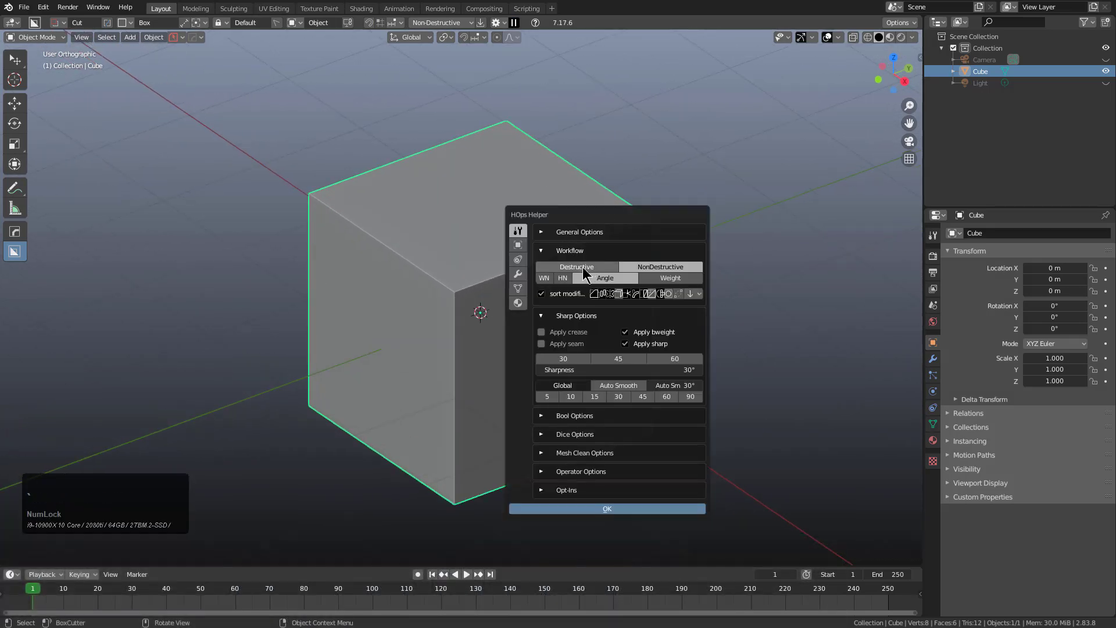
left_click(568, 268)
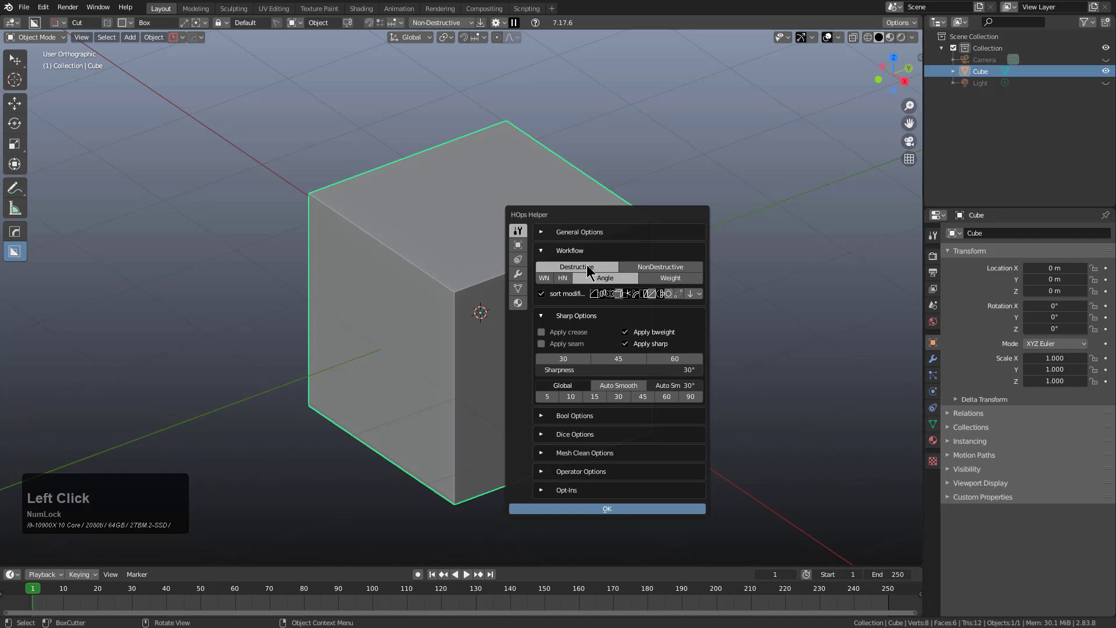
left_click(822, 88)
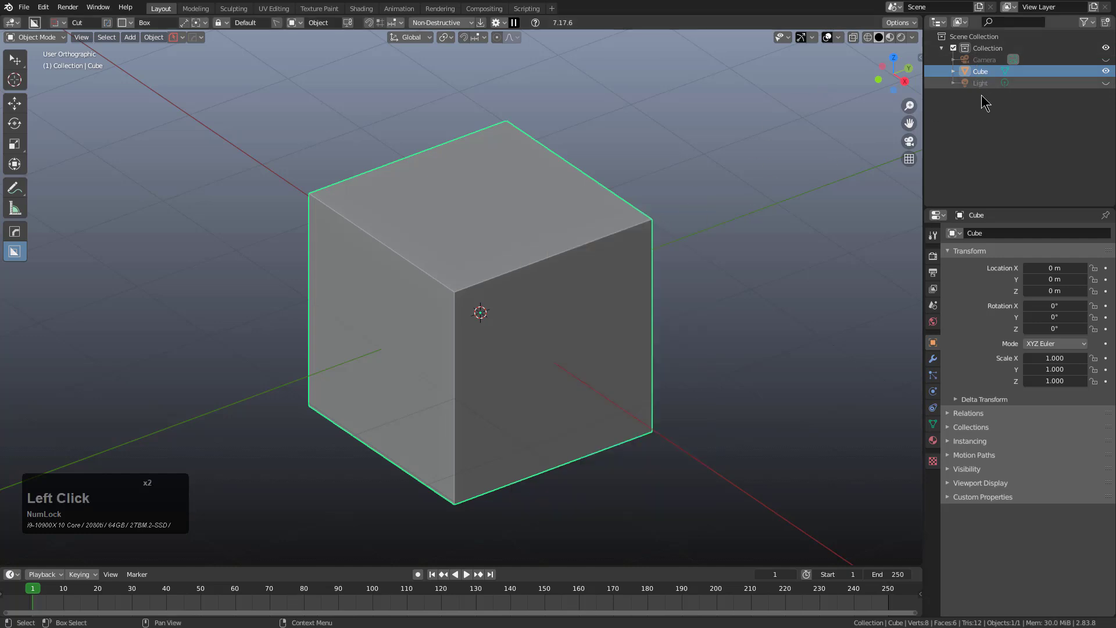
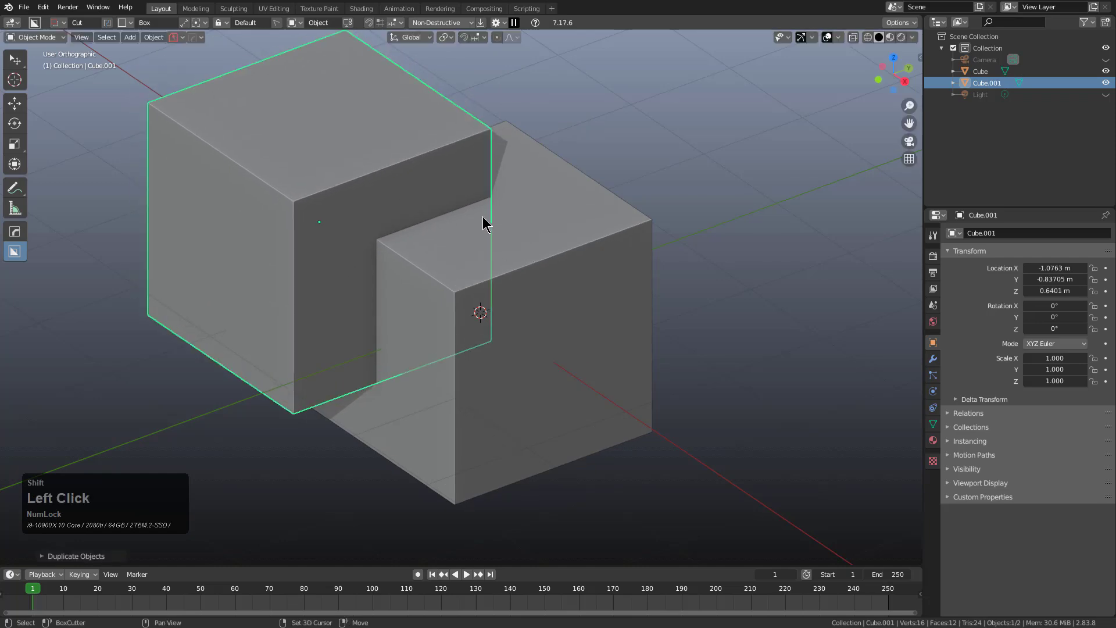
Subtract the duplicate cube from the corner, leaving a notch and a Cutters collection.
left_click(532, 239)
key("q")
left_click(588, 209)
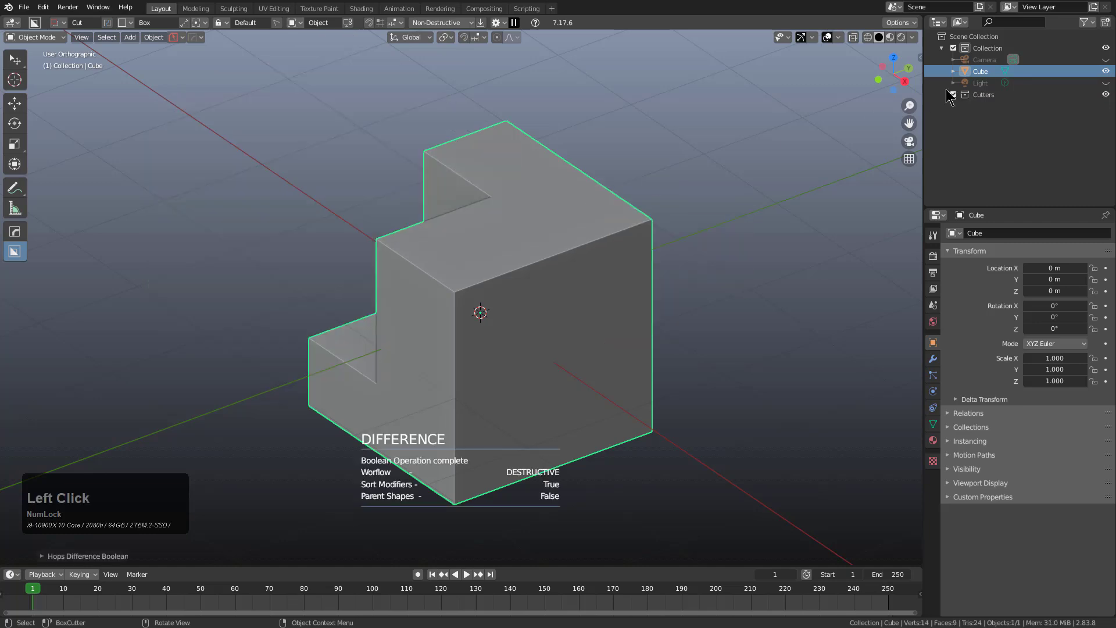
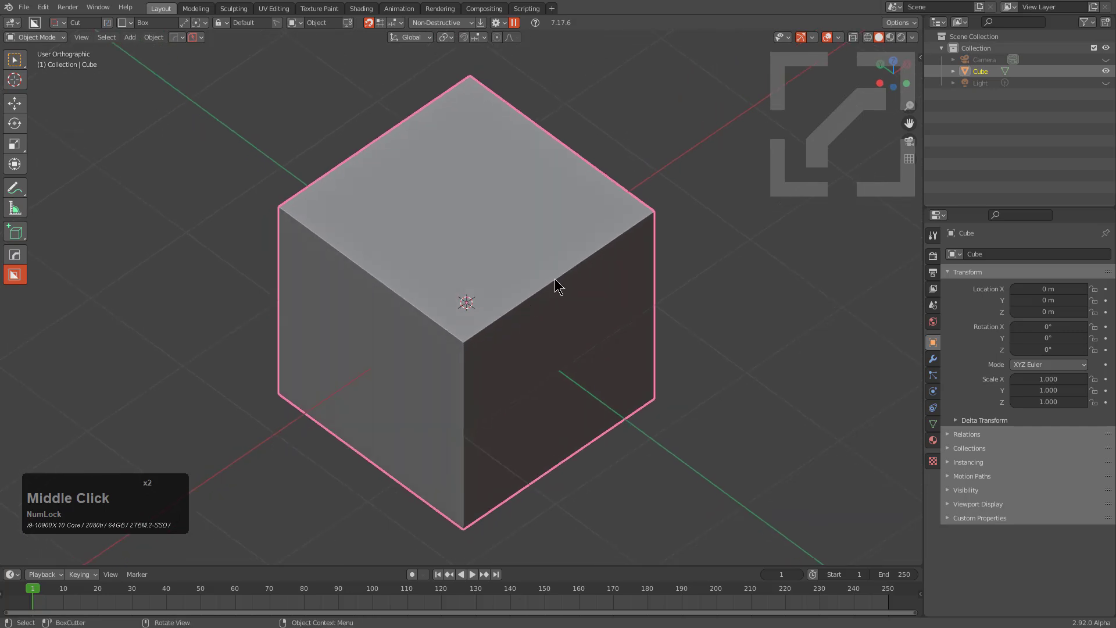
Switch the Hard Ops boolean workflow to Destructive in the helper settings.
scroll("down", 3)
middle_click(559, 305)
scroll("down", 3)
key("ctrl+`")
left_click(546, 361)
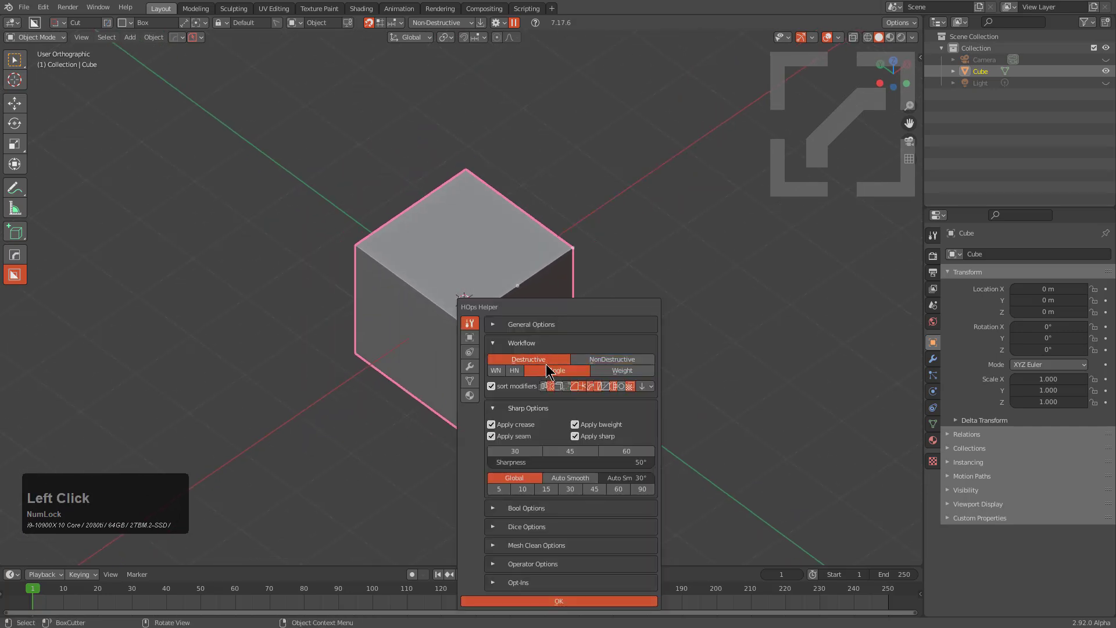
Cut the duplicated cube out of the main cube with a Difference boolean.
middle_click(544, 327)
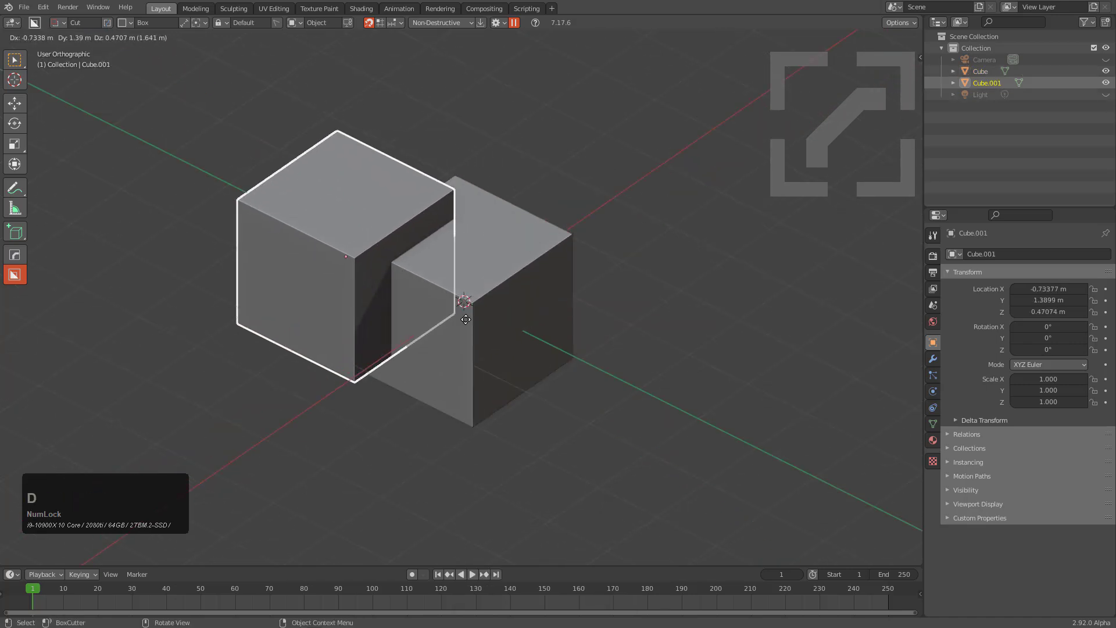
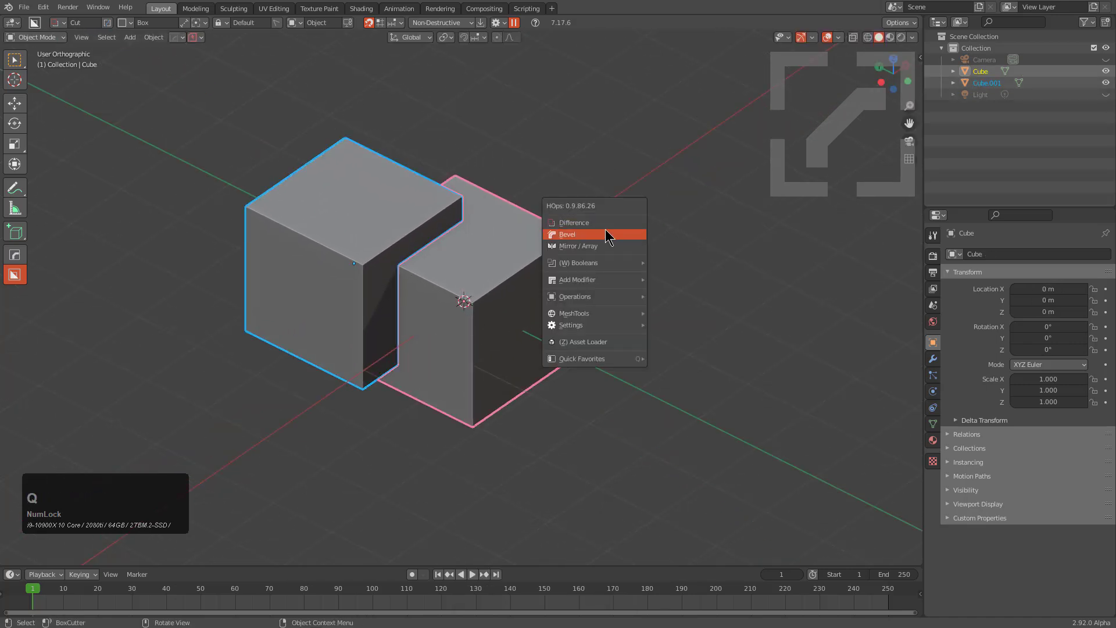
left_click(607, 229)
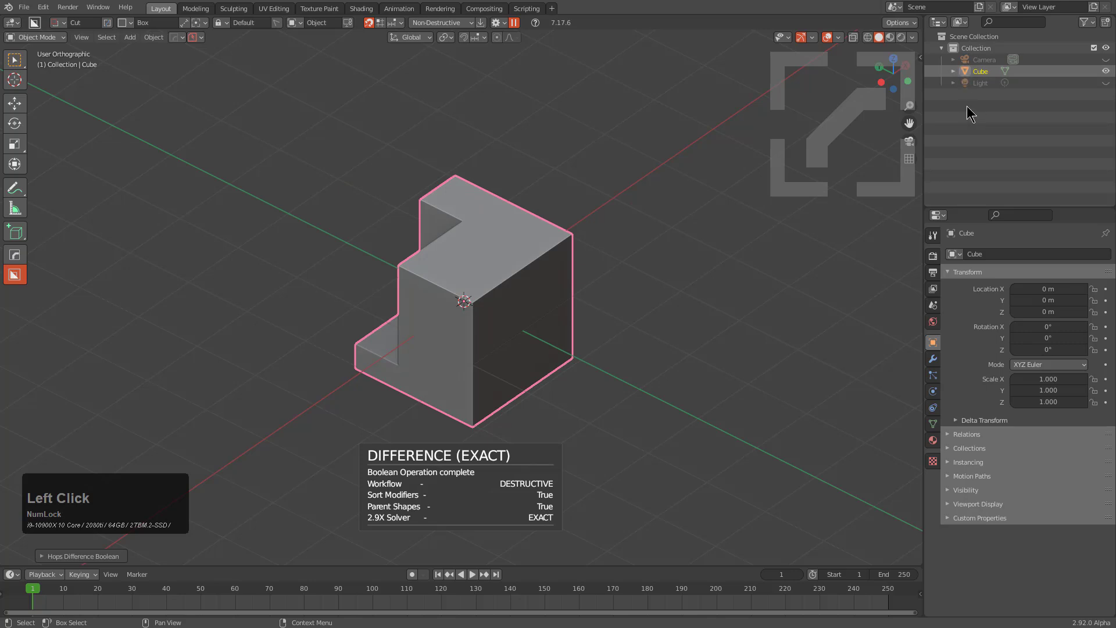
middle_click(578, 310)
right_click(497, 281)
Duplicate and scale another cutter, then Difference it to carve a further step.
key("shift+a")
left_click(545, 307)
key("s")
double_click(559, 269)
key("q")
left_click(590, 254)
scroll("up", 3)
right_click(390, 255)
Duplicate and scale one more cutter and Difference it into the cube.
key("shift+a")
left_click(459, 283)
key("s")
left_click(492, 303)
key("q")
left_click(549, 308)
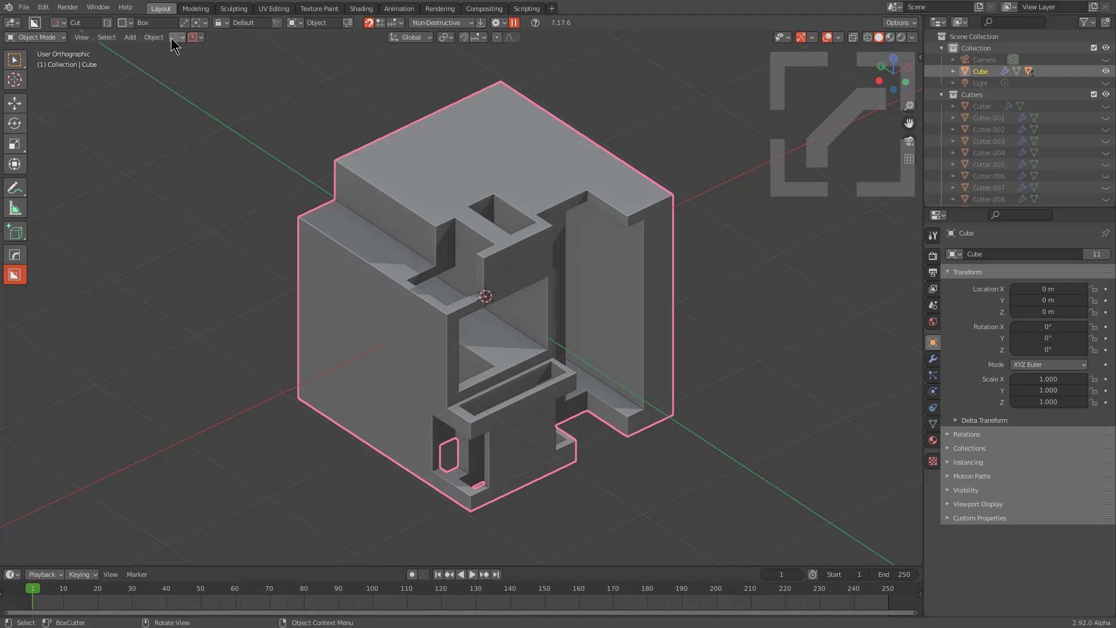
In the HOps Boolean modifier list, make the cutter objects visible again.
left_click(175, 41)
left_click(209, 68)
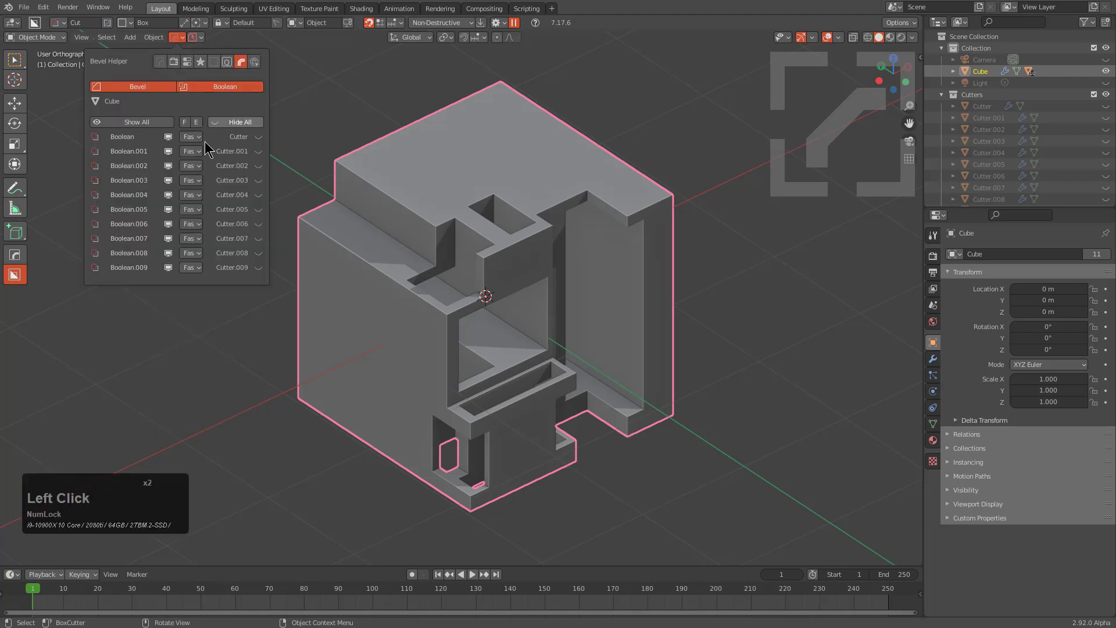